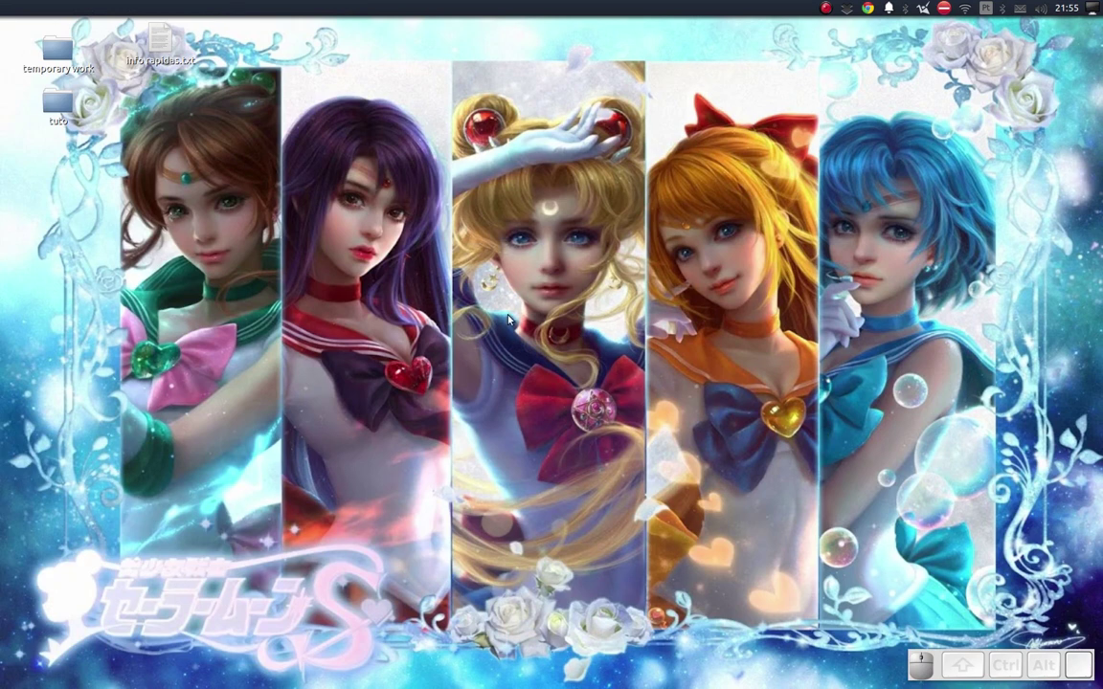
# Bring up the Nautilus file manager window on the home folder (Pasta pessoal).
pyautogui.press('alt+Tab')
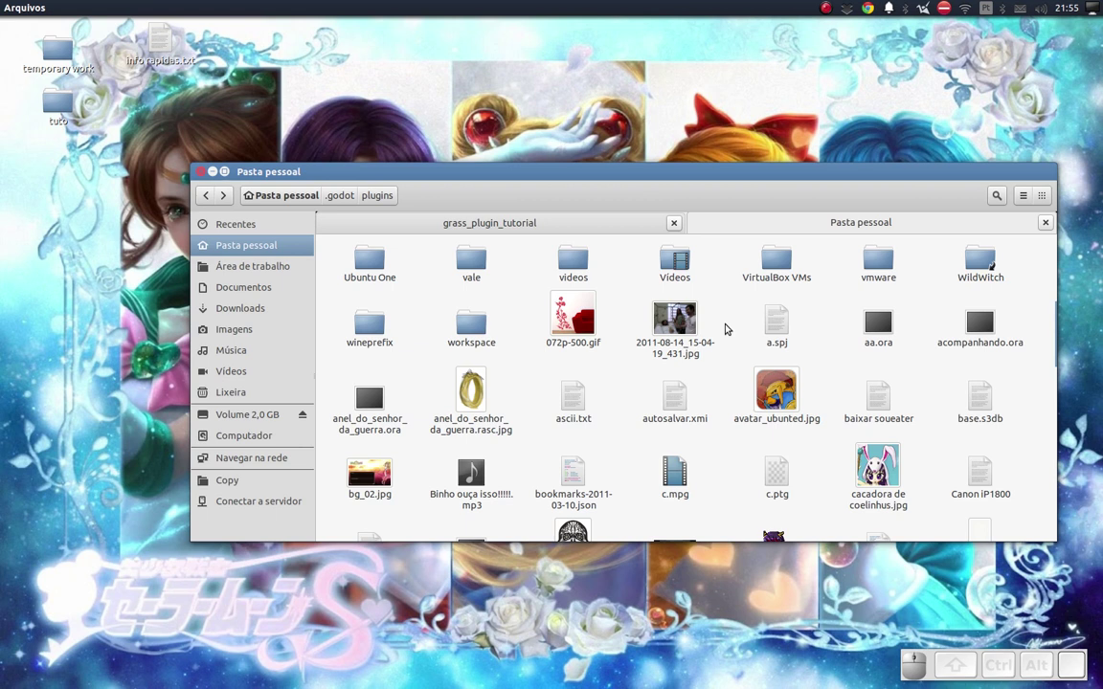
# Show hidden files and enter the .godot folder listing app_userdata, config, plugins, templates and editor_settings.xml.
pyautogui.press('ctrl+h')
pyautogui.moveTo(735, 327); pyautogui.dragTo(735, 327)
pyautogui.press('.')
pyautogui.press('o')
pyautogui.press('Return')
pyautogui.press('ctrl+h')
pyautogui.click(724, 368)
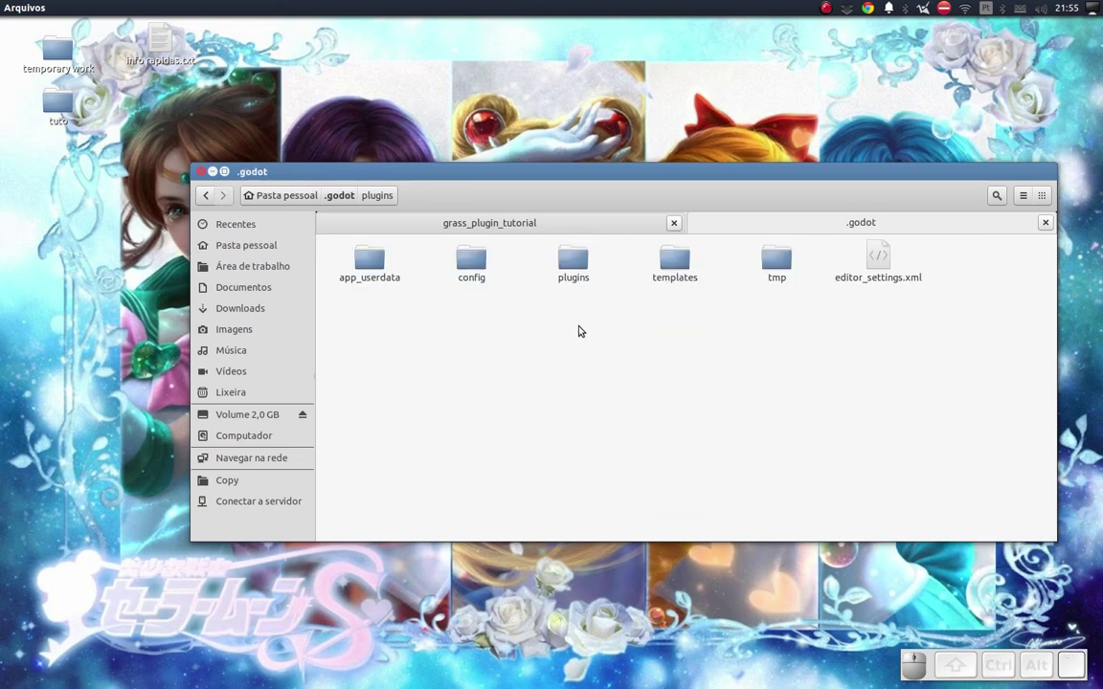
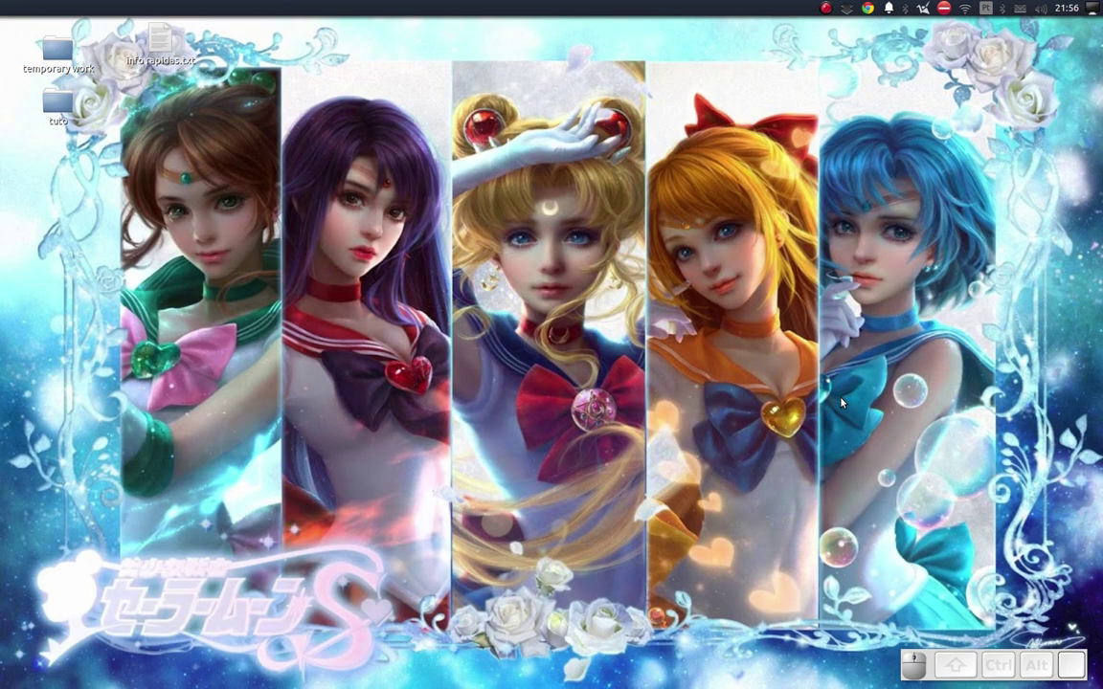
# Launch Godot and load the grass_plugin_tutorial project with its main scene.
pyautogui.press('Down')
pyautogui.press('Return')
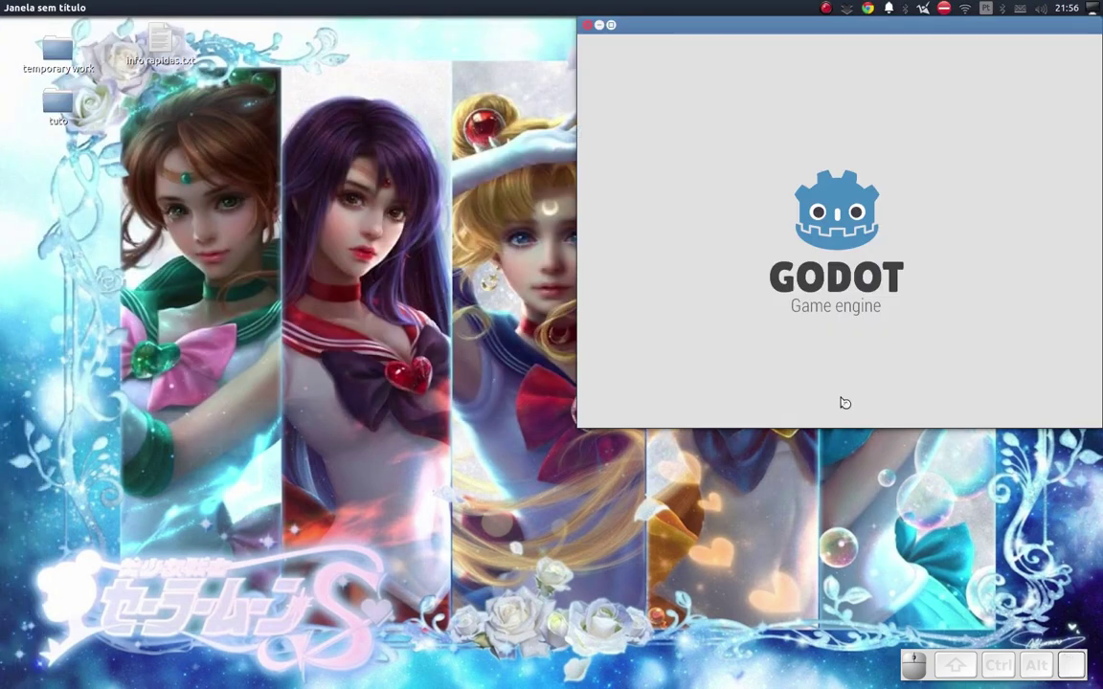
pyautogui.click(717, 161)
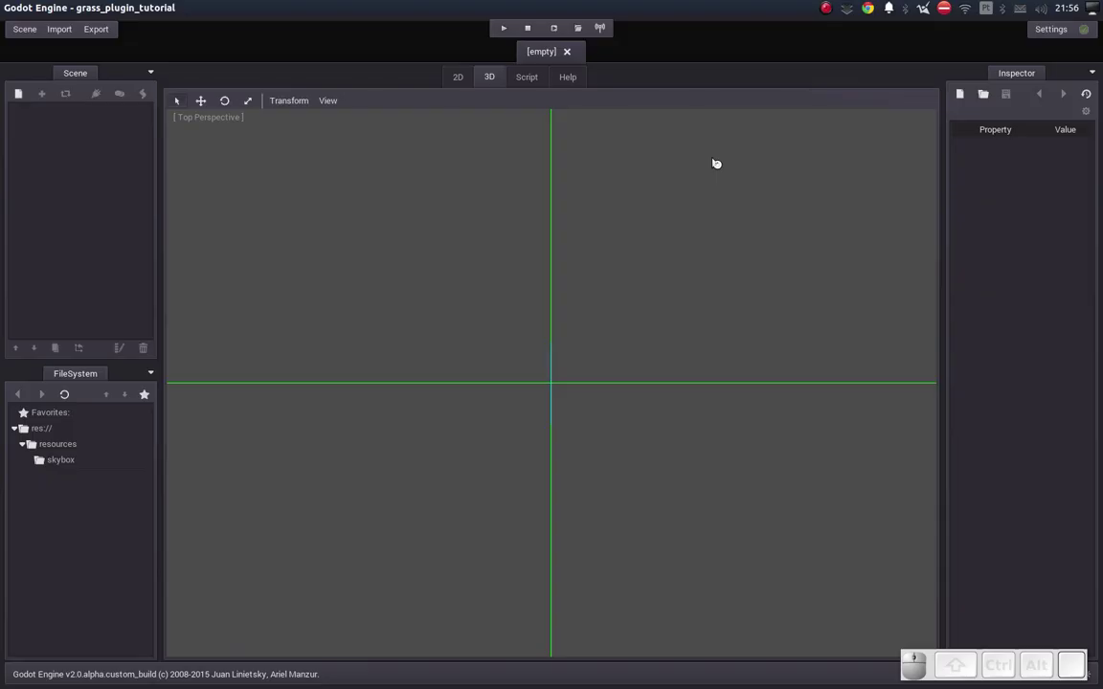
# Create a trimesh static body for the first and second terrain MeshInstances via the Mesh menu.
pyautogui.click(37, 33)
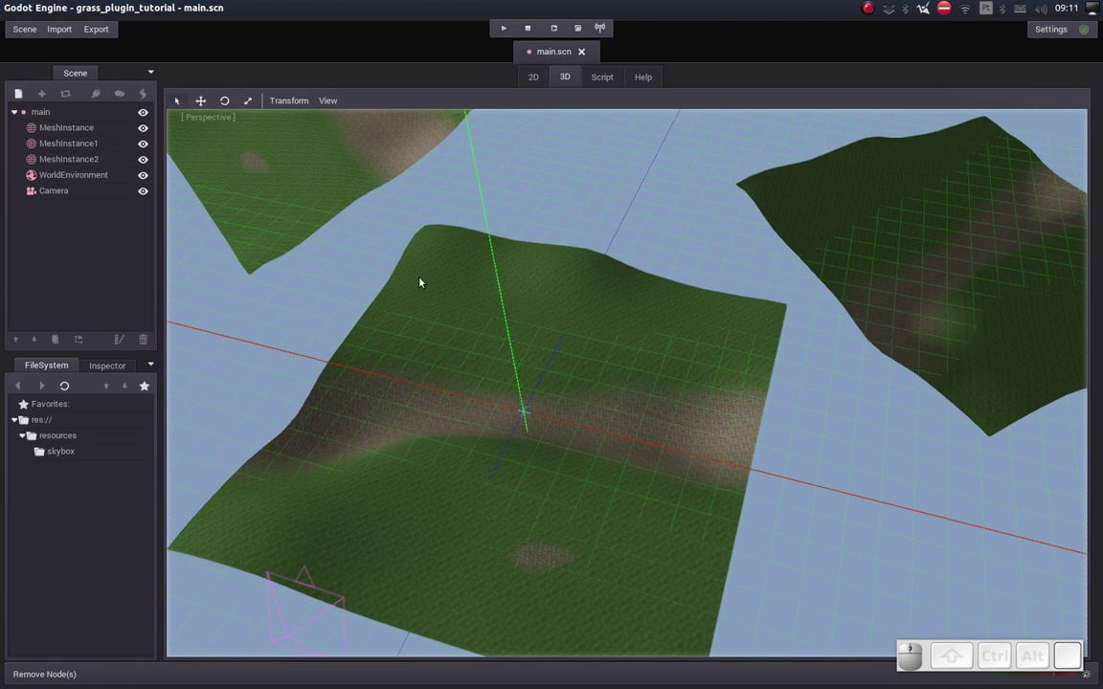
pyautogui.click(91, 130)
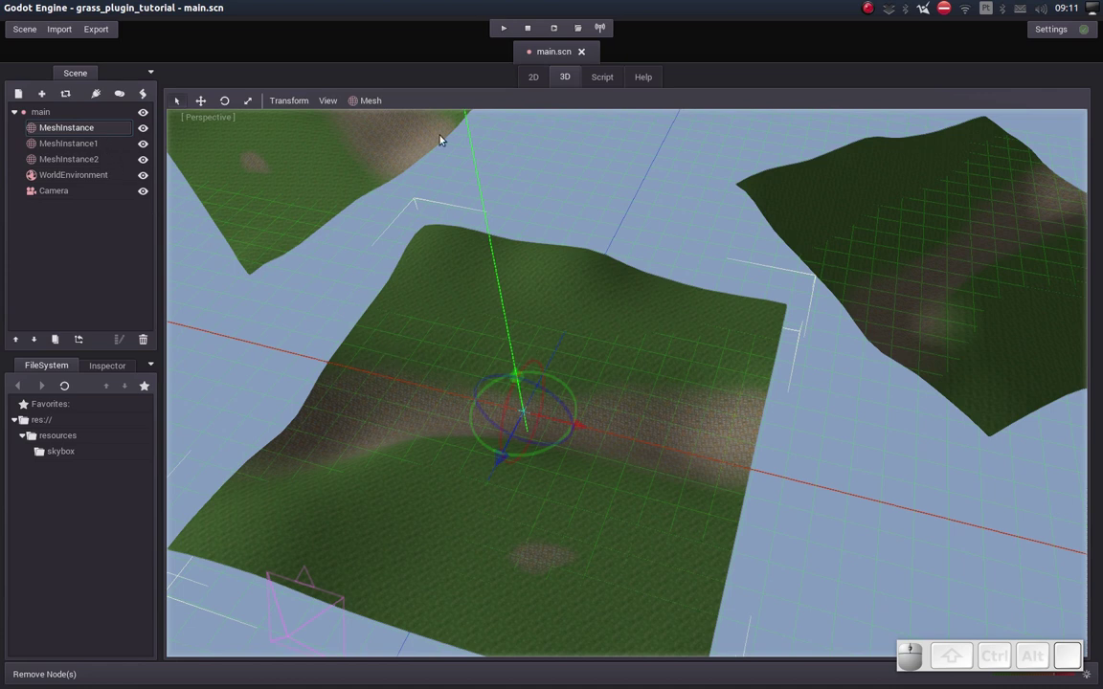
pyautogui.click(368, 104)
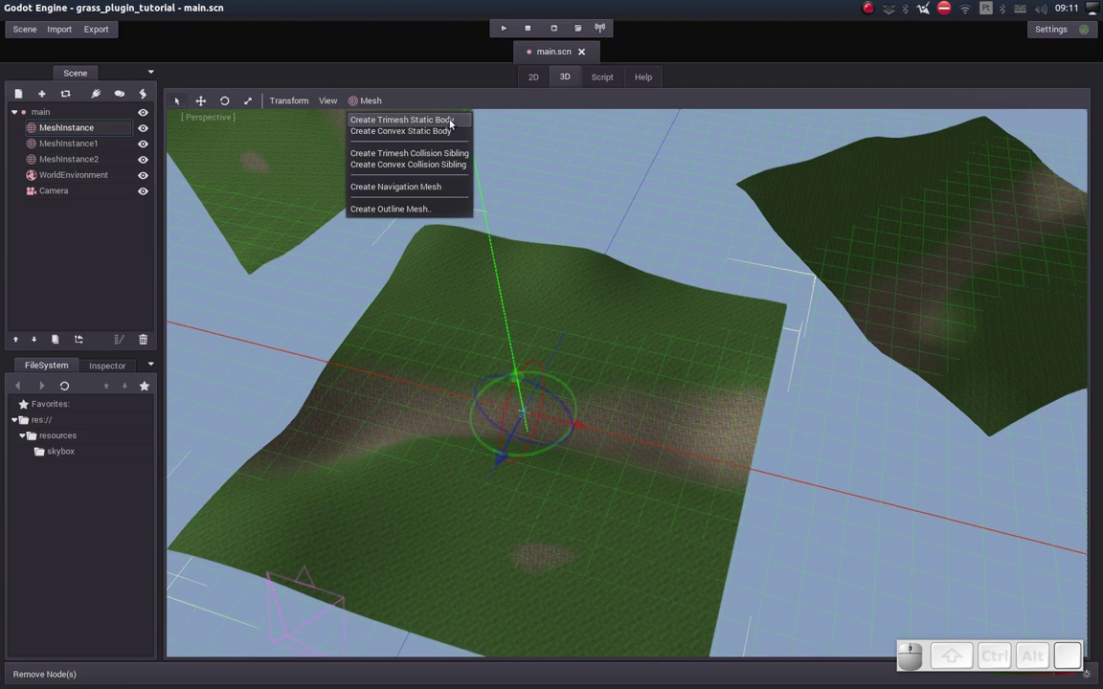
pyautogui.click(436, 122)
pyautogui.click(67, 175)
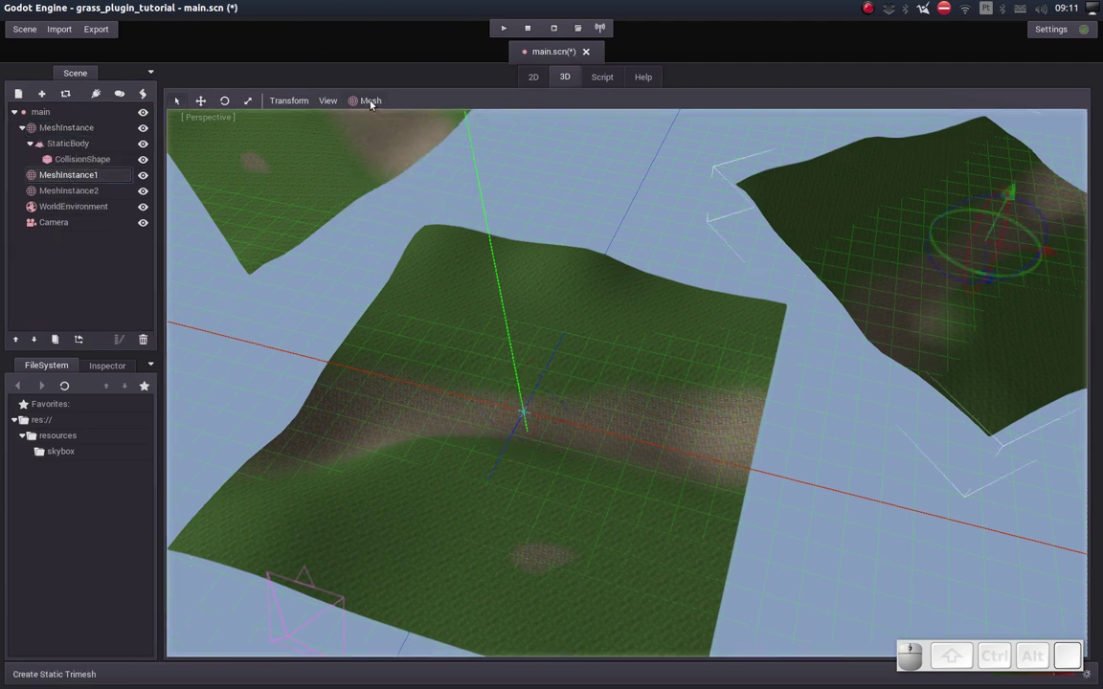
pyautogui.click(375, 102)
pyautogui.click(370, 120)
# Create a trimesh static body for the third terrain mesh and look over all three terrains.
pyautogui.click(333, 173)
pyautogui.click(370, 100)
pyautogui.click(377, 105)
pyautogui.click(376, 117)
pyautogui.moveTo(560, 213); pyautogui.dragTo(741, 288)
pyautogui.click(724, 291)
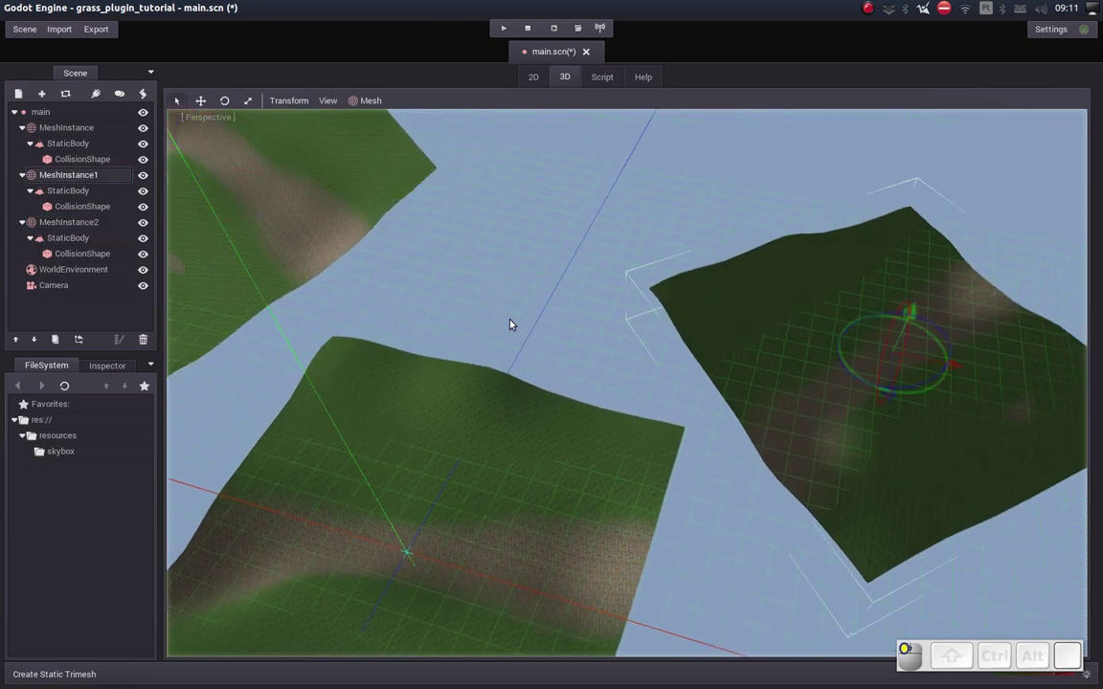
# Rotate the second terrain mesh about its Y axis with the rotate gizmo.
pyautogui.moveTo(532, 316); pyautogui.dragTo(621, 369)
pyautogui.middleClick(596, 391)
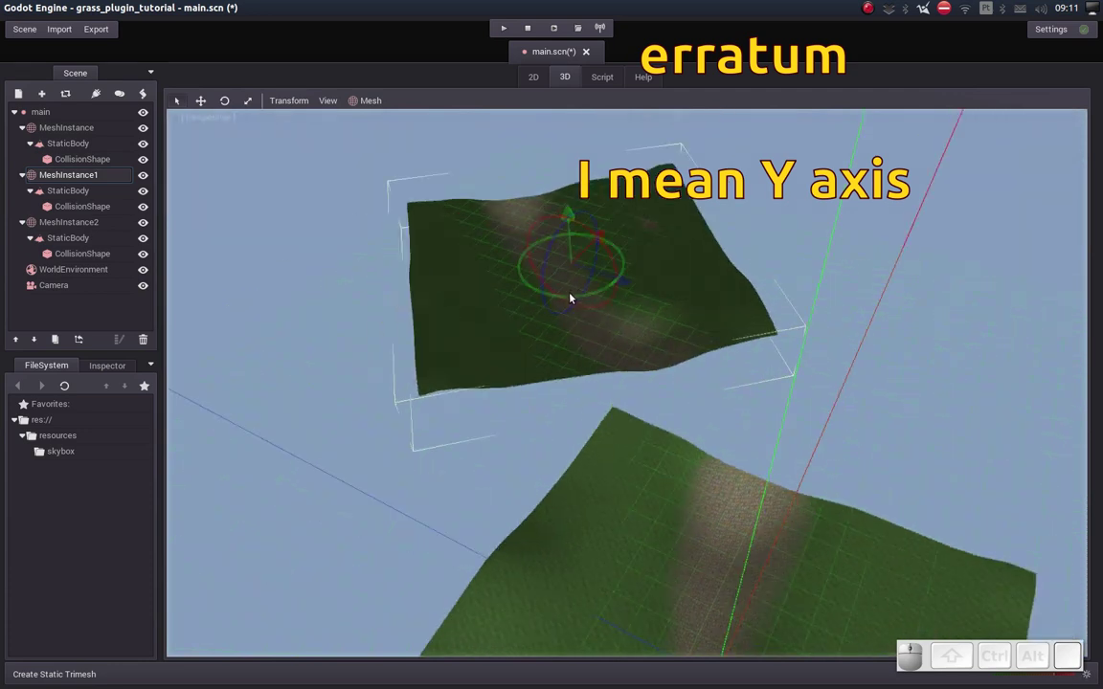
pyautogui.moveTo(576, 294); pyautogui.dragTo(434, 337)
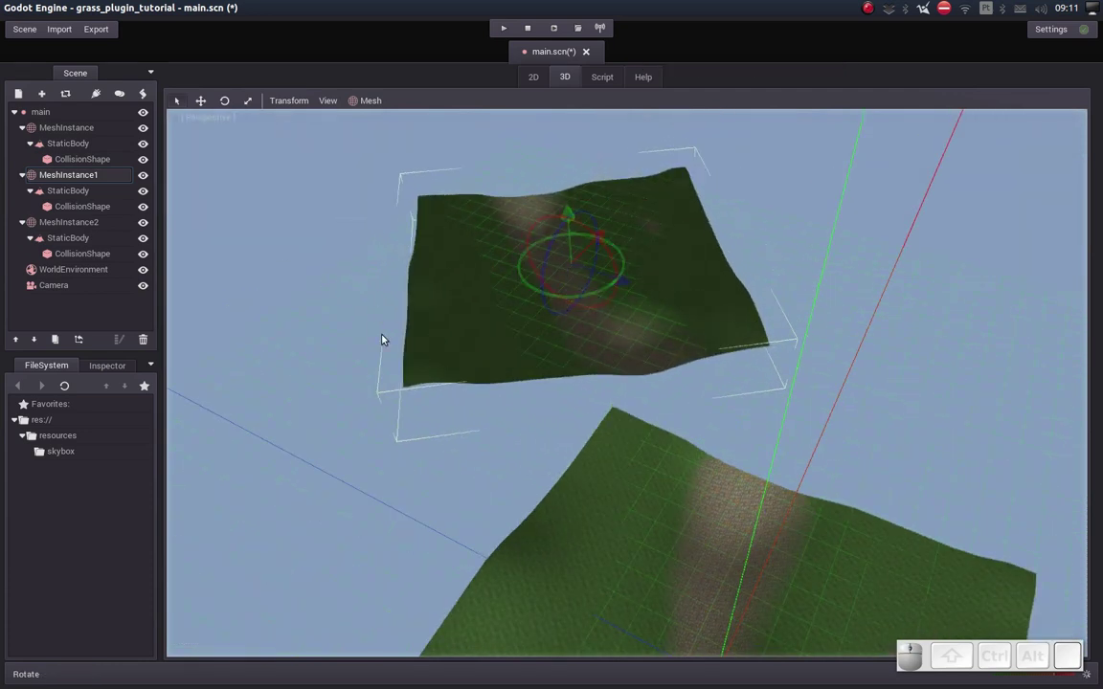
pyautogui.middleClick(329, 335)
pyautogui.click(378, 327)
pyautogui.middleClick(548, 315)
pyautogui.click(578, 405)
pyautogui.click(489, 401)
pyautogui.middleClick(463, 442)
pyautogui.middleClick(463, 400)
pyautogui.click(465, 323)
pyautogui.middleClick(479, 341)
pyautogui.click(487, 329)
pyautogui.middleClick(487, 329)
# Rotate the third terrain mesh about its Y axis, then reselect the first terrain.
pyautogui.click(498, 315)
pyautogui.middleClick(473, 289)
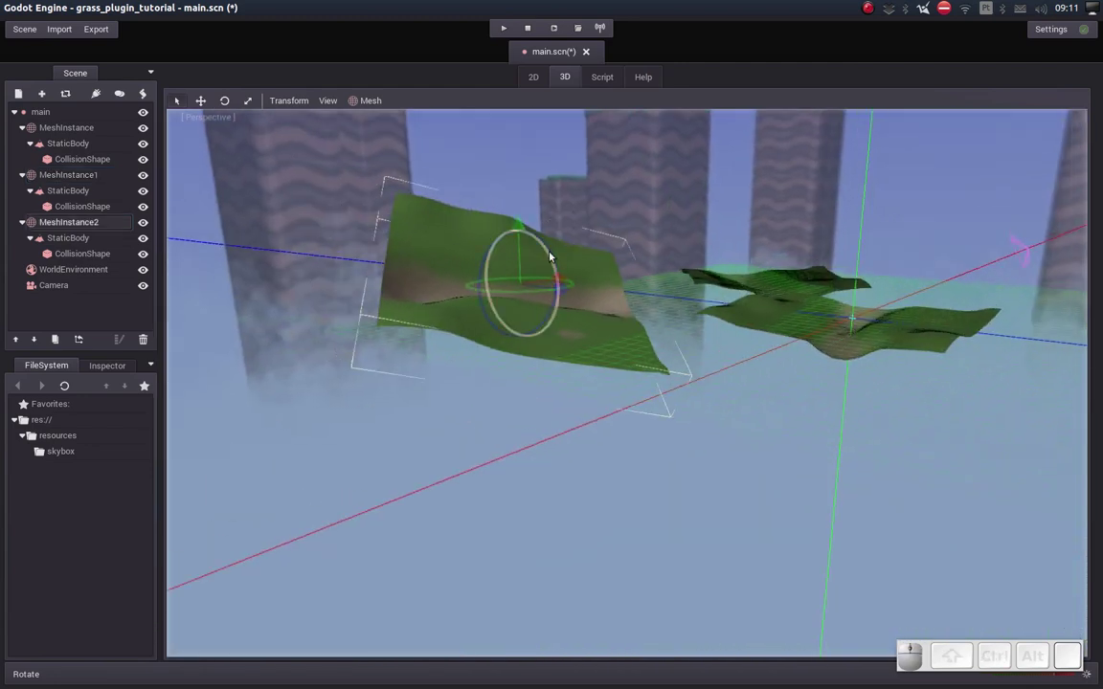
pyautogui.moveTo(624, 308); pyautogui.dragTo(652, 316)
pyautogui.moveTo(720, 348); pyautogui.dragTo(669, 360)
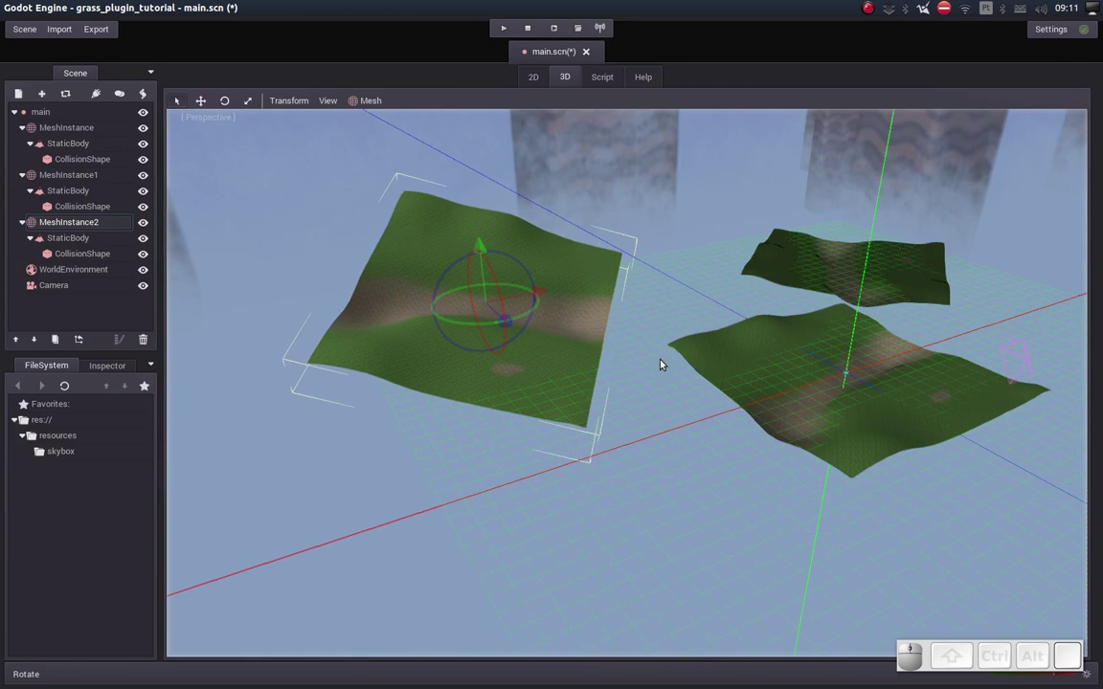
pyautogui.middleClick(726, 365)
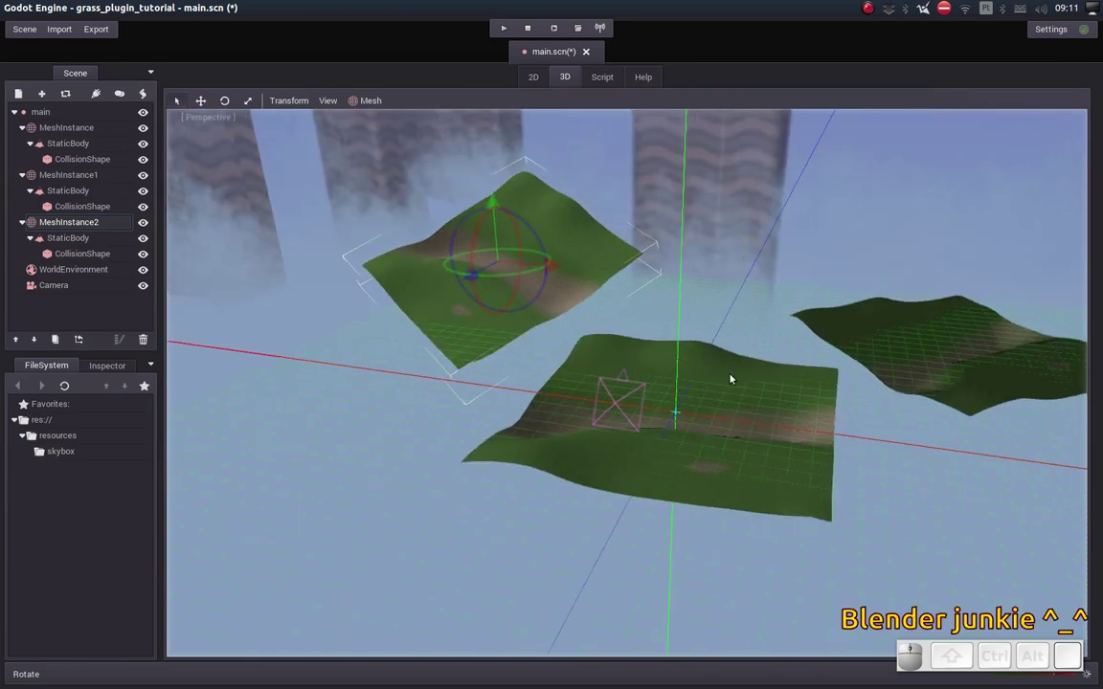
pyautogui.click(745, 471)
pyautogui.moveTo(731, 363); pyautogui.dragTo(668, 346)
pyautogui.middleClick(669, 342)
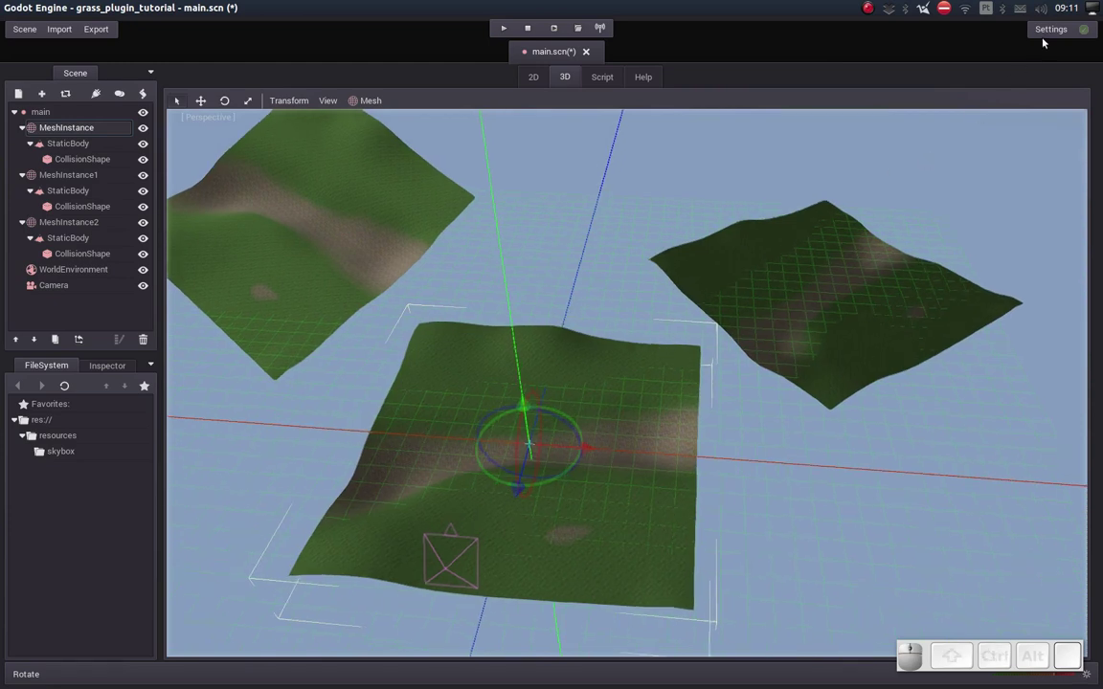
# Enable the Grass Editor plugin in Settings > Plugins and close the settings window.
pyautogui.click(1048, 31)
pyautogui.moveTo(1021, 46); pyautogui.dragTo(581, 139)
pyautogui.click(583, 128)
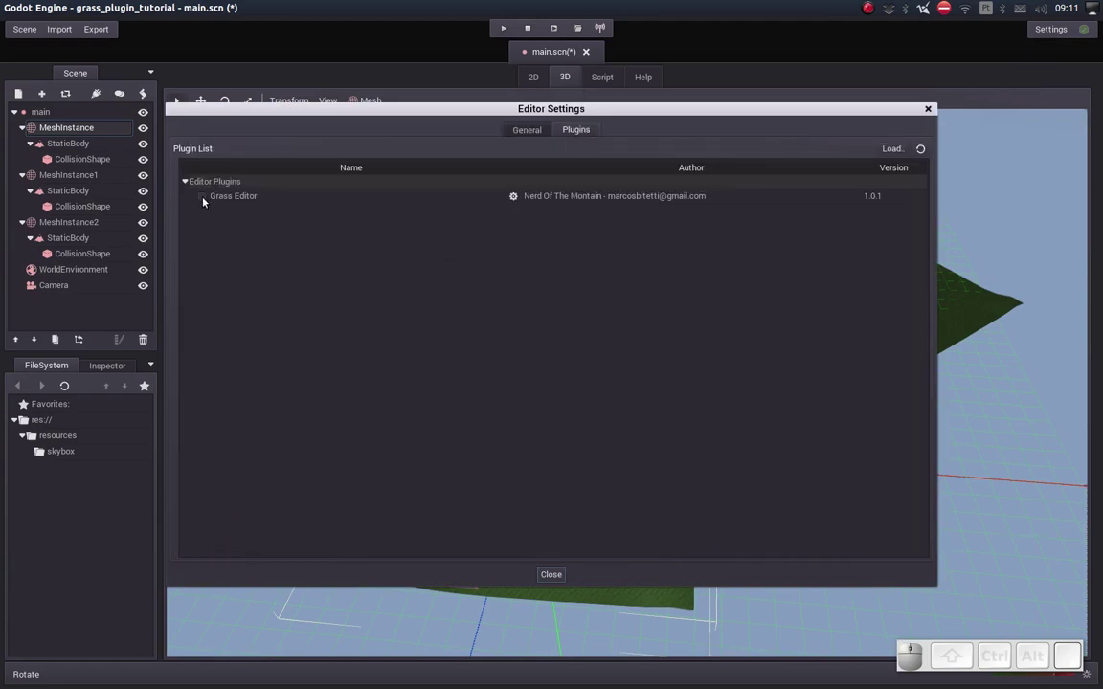
pyautogui.click(206, 196)
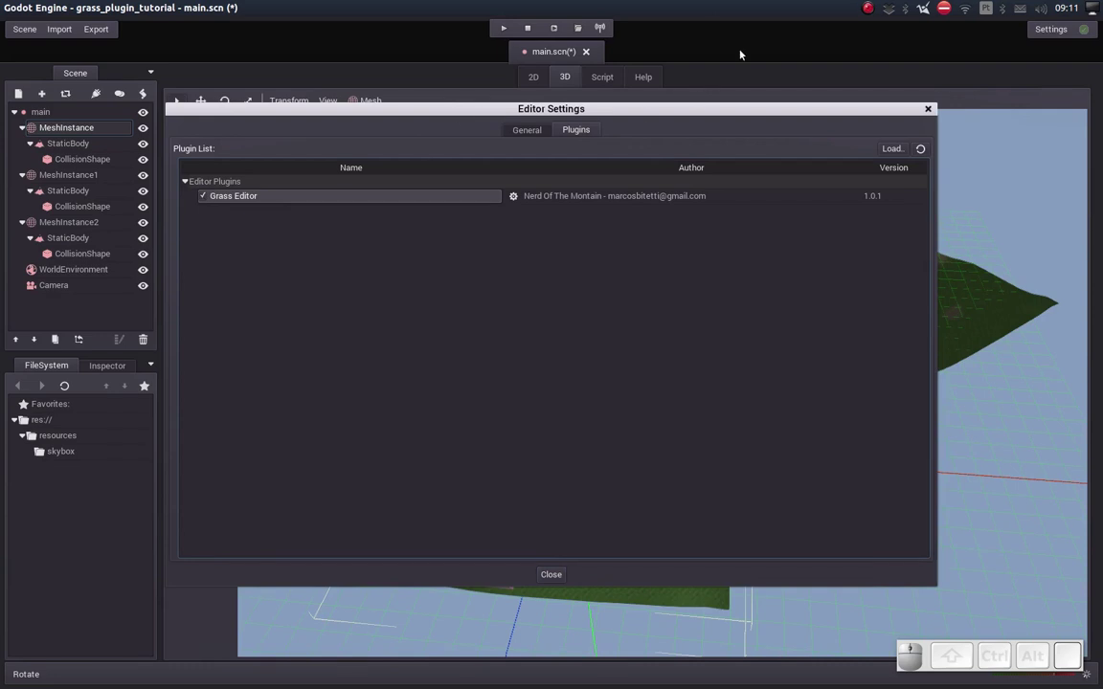
pyautogui.click(744, 51)
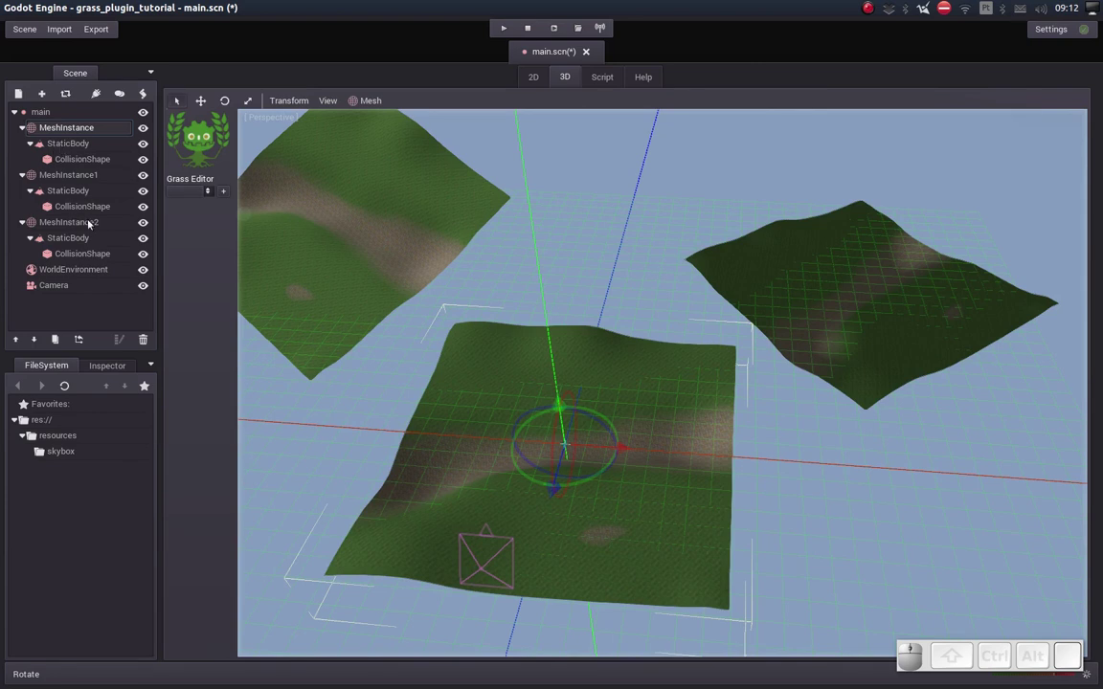
# Add a grass node to MeshInstance, MeshInstance1 and MeshInstance2, then target MeshInstance for painting.
pyautogui.click(225, 190)
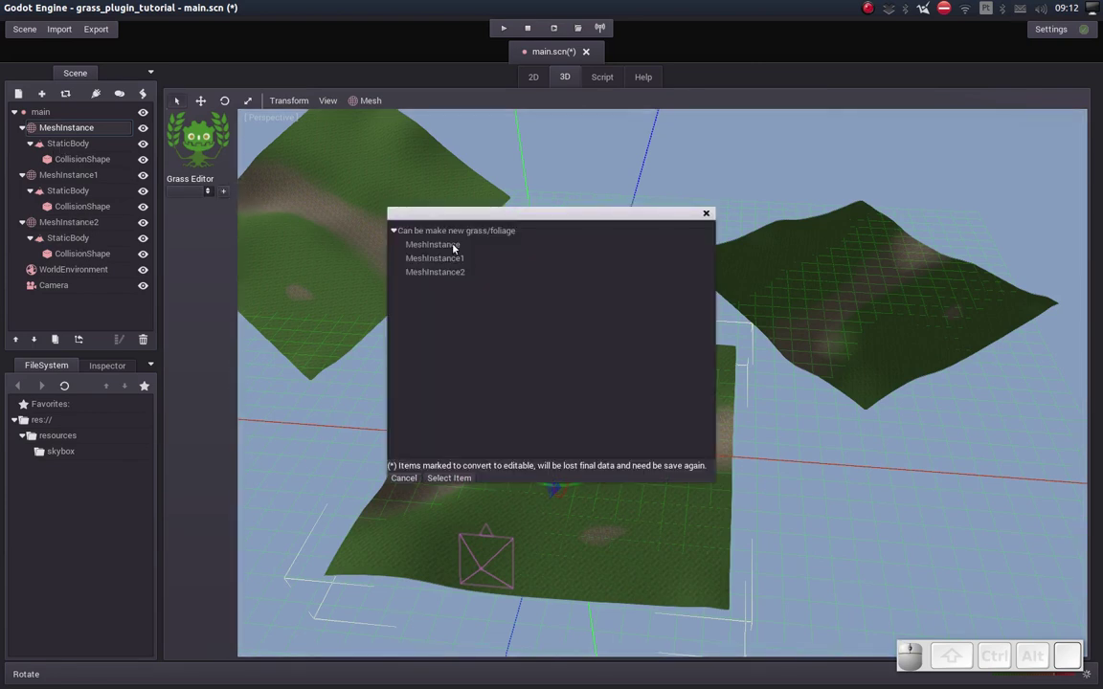
pyautogui.click(456, 245)
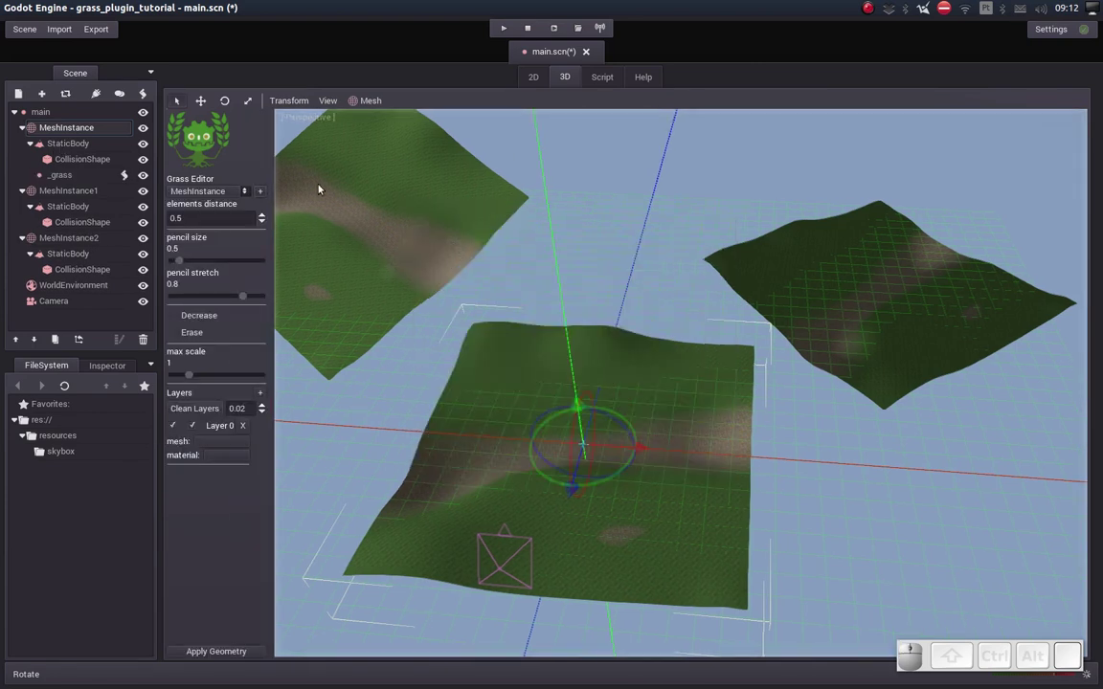
pyautogui.click(262, 192)
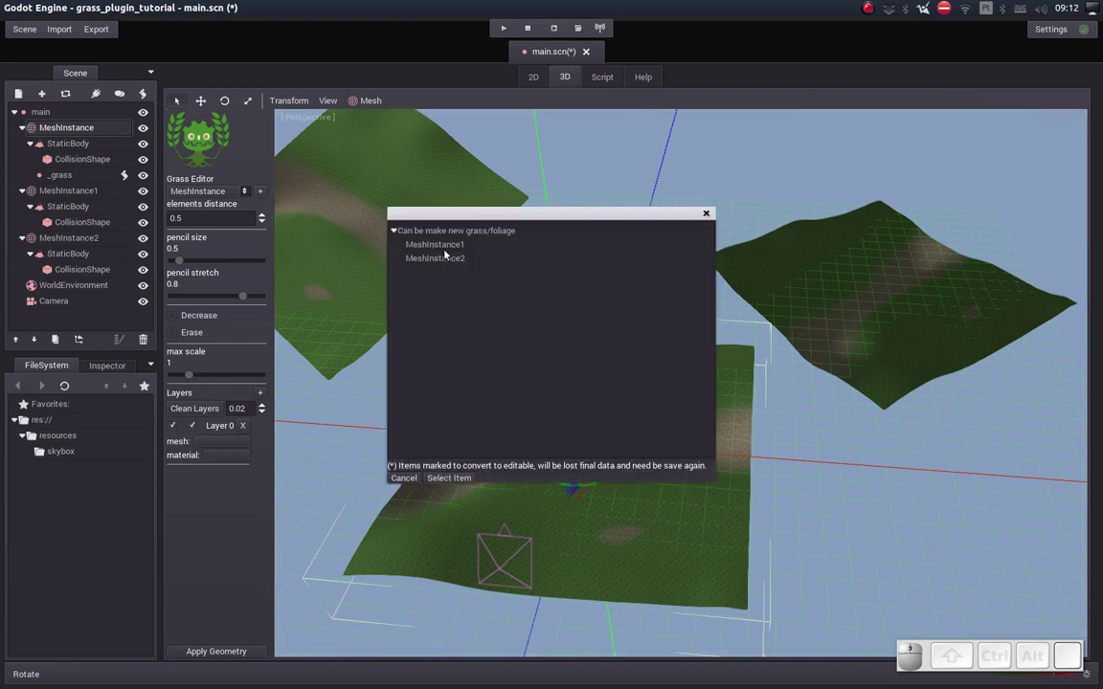
pyautogui.click(448, 249)
pyautogui.click(265, 196)
pyautogui.click(437, 248)
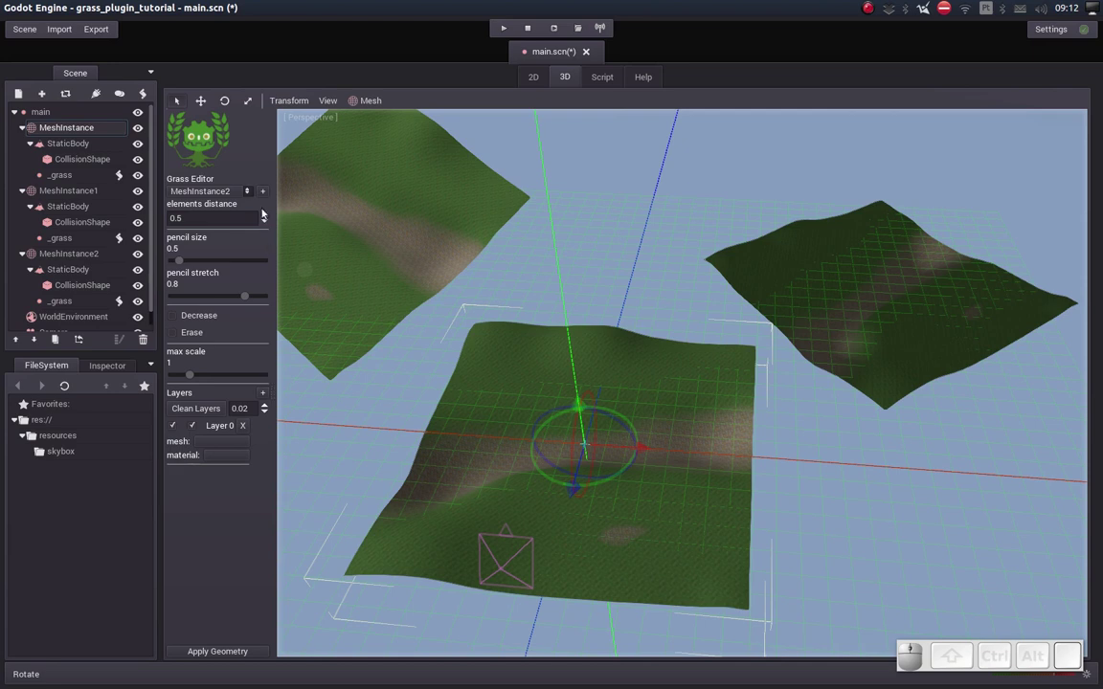
pyautogui.click(251, 196)
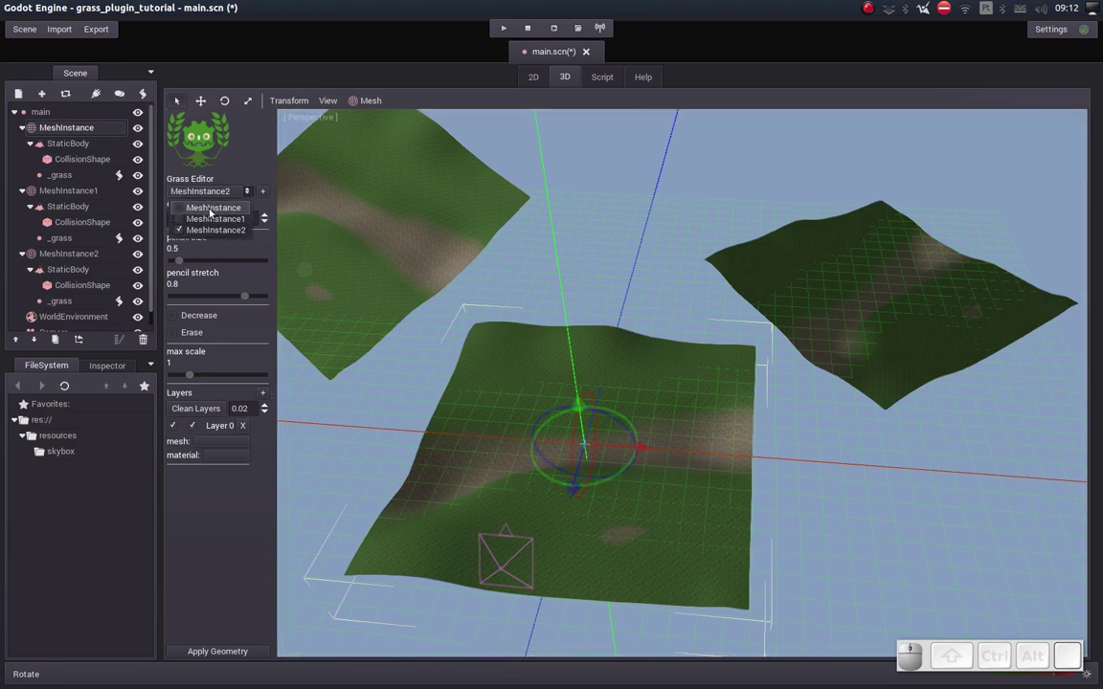
pyautogui.click(190, 211)
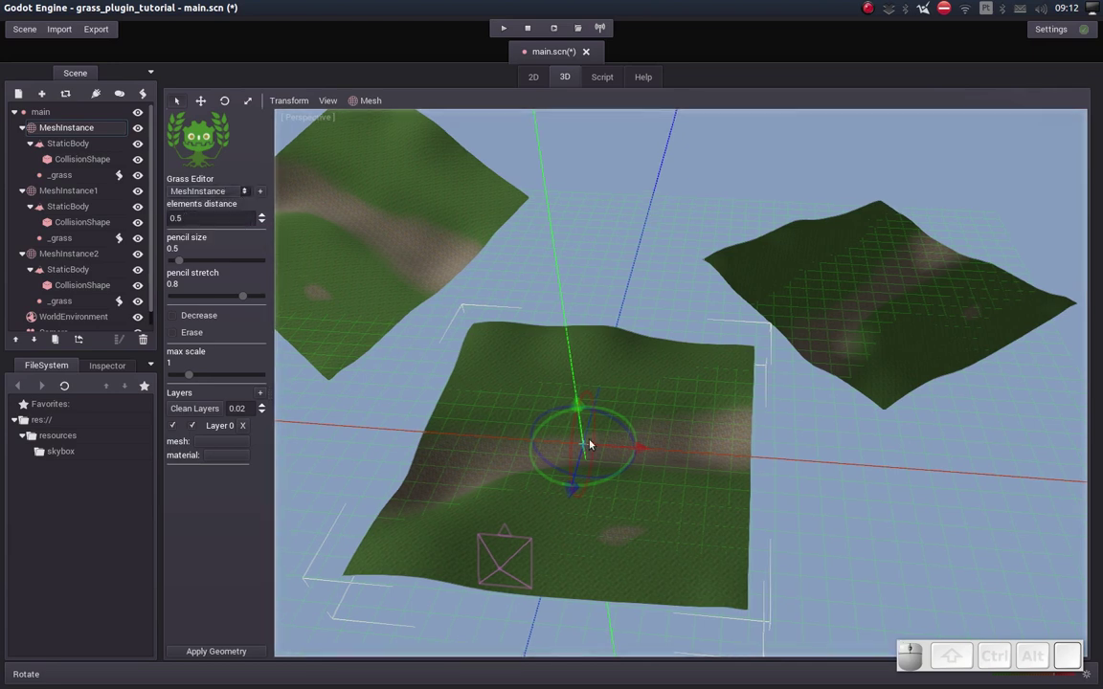
# Move the view in close over the first terrain near the stone patch.
pyautogui.middleClick(485, 439)
pyautogui.middleClick(529, 415)
pyautogui.moveTo(508, 436); pyautogui.dragTo(506, 427)
pyautogui.middleClick(505, 422)
pyautogui.click(515, 427)
pyautogui.click(529, 395)
pyautogui.click(577, 423)
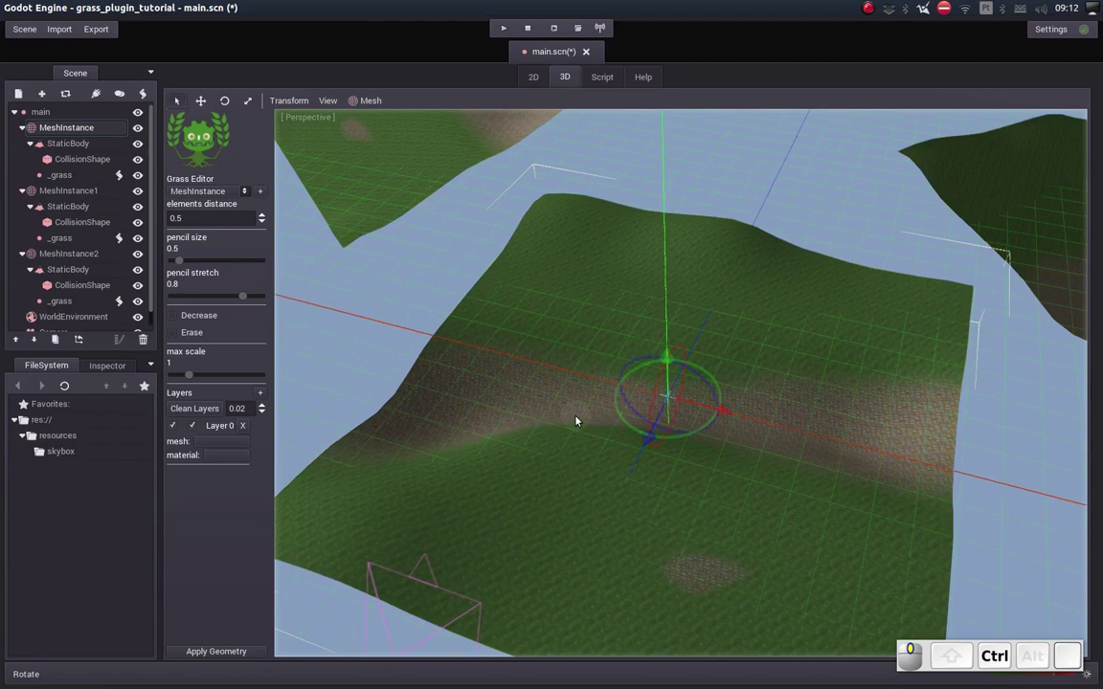
# Inspect the terrain surface up close above the stone patch and return to the wider view.
pyautogui.moveTo(589, 426); pyautogui.dragTo(590, 415)
pyautogui.middleClick(591, 396)
pyautogui.middleClick(589, 404)
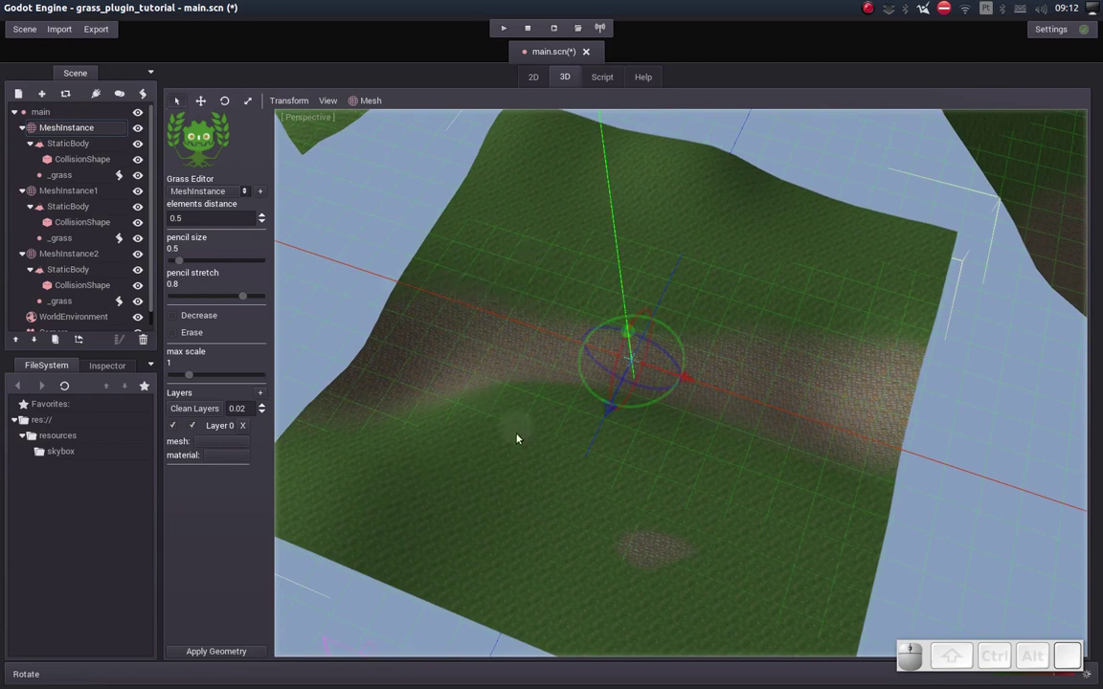
pyautogui.middleClick(517, 479)
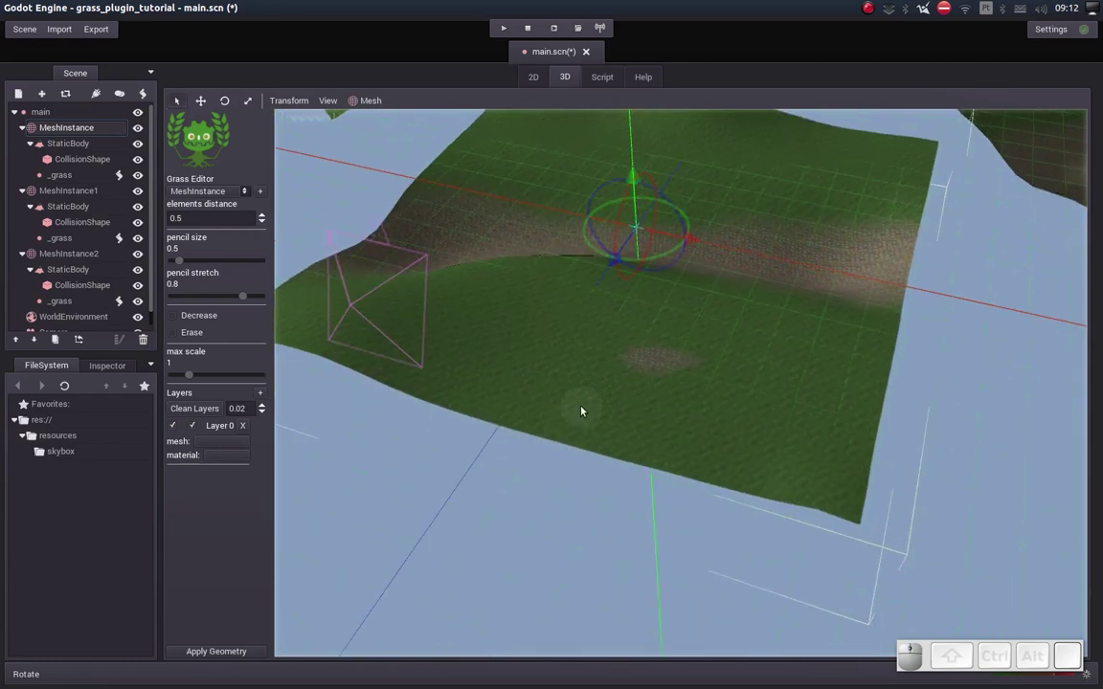
pyautogui.middleClick(587, 393)
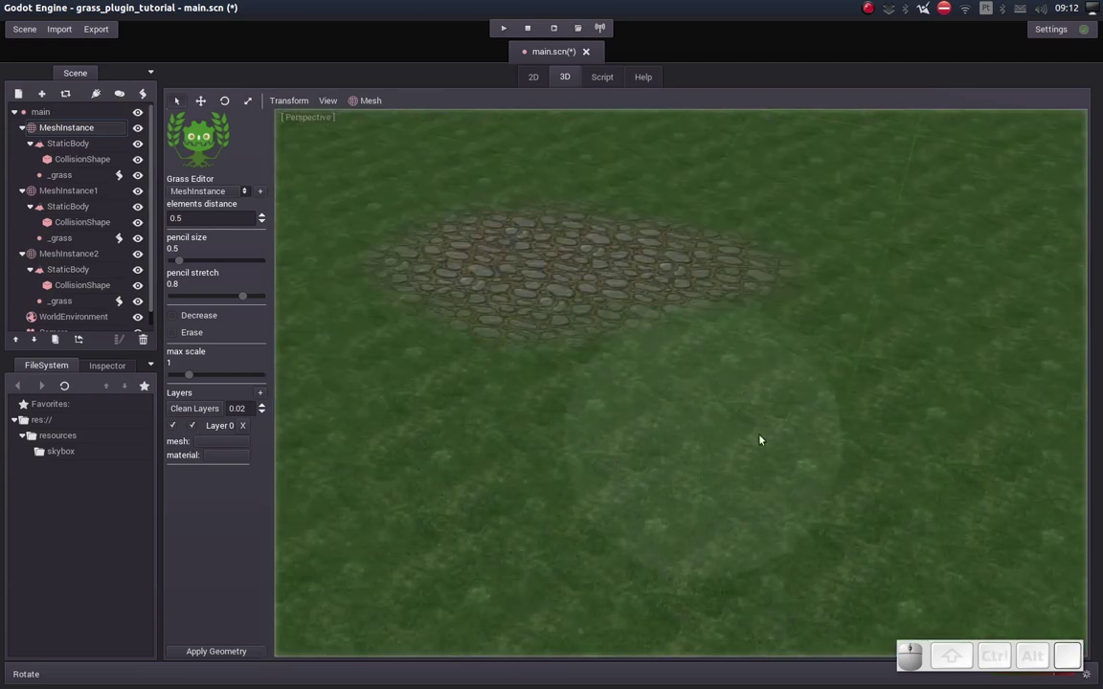
pyautogui.click(749, 398)
pyautogui.middleClick(744, 361)
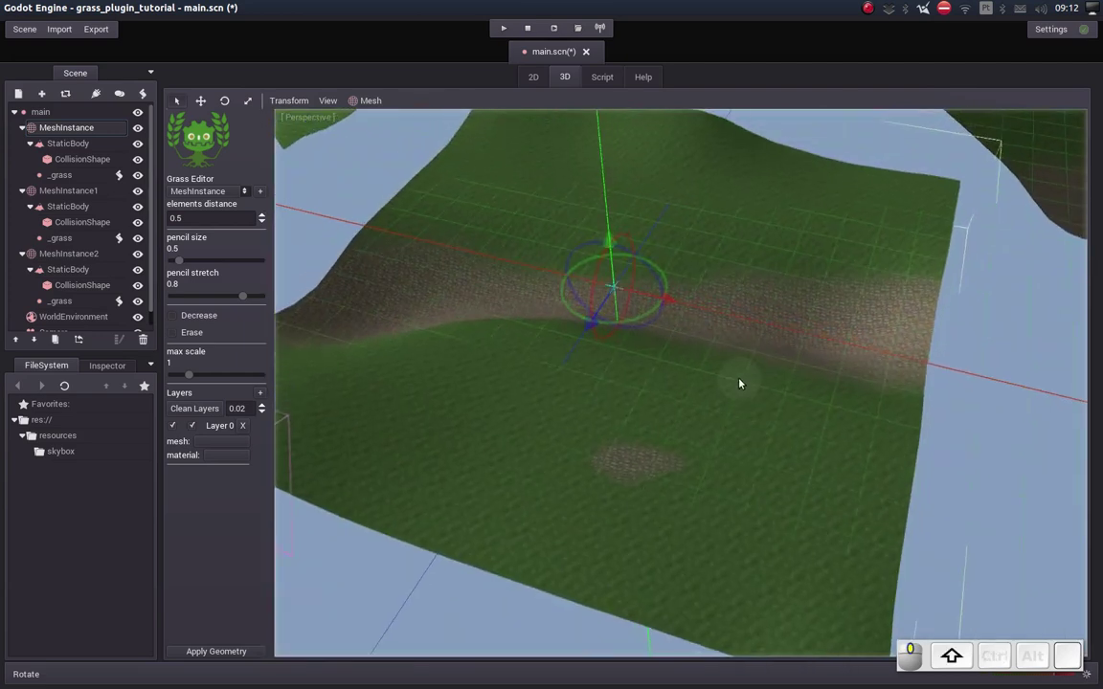
# Paint grass above and right of the stone patch and across the terrain's lower part with a larger brush.
pyautogui.moveTo(425, 414); pyautogui.dragTo(579, 419)
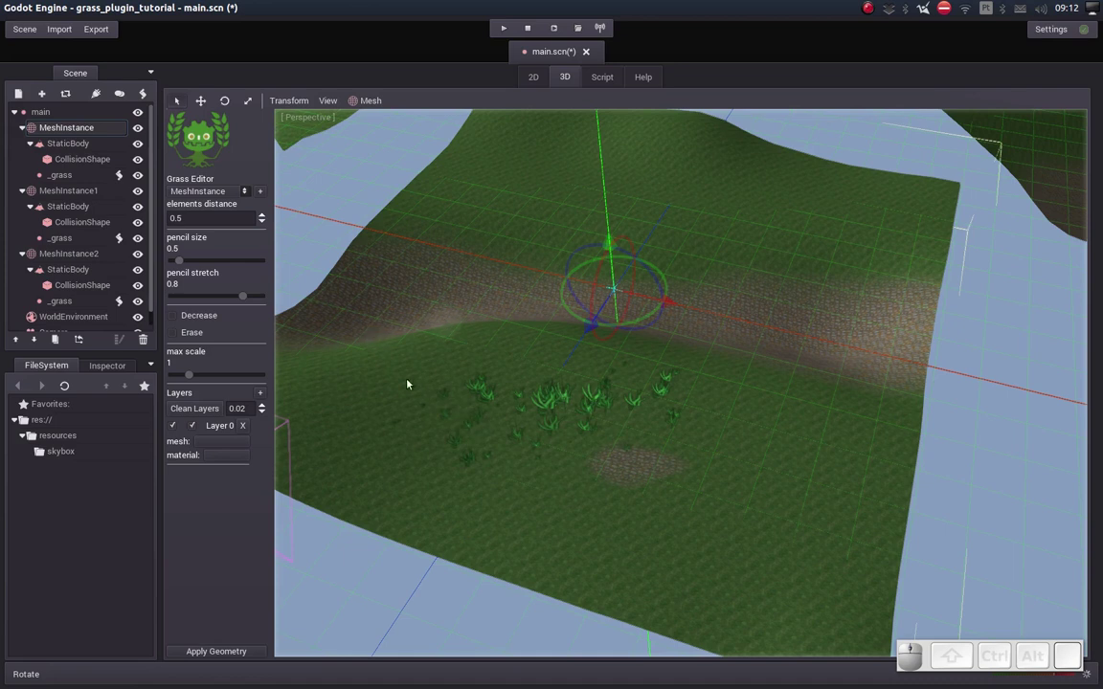
pyautogui.rightClick(413, 421)
pyautogui.moveTo(553, 385); pyautogui.dragTo(295, 278)
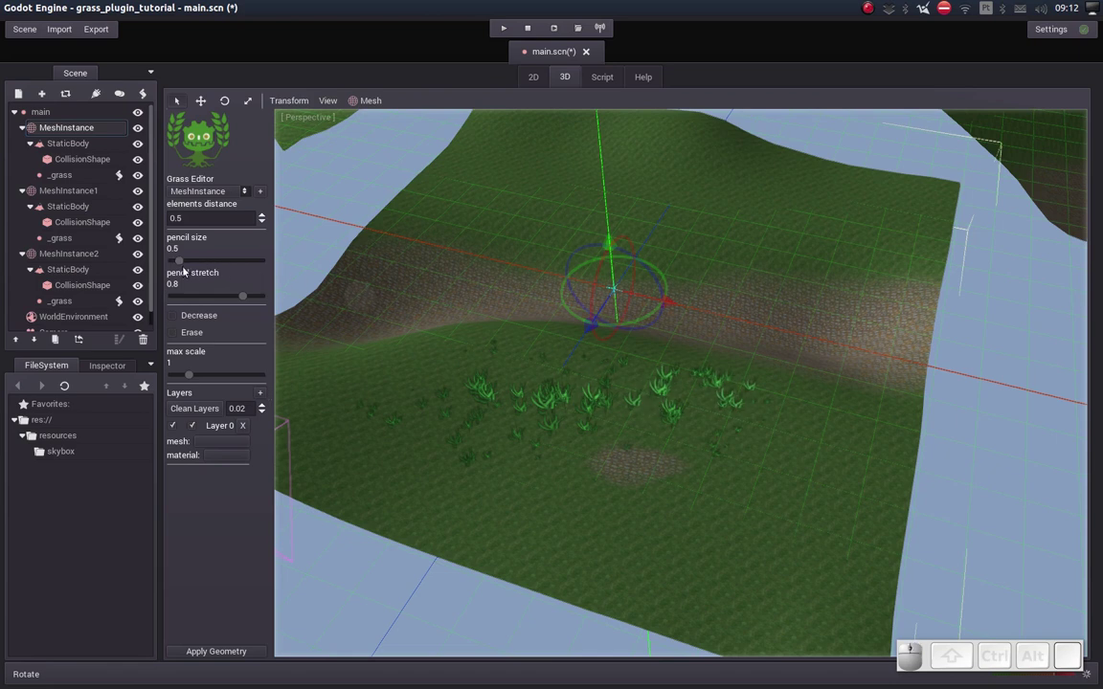
pyautogui.click(183, 257)
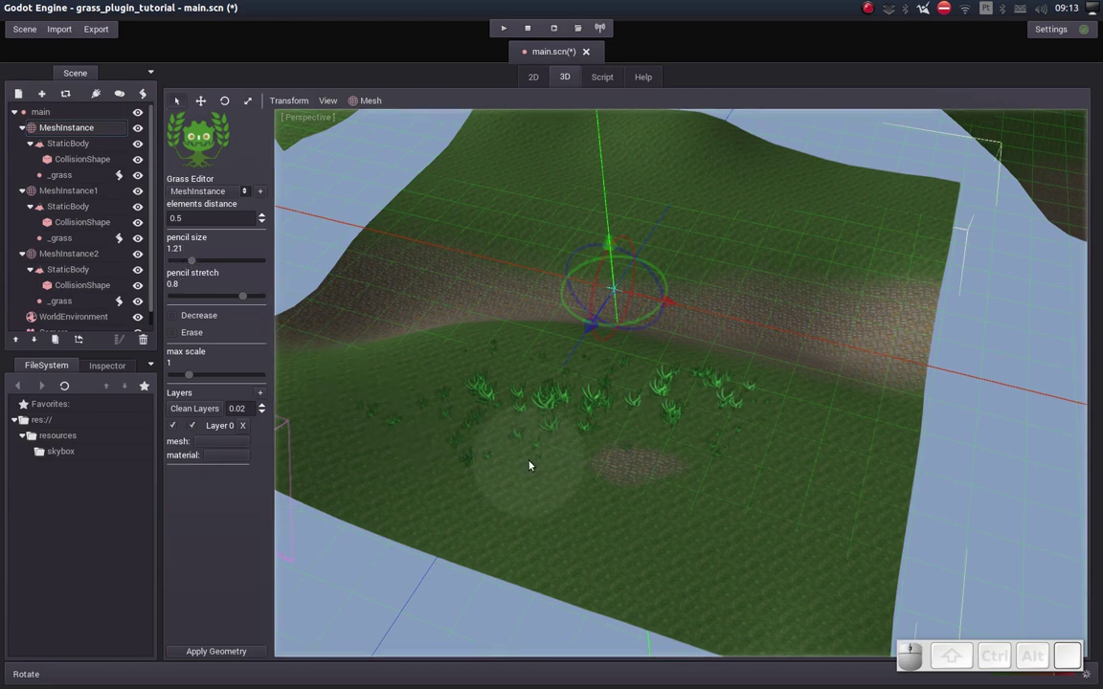
pyautogui.moveTo(499, 465); pyautogui.dragTo(319, 435)
# Set the pencil size to about 1.09 and the pencil stretch to 1.00.
pyautogui.click(192, 260)
pyautogui.rightClick(401, 464)
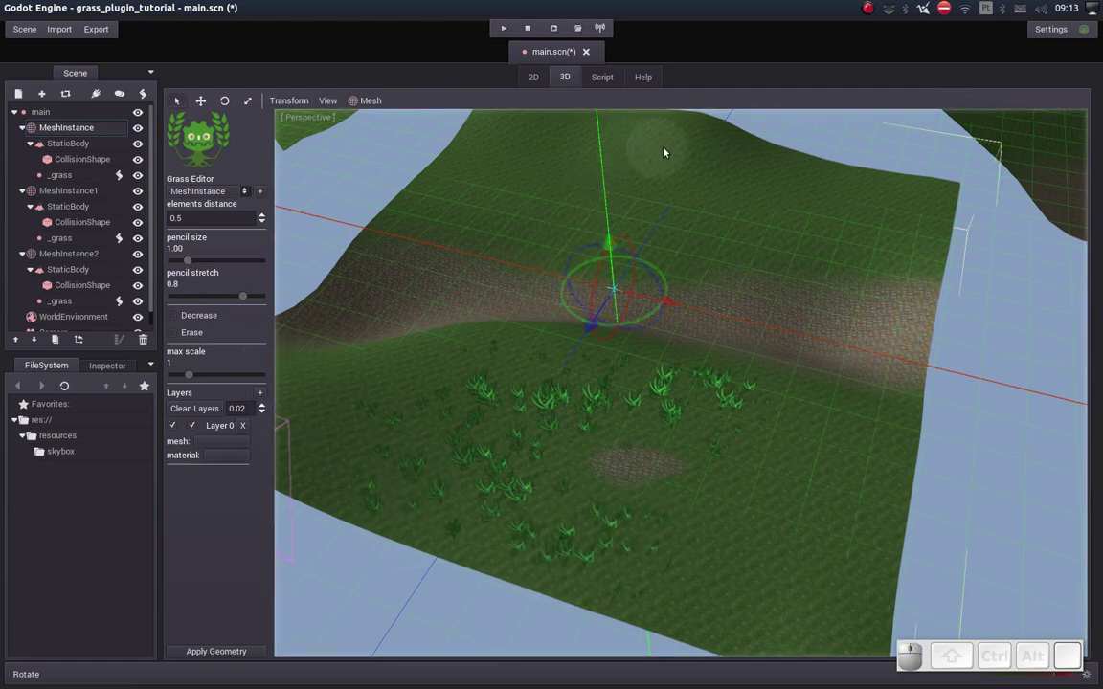
pyautogui.rightClick(676, 147)
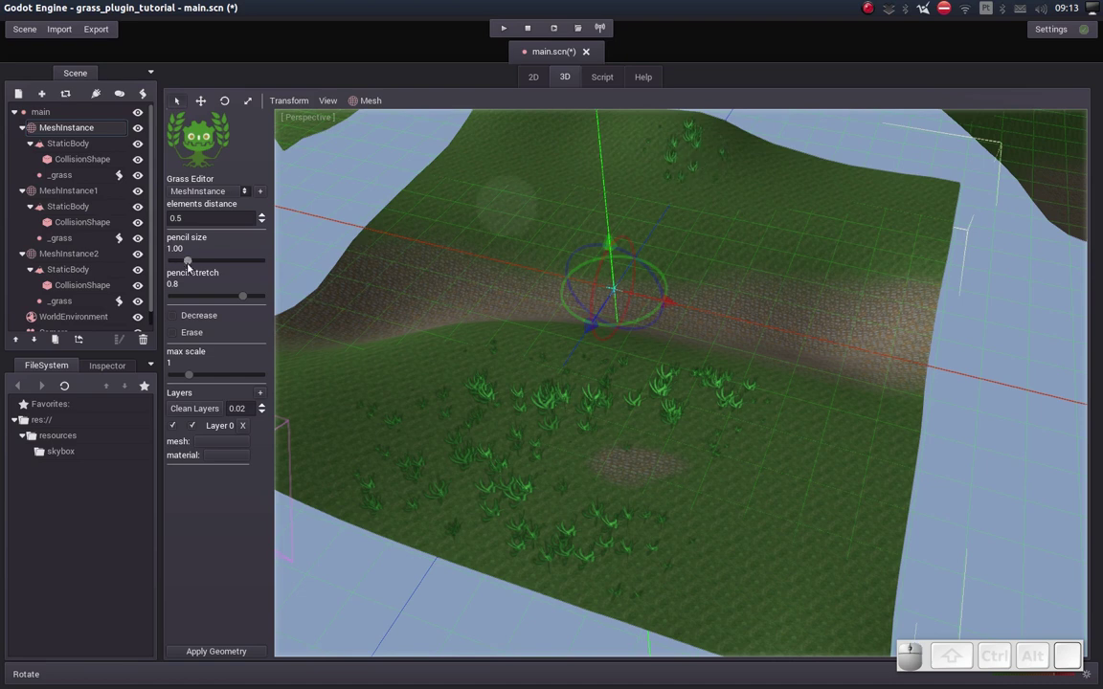
pyautogui.moveTo(186, 263); pyautogui.dragTo(602, 202)
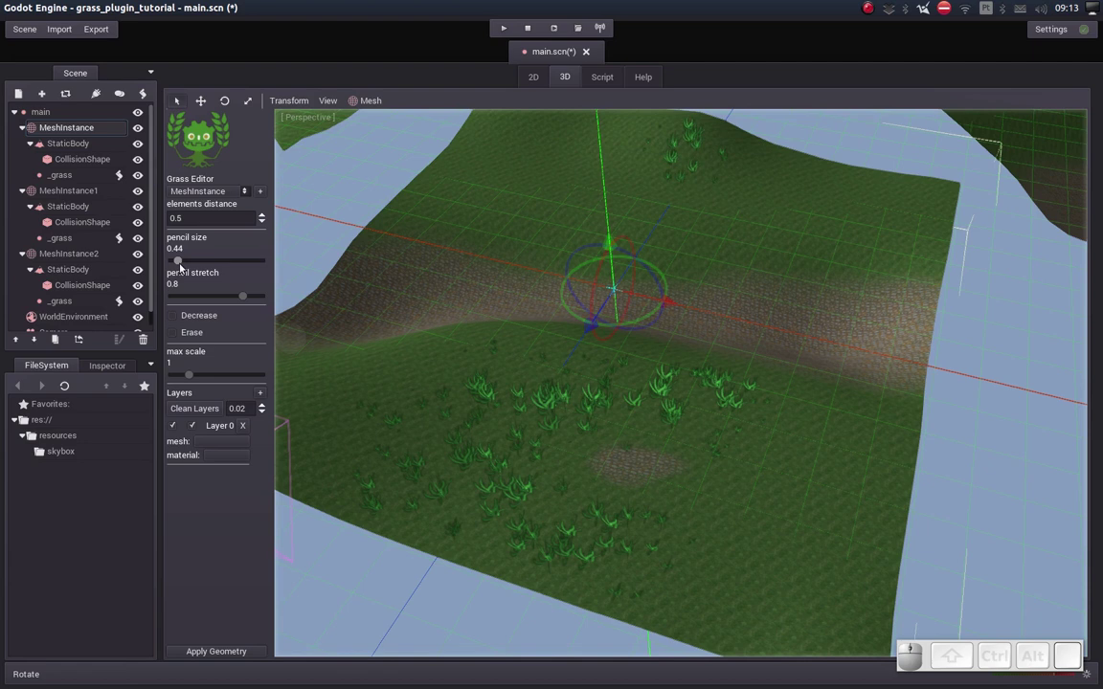
pyautogui.moveTo(182, 261); pyautogui.dragTo(368, 403)
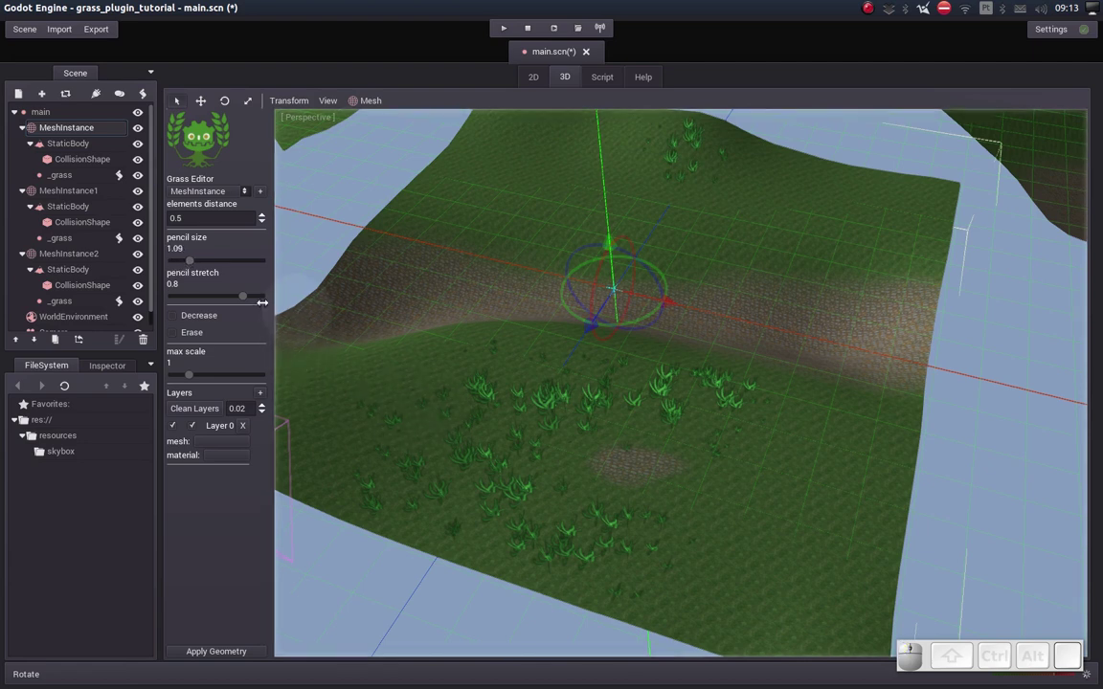
pyautogui.moveTo(247, 292); pyautogui.dragTo(733, 507)
# Paint a dense grass clump at the terrain's lower right and lower pencil stretch to 0.69.
pyautogui.moveTo(782, 515); pyautogui.dragTo(774, 524)
pyautogui.moveTo(754, 536); pyautogui.dragTo(443, 447)
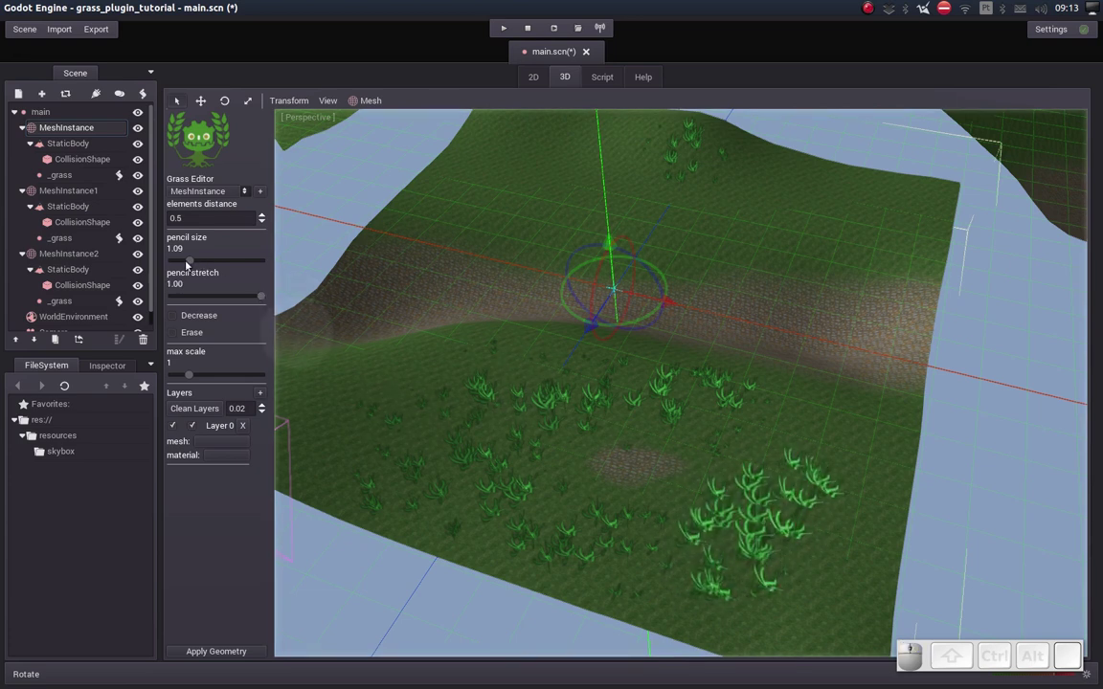
pyautogui.moveTo(263, 297); pyautogui.dragTo(209, 339)
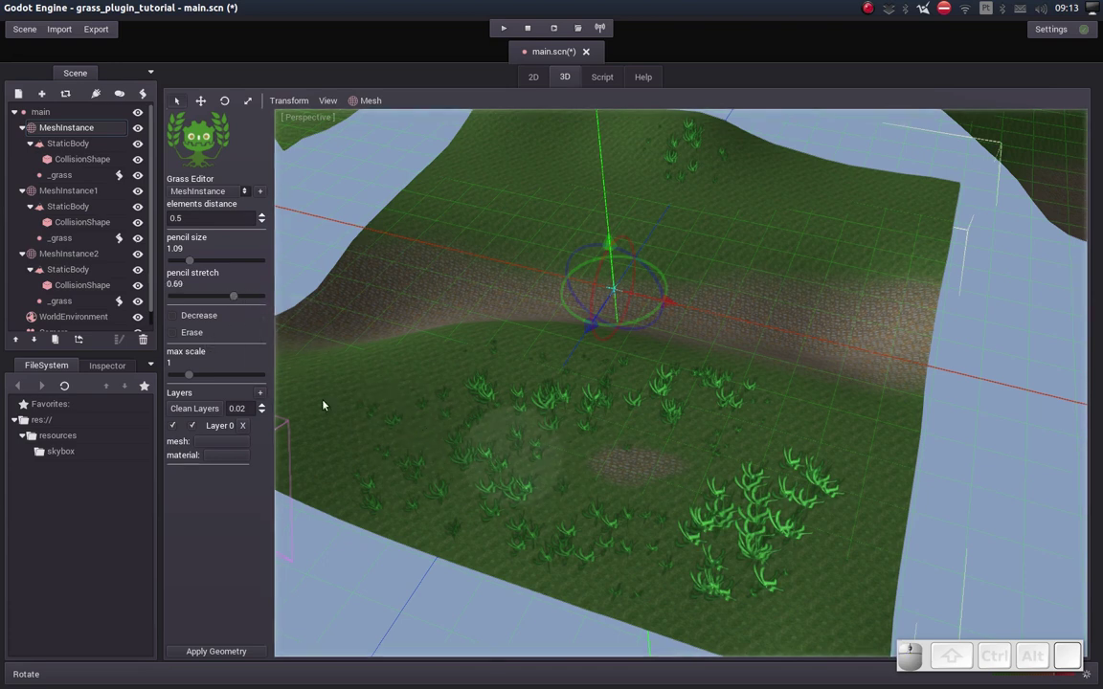
# Thin out the lower-right clump with Decrease mode, then switch back to adding plants.
pyautogui.click(174, 320)
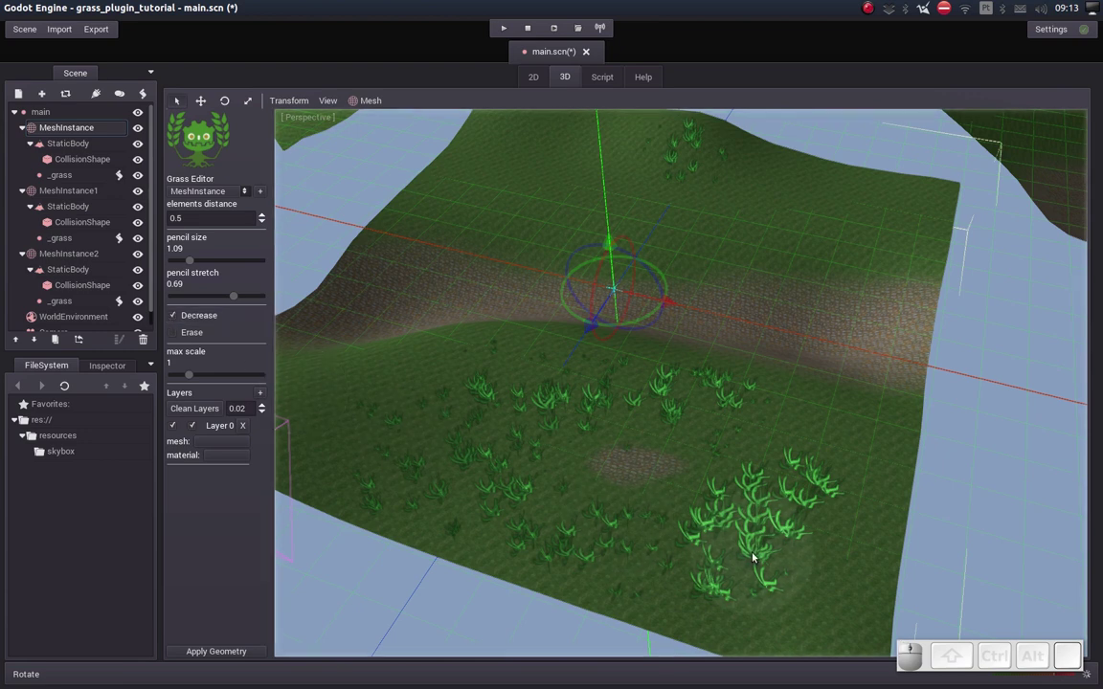
pyautogui.moveTo(755, 551); pyautogui.dragTo(342, 347)
pyautogui.click(177, 337)
pyautogui.moveTo(461, 405); pyautogui.dragTo(362, 394)
pyautogui.click(178, 332)
pyautogui.click(177, 313)
pyautogui.rightClick(388, 449)
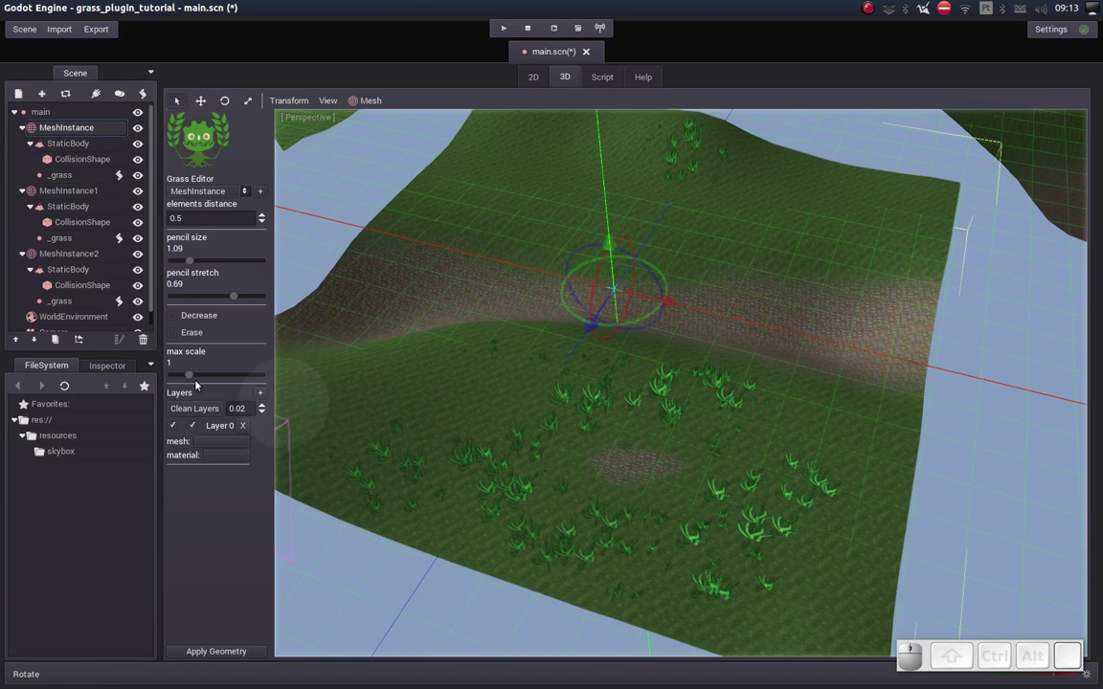
# Raise the maximum plant scale and paint large plants on the terrain's left side.
pyautogui.moveTo(190, 379); pyautogui.dragTo(637, 409)
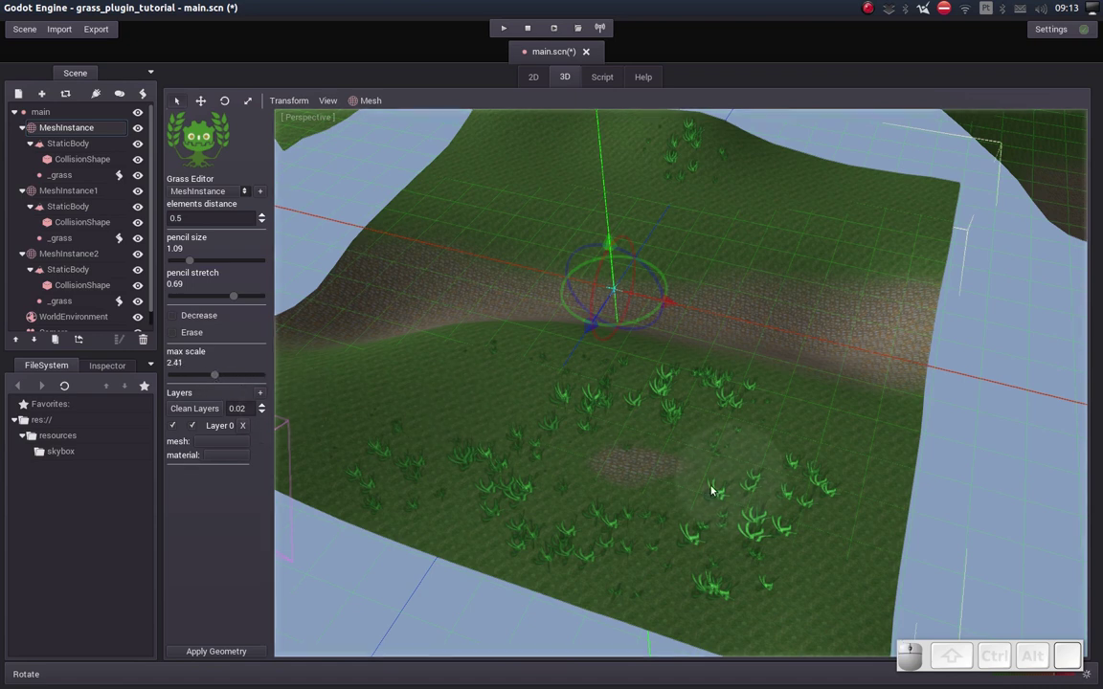
pyautogui.moveTo(439, 396); pyautogui.dragTo(326, 433)
# Return max scale to 1.00 and paint more plants over the left patch.
pyautogui.moveTo(219, 375); pyautogui.dragTo(130, 378)
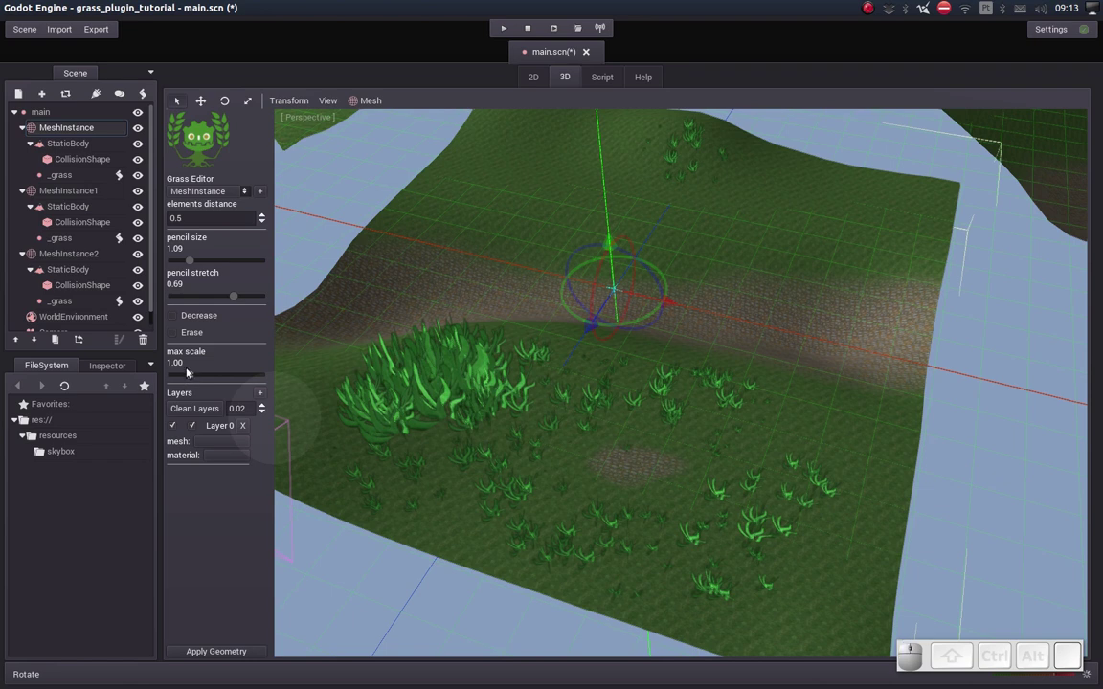
pyautogui.moveTo(430, 391); pyautogui.dragTo(464, 391)
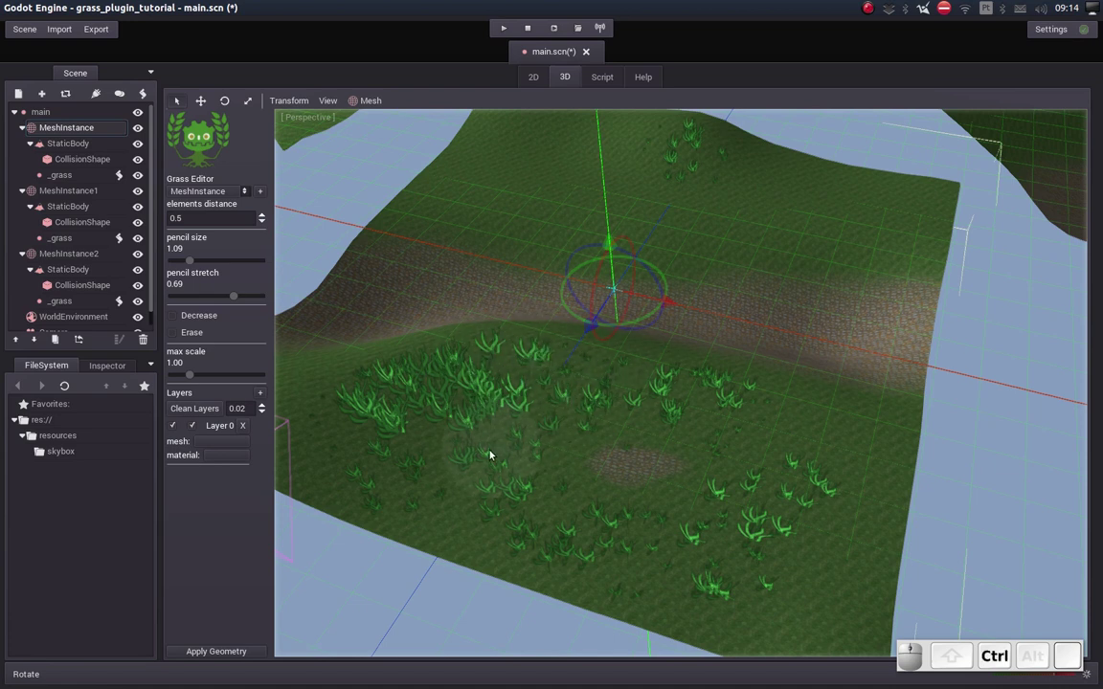
pyautogui.click(500, 415)
pyautogui.click(517, 387)
# Set the grass elements distance to 0.25.
pyautogui.middleClick(461, 440)
pyautogui.moveTo(474, 416); pyautogui.dragTo(365, 302)
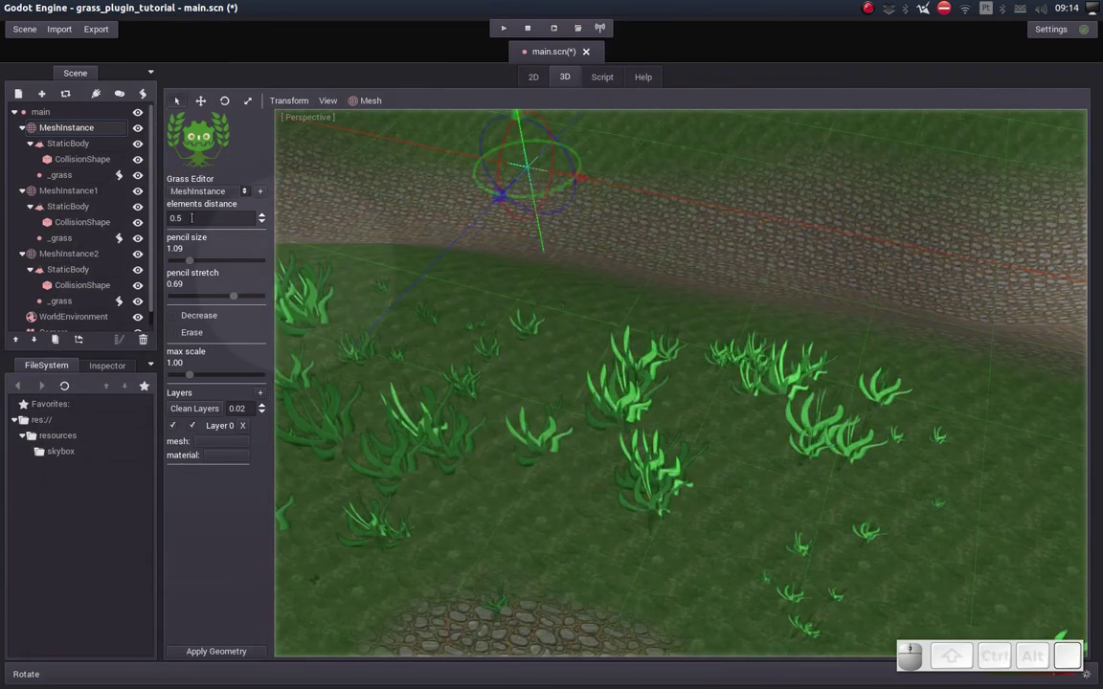
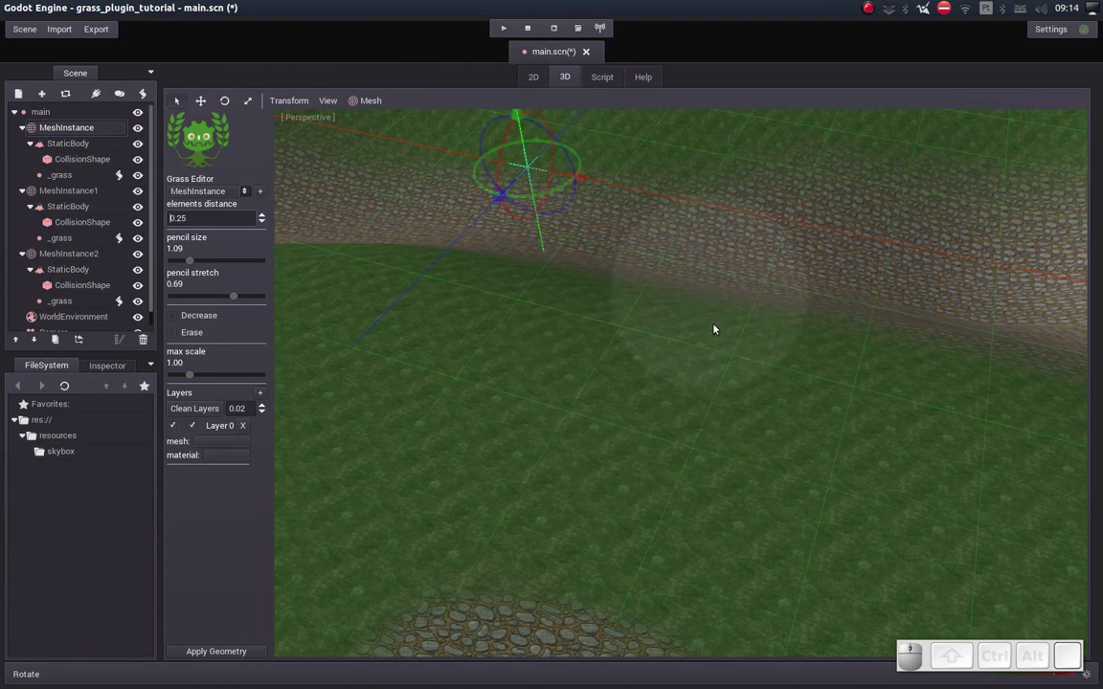
pyautogui.middleClick(676, 342)
# Paint dense grass in an arc above the stone patch and over the lower-right area.
pyautogui.moveTo(465, 400); pyautogui.dragTo(632, 363)
pyautogui.middleClick(619, 407)
pyautogui.moveTo(376, 445); pyautogui.dragTo(786, 490)
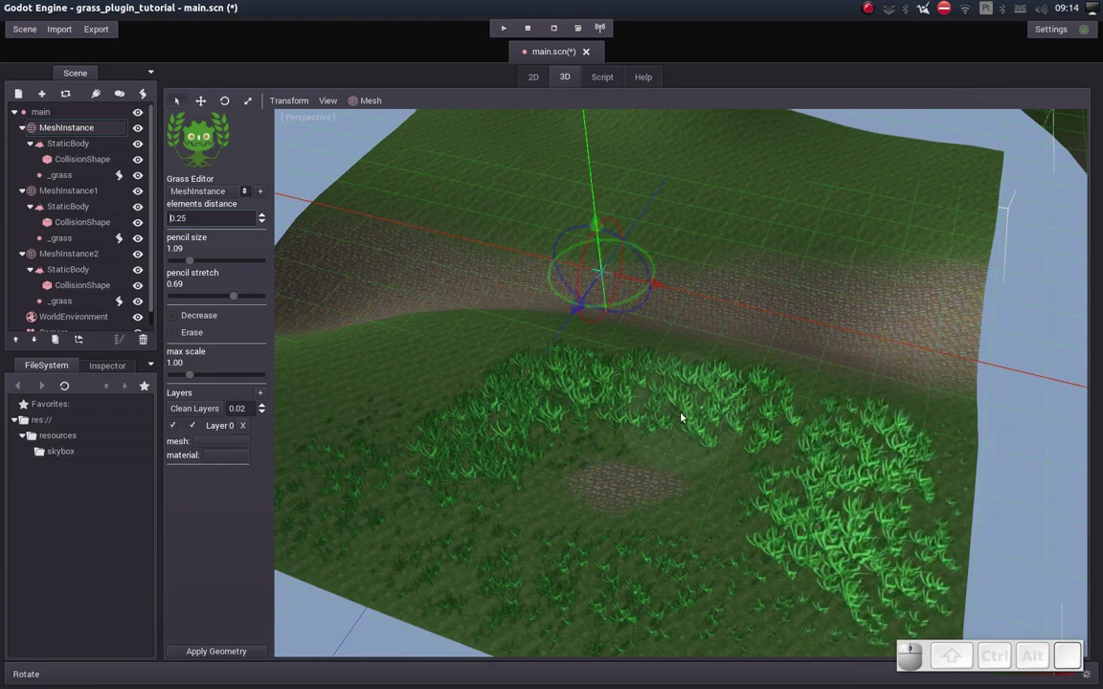
pyautogui.scroll(-3)
pyautogui.middleClick(650, 410)
pyautogui.moveTo(636, 406); pyautogui.dragTo(638, 397)
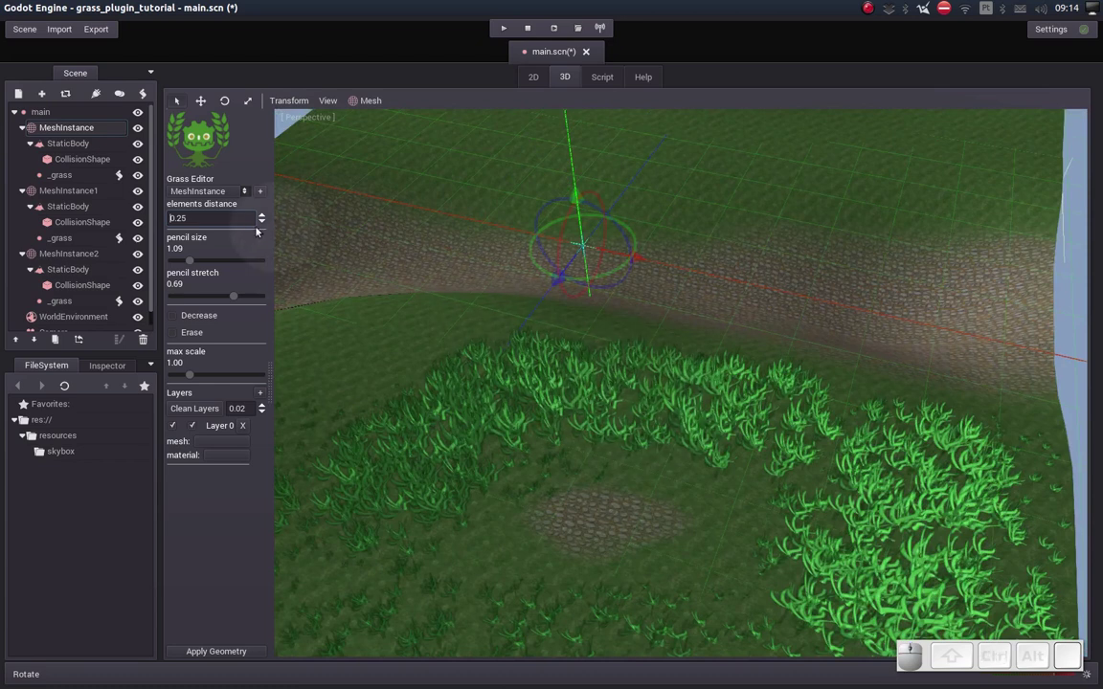
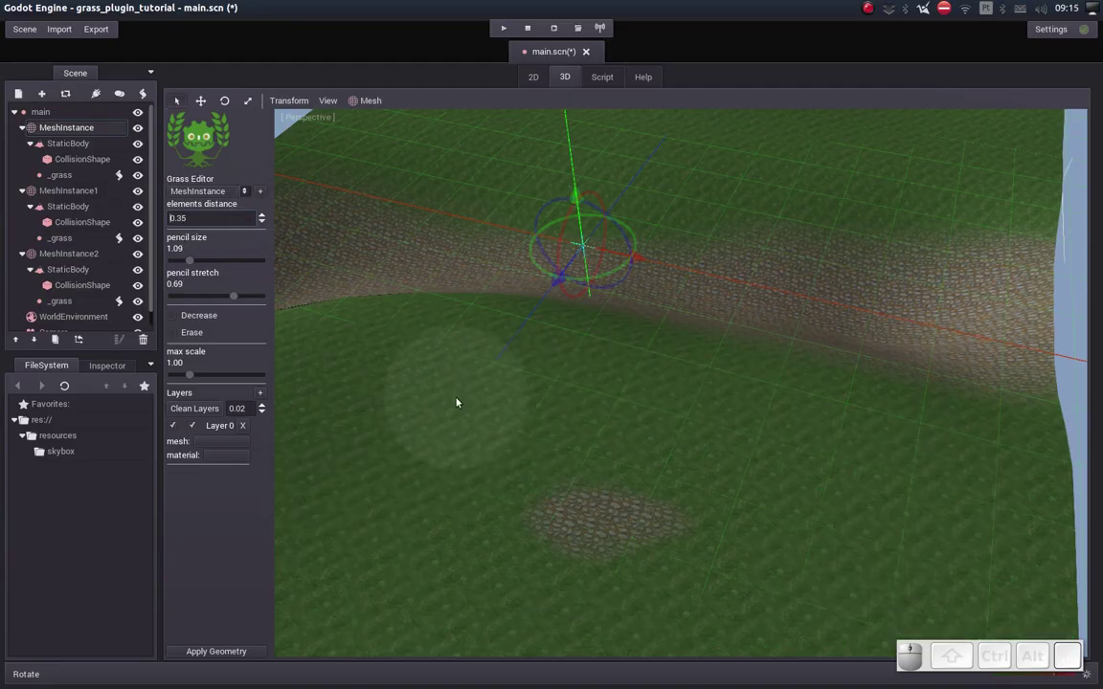
# Paint grass patches left and right of the stone patch and over the lower terrain.
pyautogui.moveTo(510, 373); pyautogui.dragTo(639, 427)
pyautogui.moveTo(640, 427); pyautogui.dragTo(487, 366)
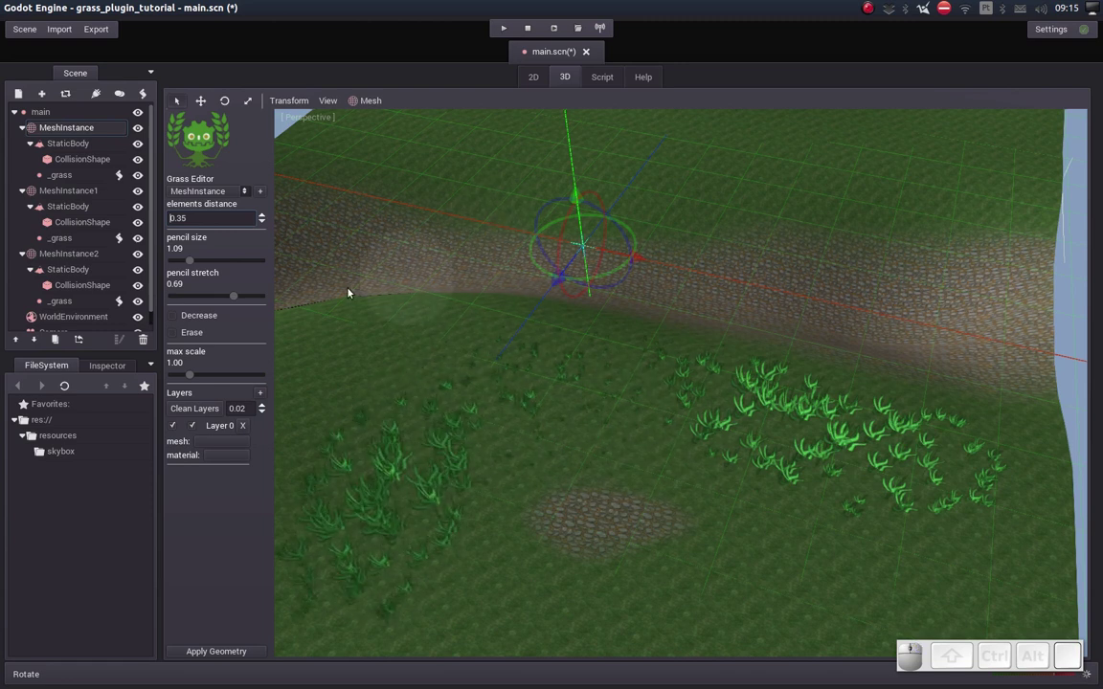
pyautogui.middleClick(455, 282)
pyautogui.middleClick(453, 294)
pyautogui.moveTo(386, 411); pyautogui.dragTo(415, 453)
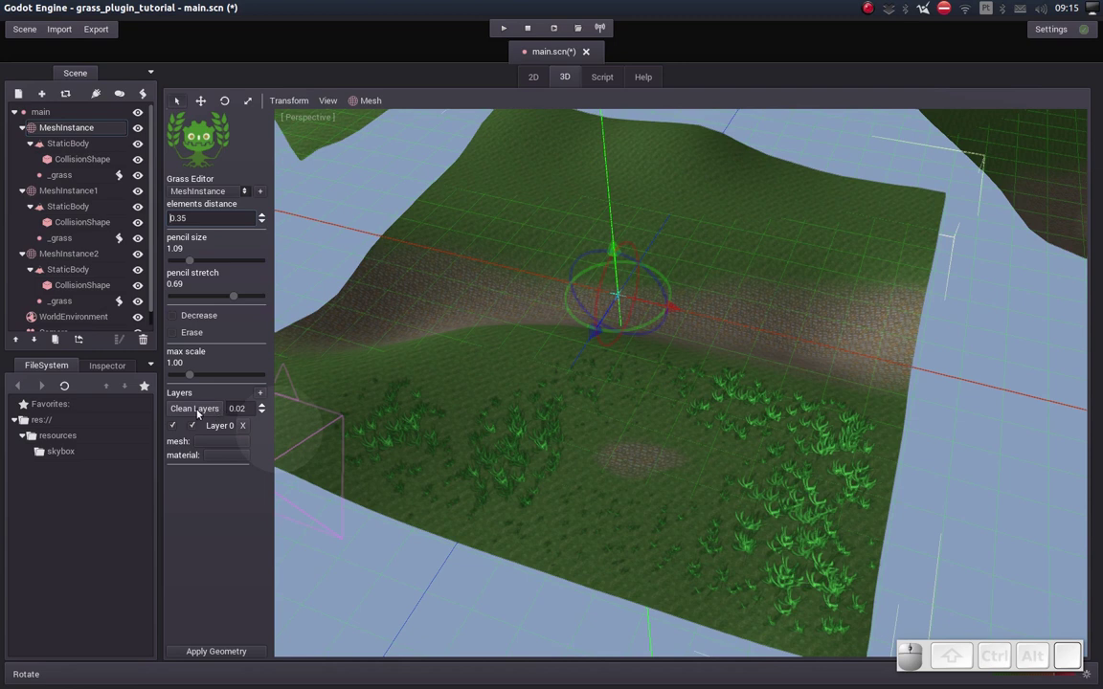
pyautogui.middleClick(474, 445)
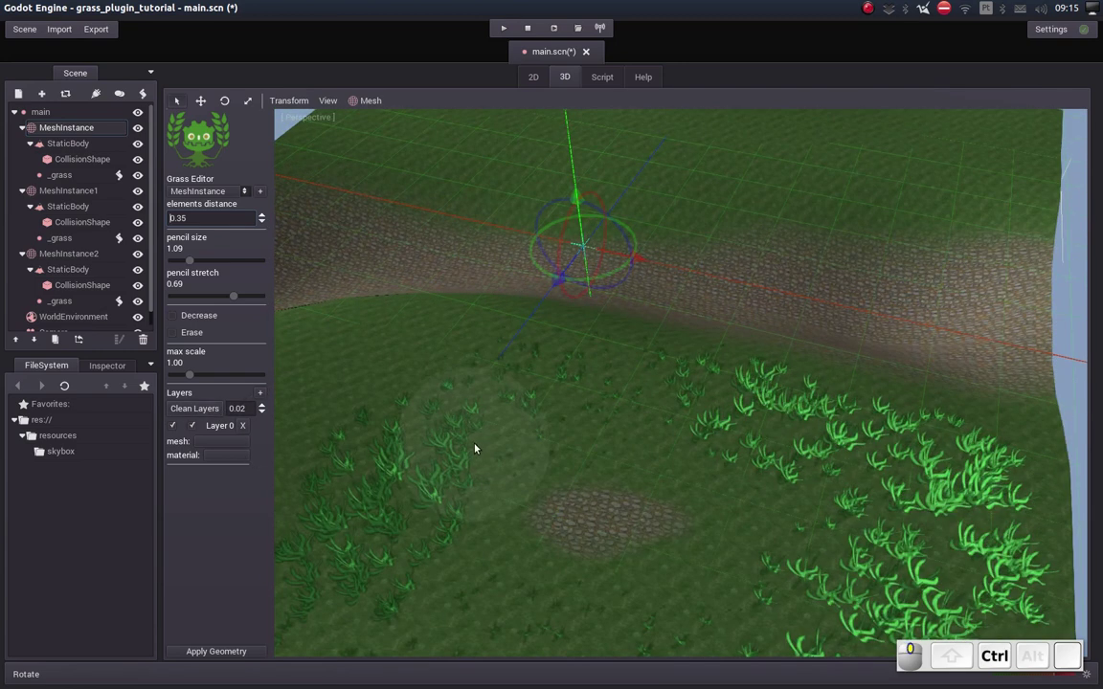
pyautogui.middleClick(483, 433)
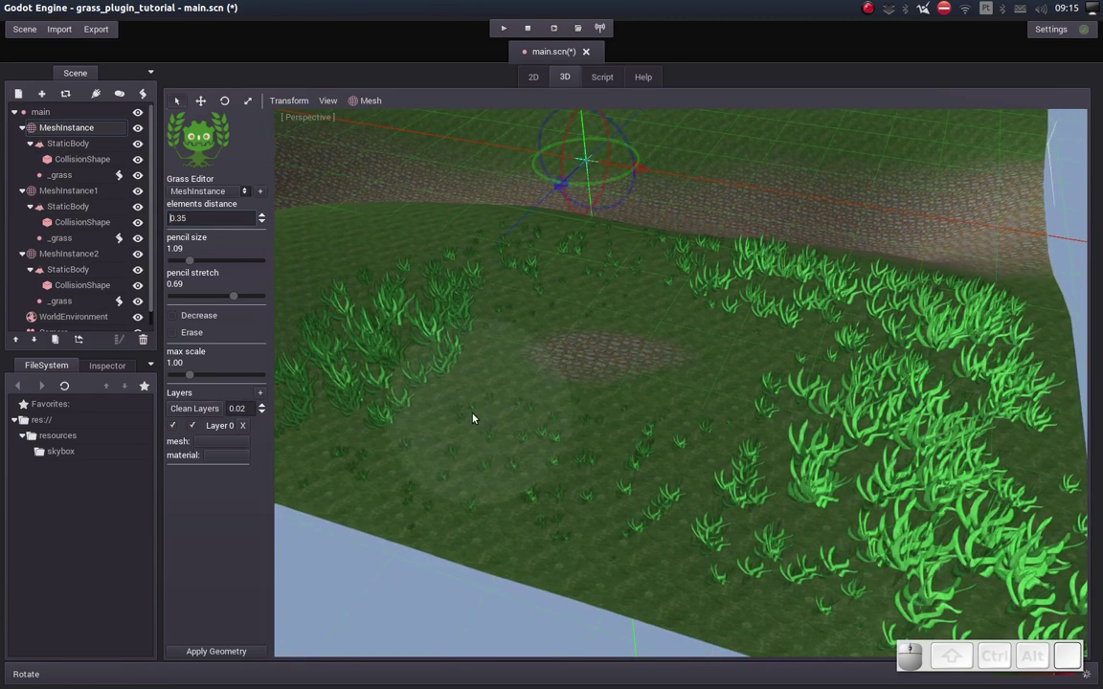
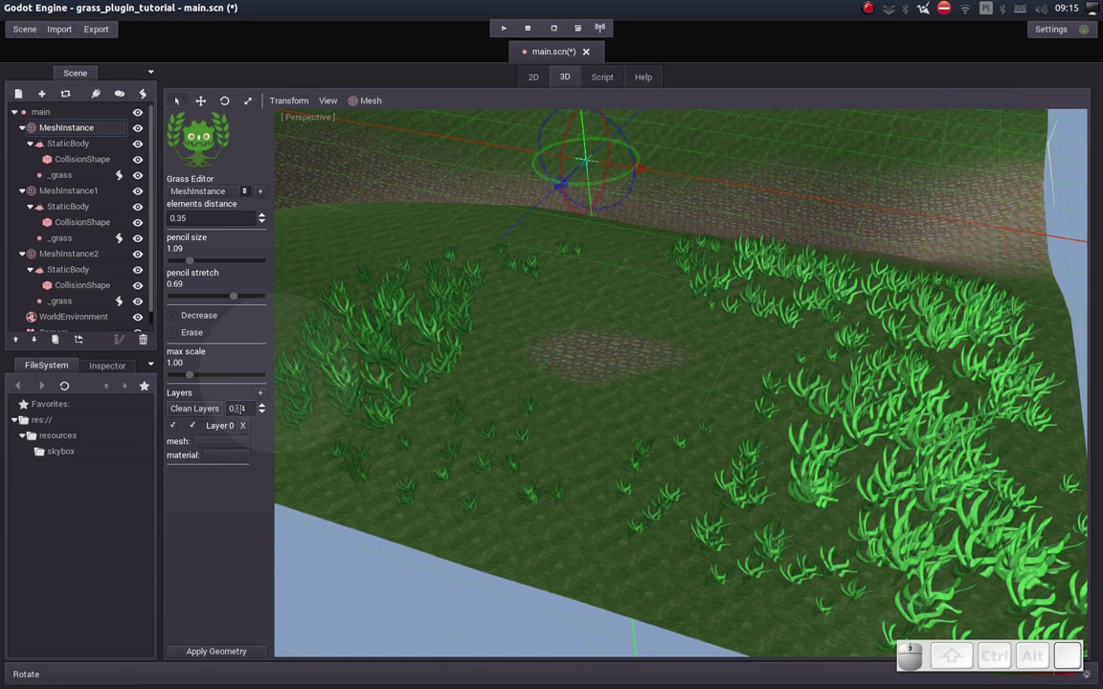
# Confirm the raised Clean Layers value and return to the full terrain view.
pyautogui.press('0')
pyautogui.middleClick(520, 282)
pyautogui.middleClick(520, 285)
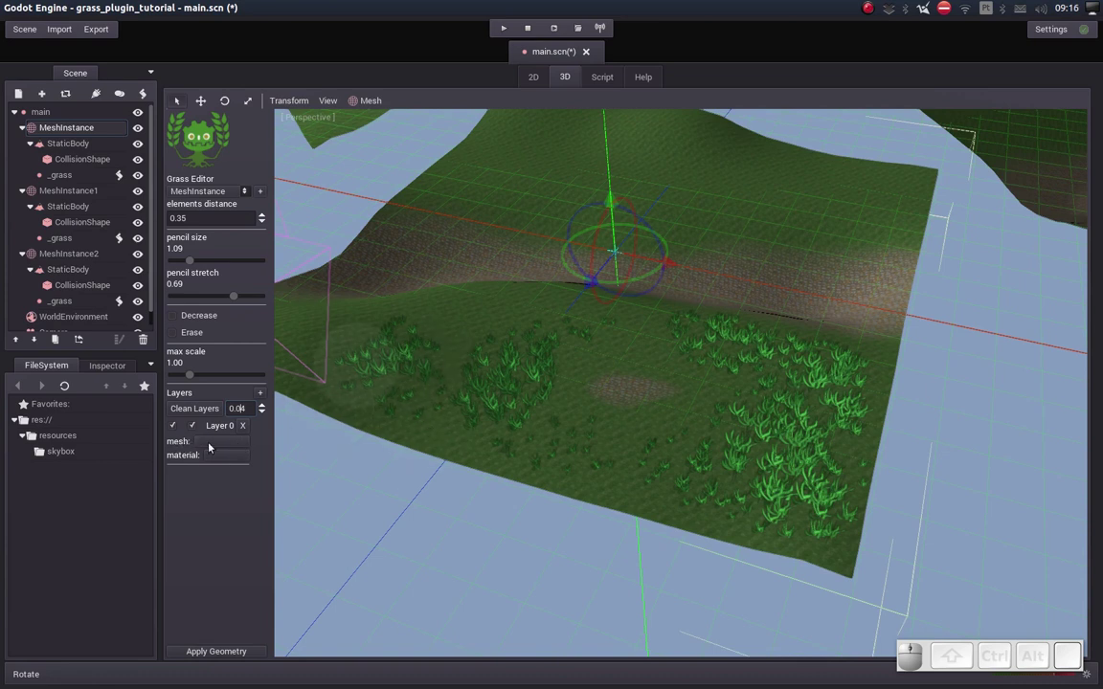
# Try mato02.msh then mato01.msh from resources as Layer 0's mesh.
pyautogui.click(210, 444)
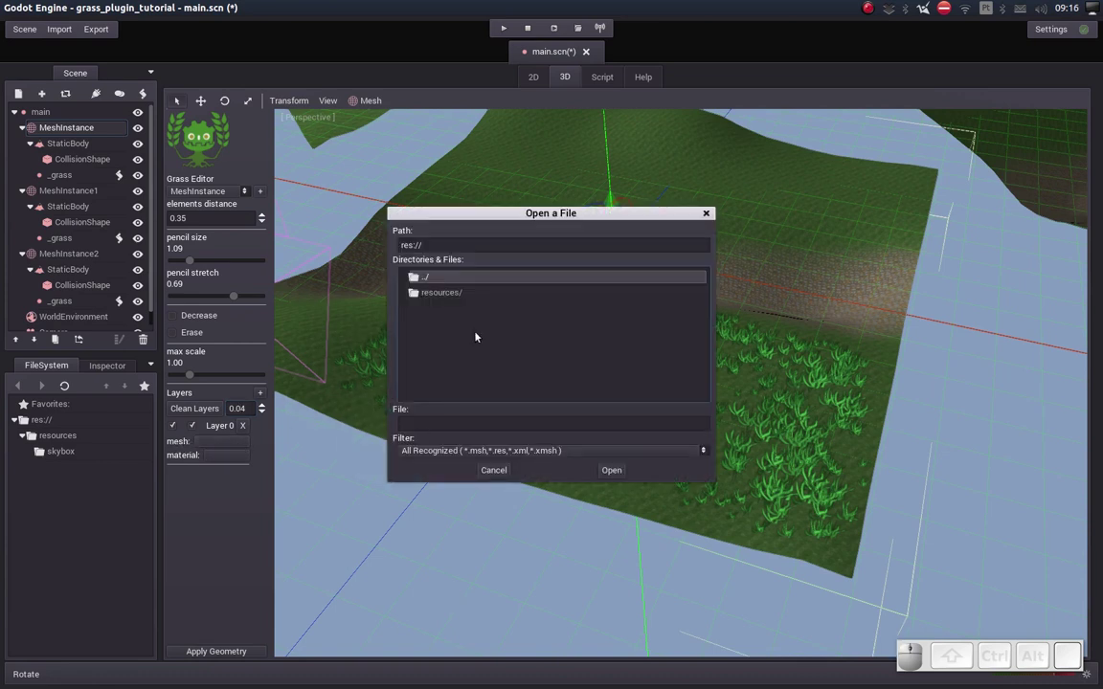
pyautogui.click(439, 293)
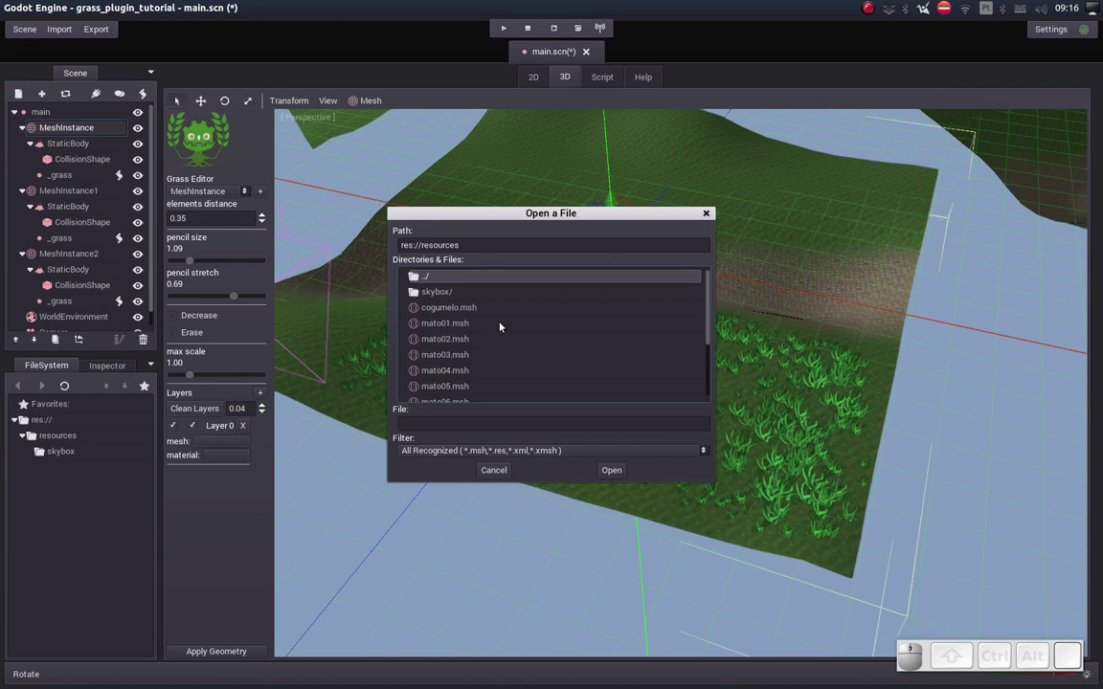
pyautogui.click(451, 328)
pyautogui.click(436, 338)
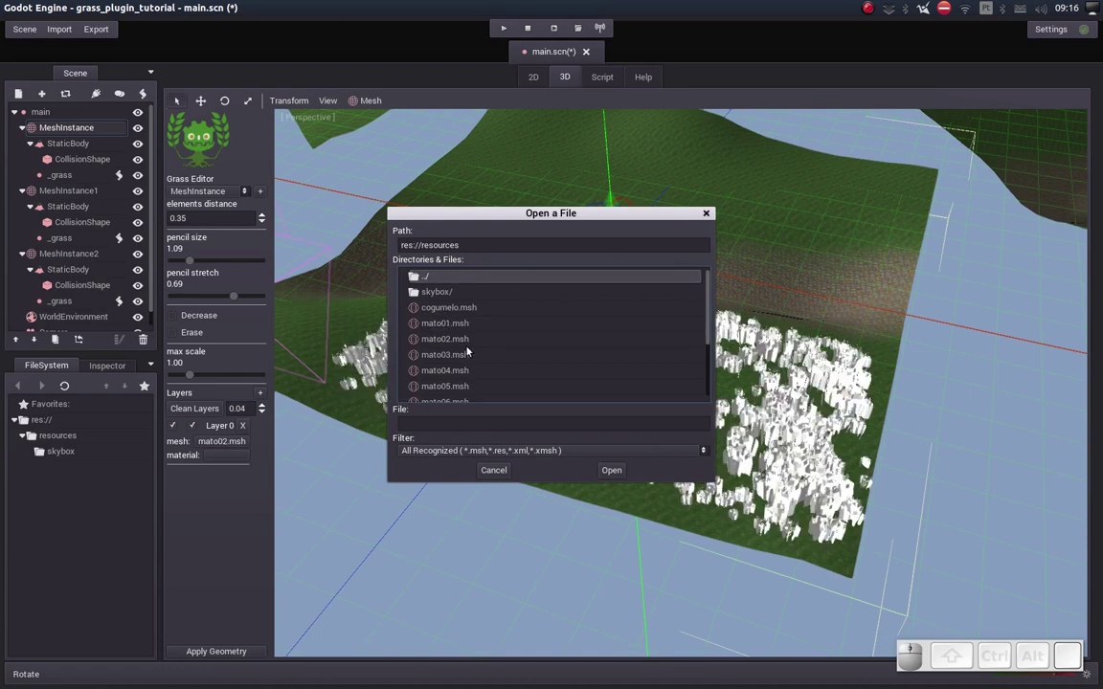
pyautogui.click(449, 325)
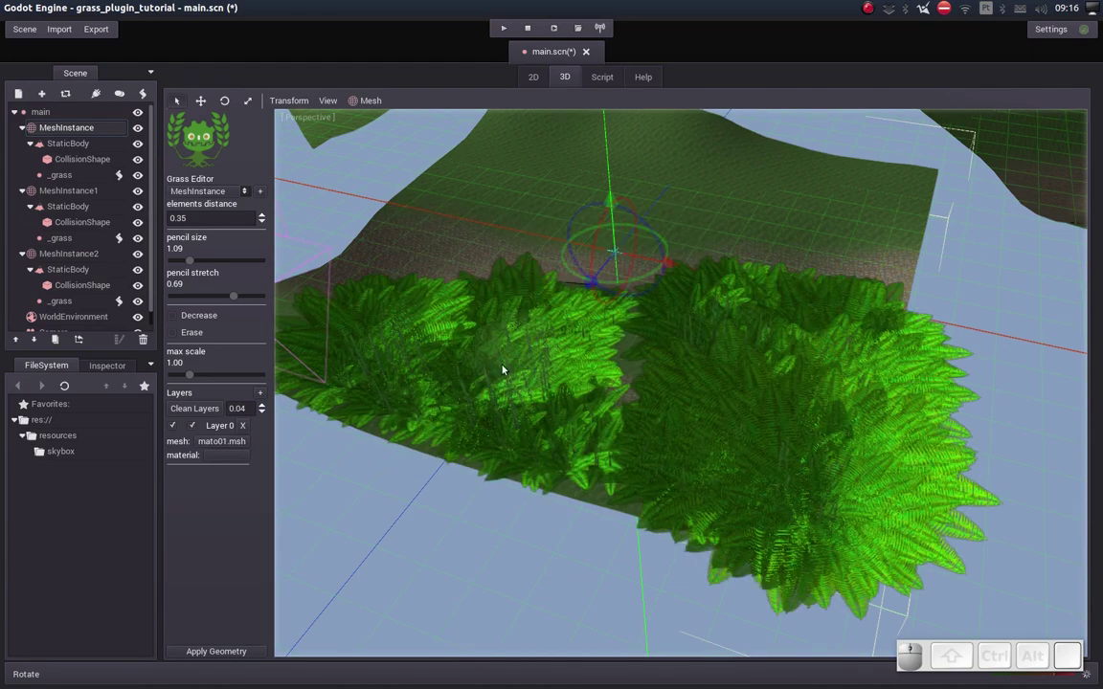
pyautogui.moveTo(623, 378); pyautogui.dragTo(579, 392)
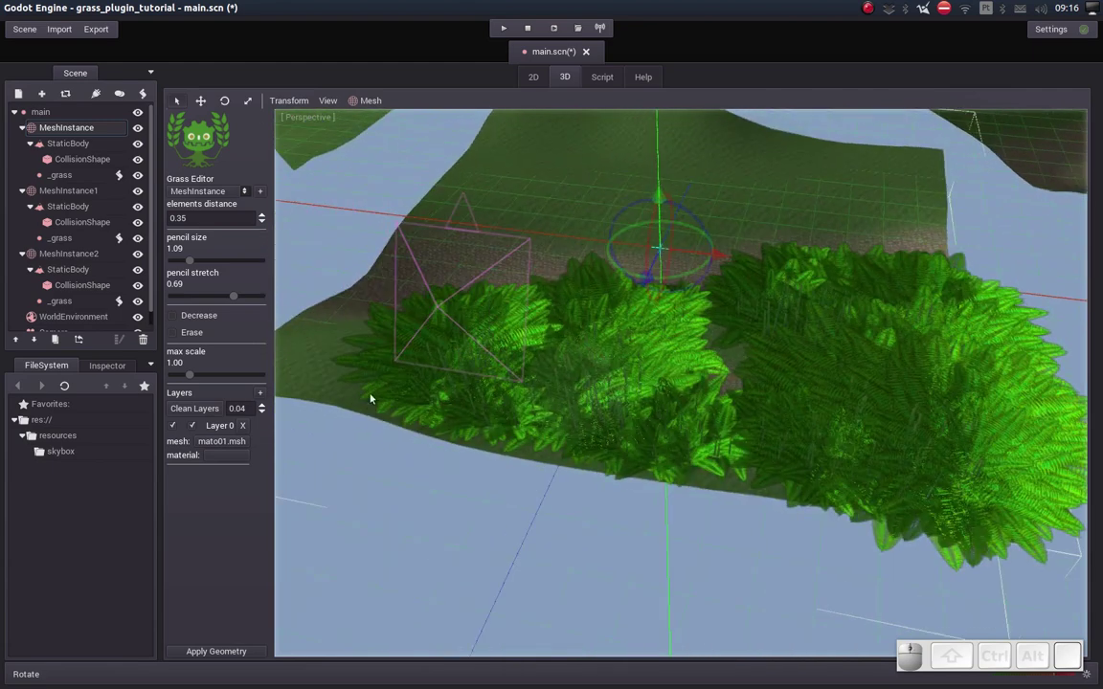
# Load mato06.msh from resources as Layer 0's mesh instead.
pyautogui.click(221, 439)
pyautogui.click(442, 292)
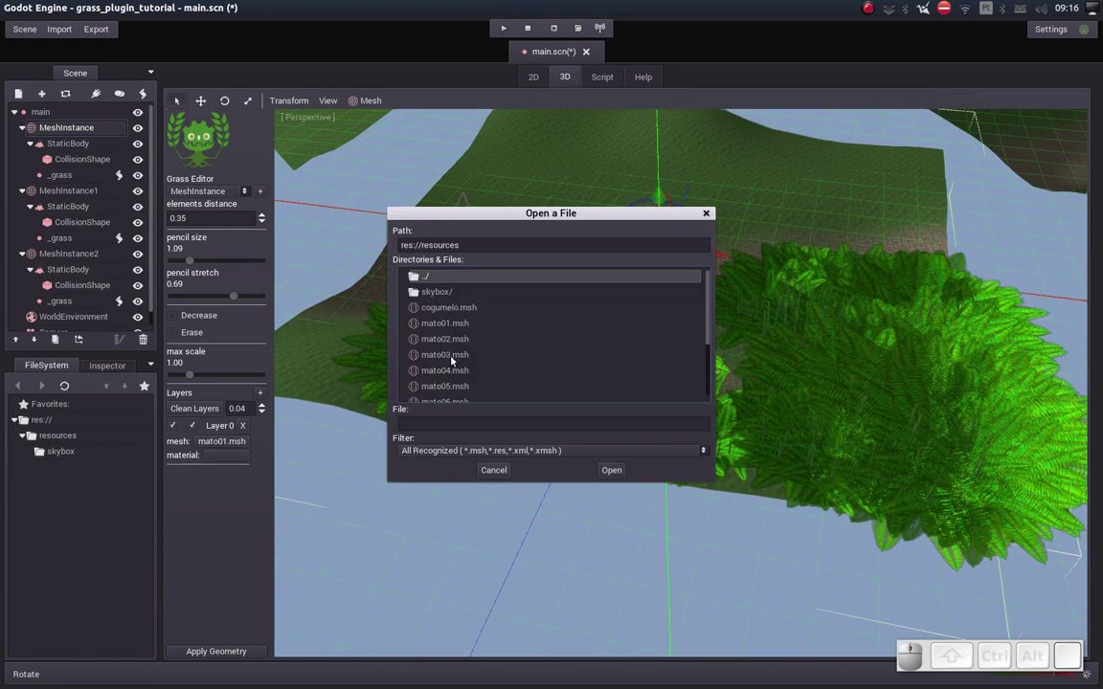
pyautogui.moveTo(449, 399); pyautogui.dragTo(472, 373)
pyautogui.middleClick(571, 308)
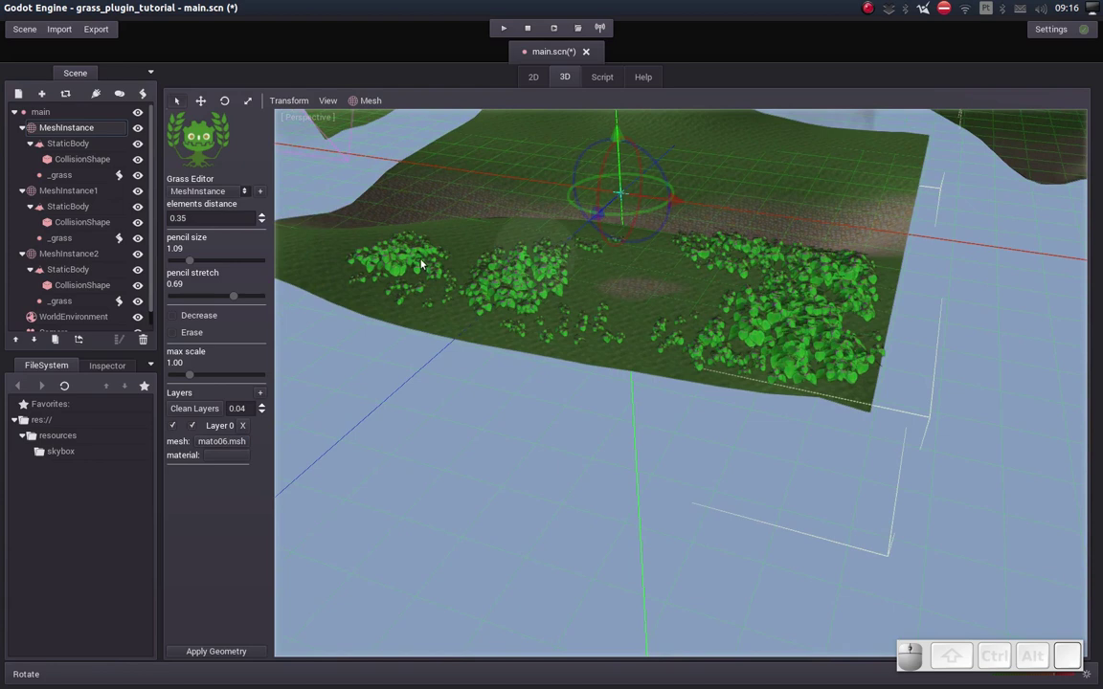
pyautogui.moveTo(351, 270); pyautogui.dragTo(565, 314)
pyautogui.click(493, 311)
# Paint leafy plants along the terrain's left edge and beyond the cobblestone path.
pyautogui.middleClick(561, 291)
pyautogui.click(558, 300)
pyautogui.middleClick(559, 301)
pyautogui.rightClick(556, 378)
pyautogui.moveTo(717, 169); pyautogui.dragTo(471, 356)
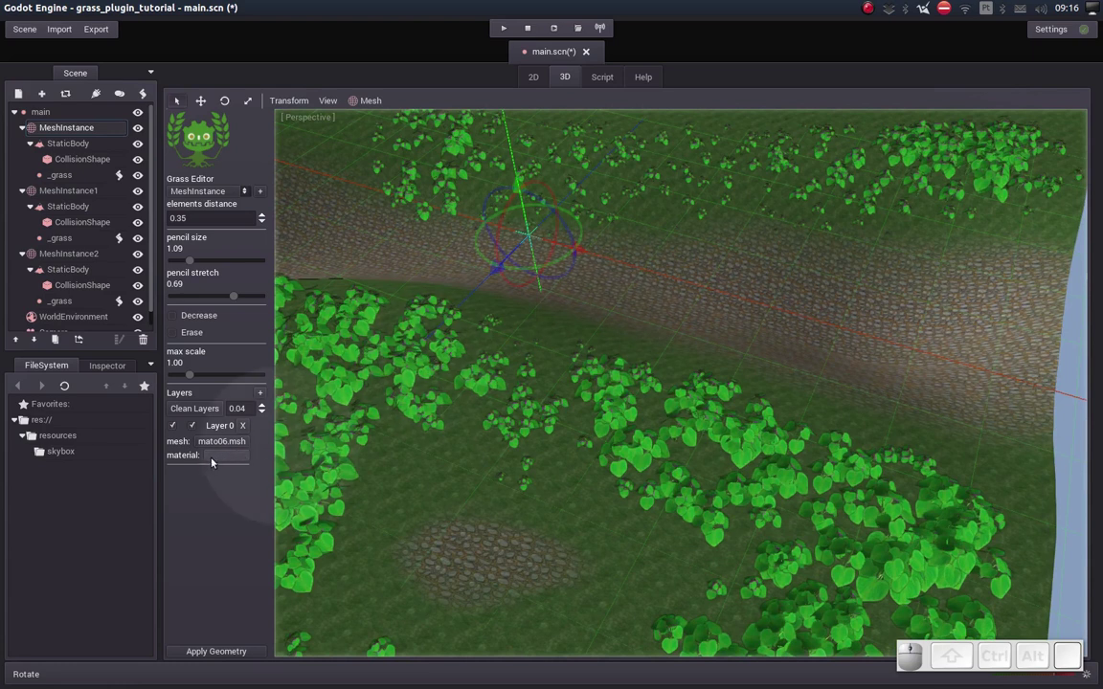
# Add a second grass layer and load planta01.1.msh as its mesh.
pyautogui.click(262, 391)
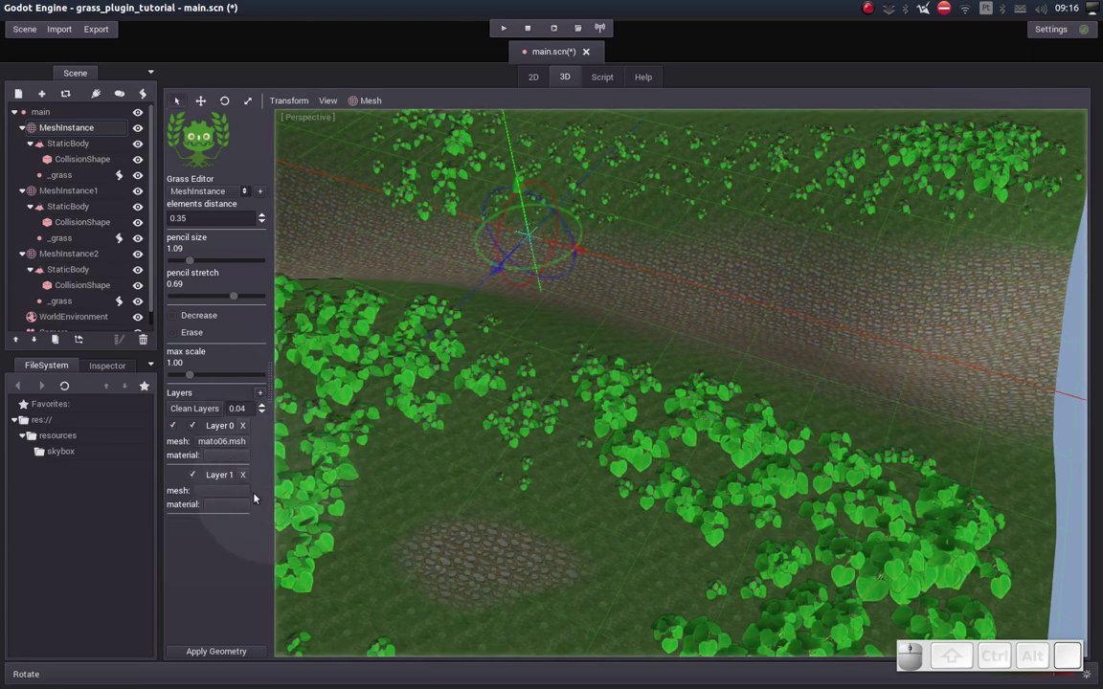
pyautogui.click(220, 492)
pyautogui.click(456, 293)
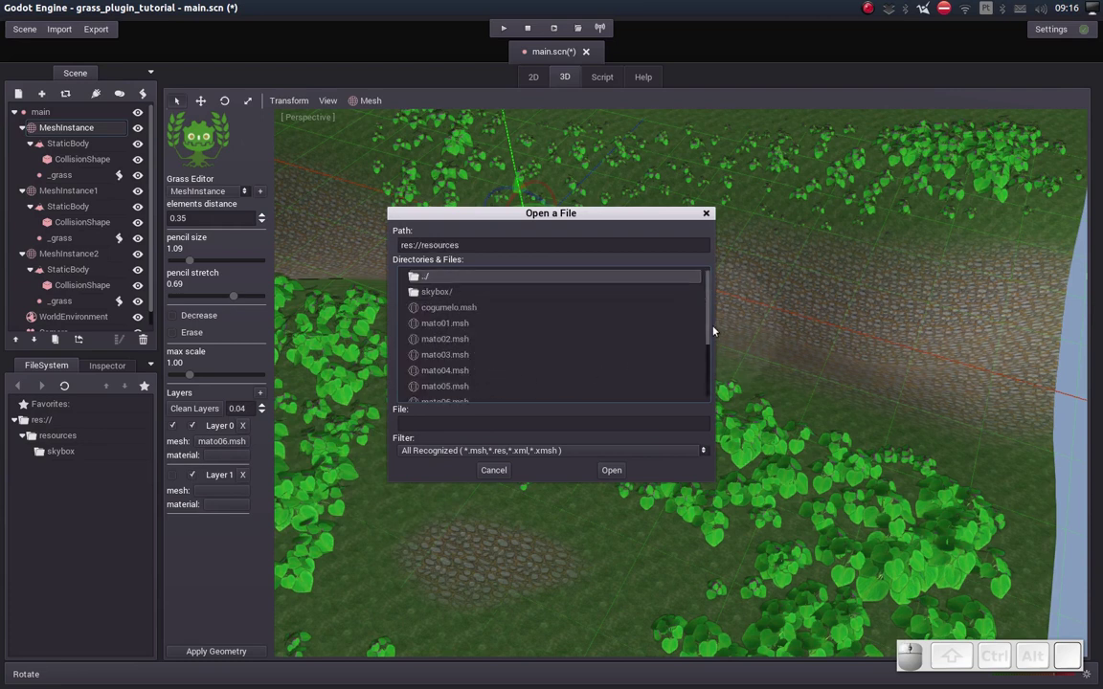
pyautogui.moveTo(712, 318); pyautogui.dragTo(458, 373)
pyautogui.click(448, 375)
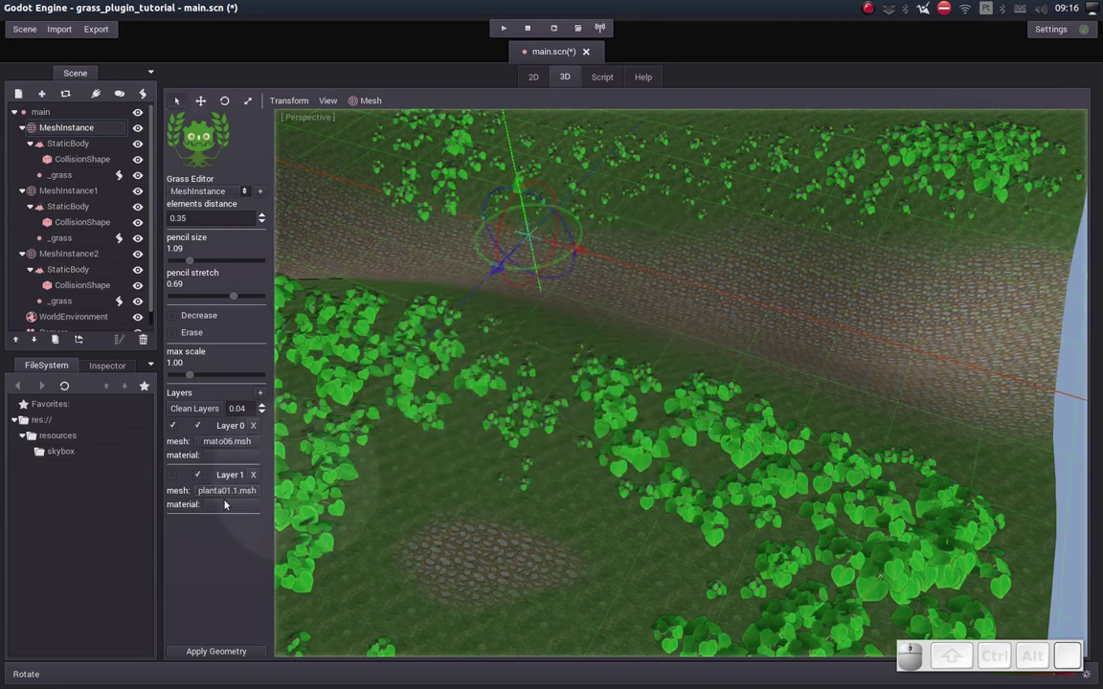
# Give Layer 1 the planta01.mtl material and make it the active paint layer.
pyautogui.click(228, 500)
pyautogui.click(457, 296)
pyautogui.click(448, 325)
pyautogui.middleClick(458, 310)
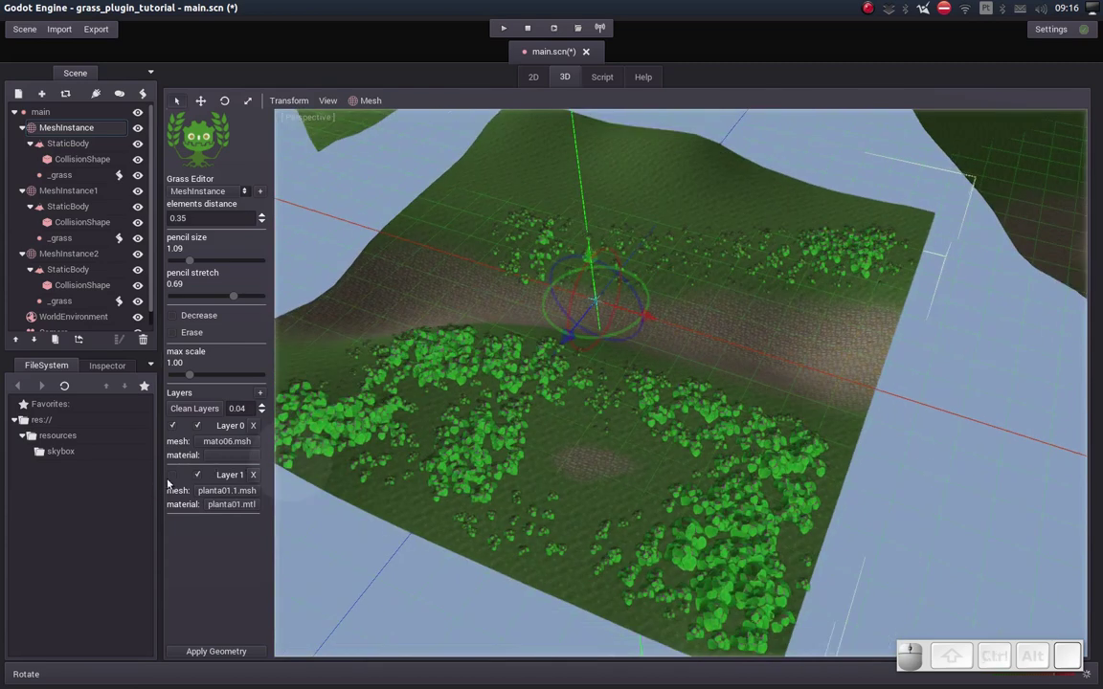
pyautogui.click(174, 478)
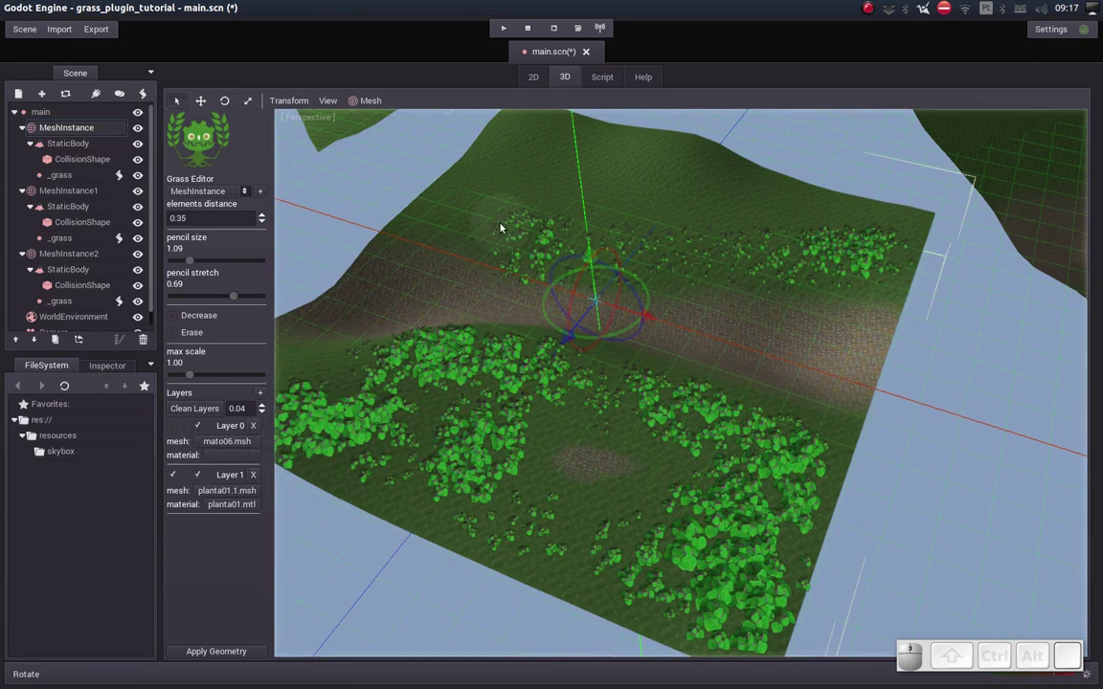
# Paint a clump of yellow grass near the terrain edge.
pyautogui.moveTo(518, 182); pyautogui.dragTo(698, 202)
pyautogui.rightClick(636, 139)
pyautogui.moveTo(473, 502); pyautogui.dragTo(449, 532)
pyautogui.middleClick(398, 464)
pyautogui.middleClick(418, 431)
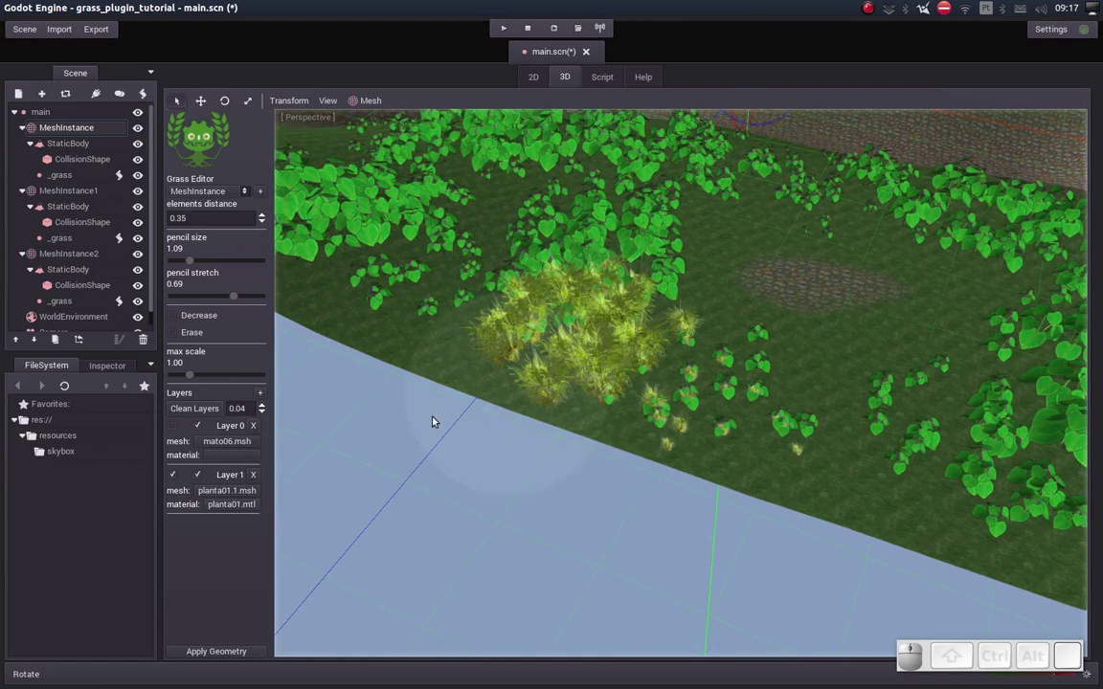
# Add an empty third grass layer.
pyautogui.click(194, 410)
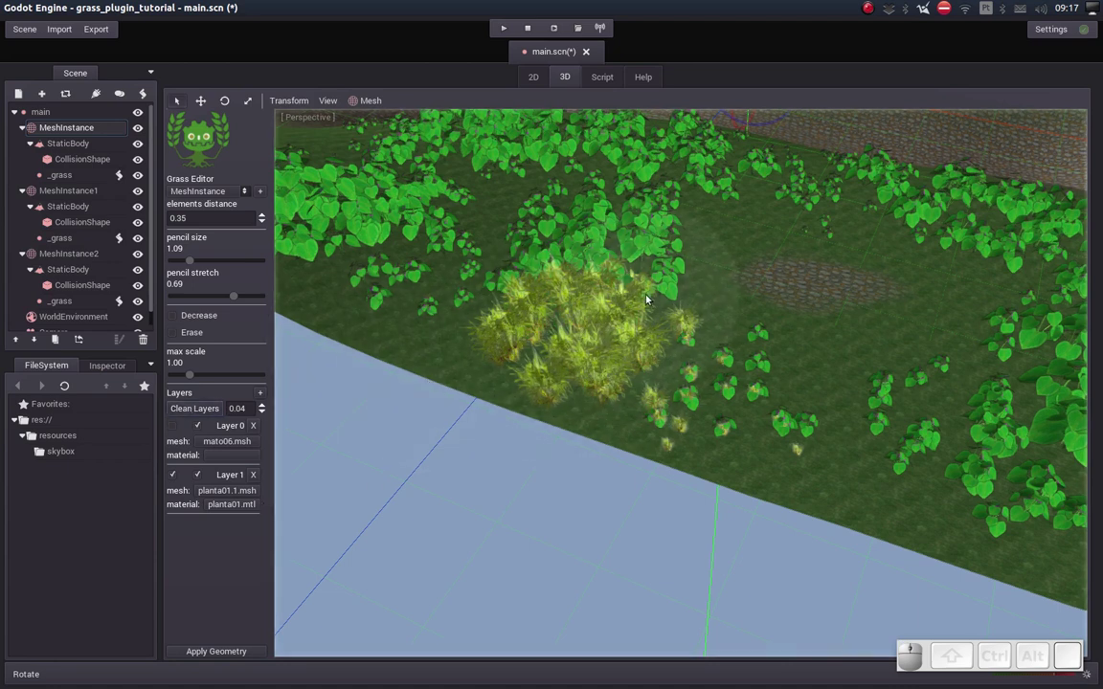
pyautogui.click(267, 397)
pyautogui.click(176, 525)
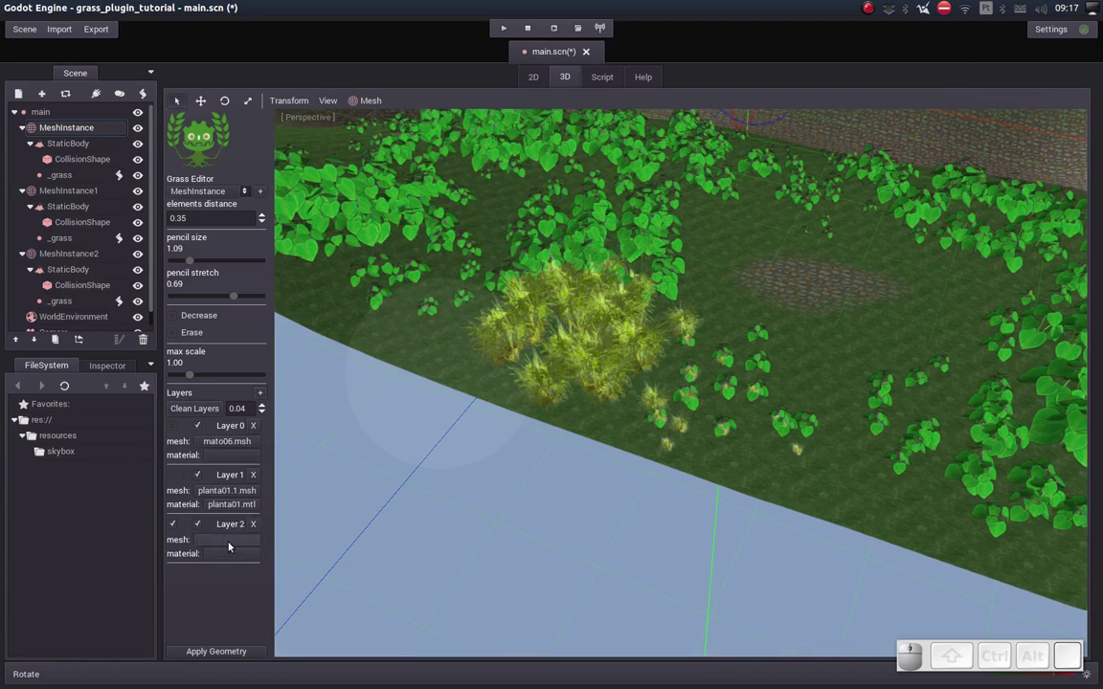
# Set Layer 2 to cogumelo.msh with cogumelo.mtl from resources.
pyautogui.click(232, 541)
pyautogui.click(439, 292)
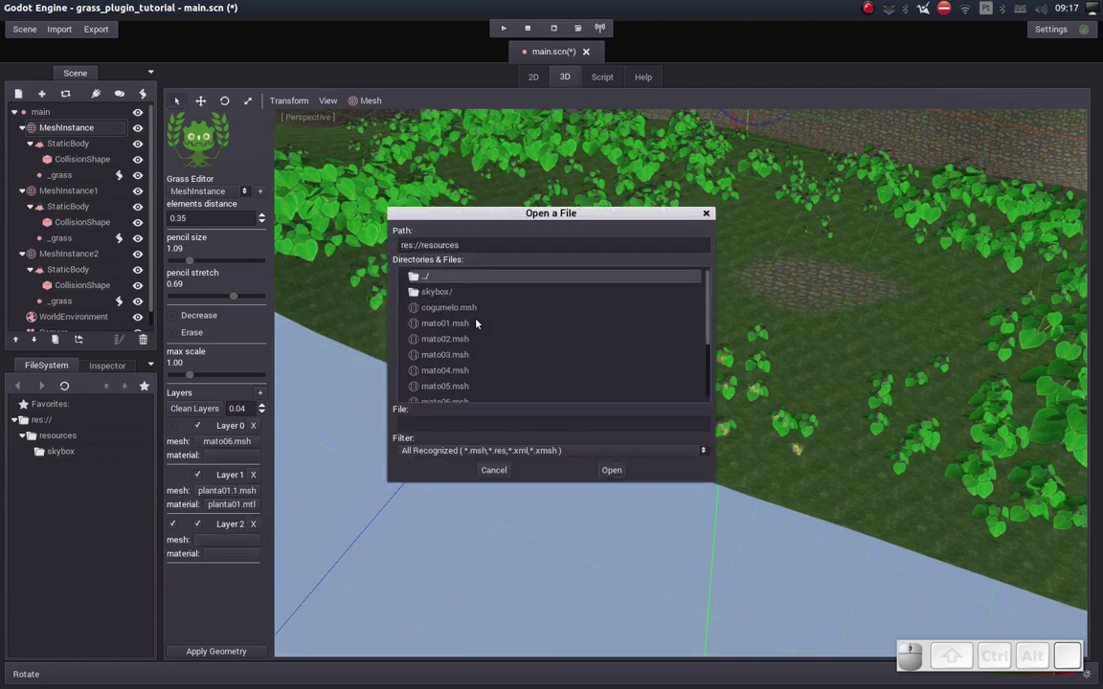
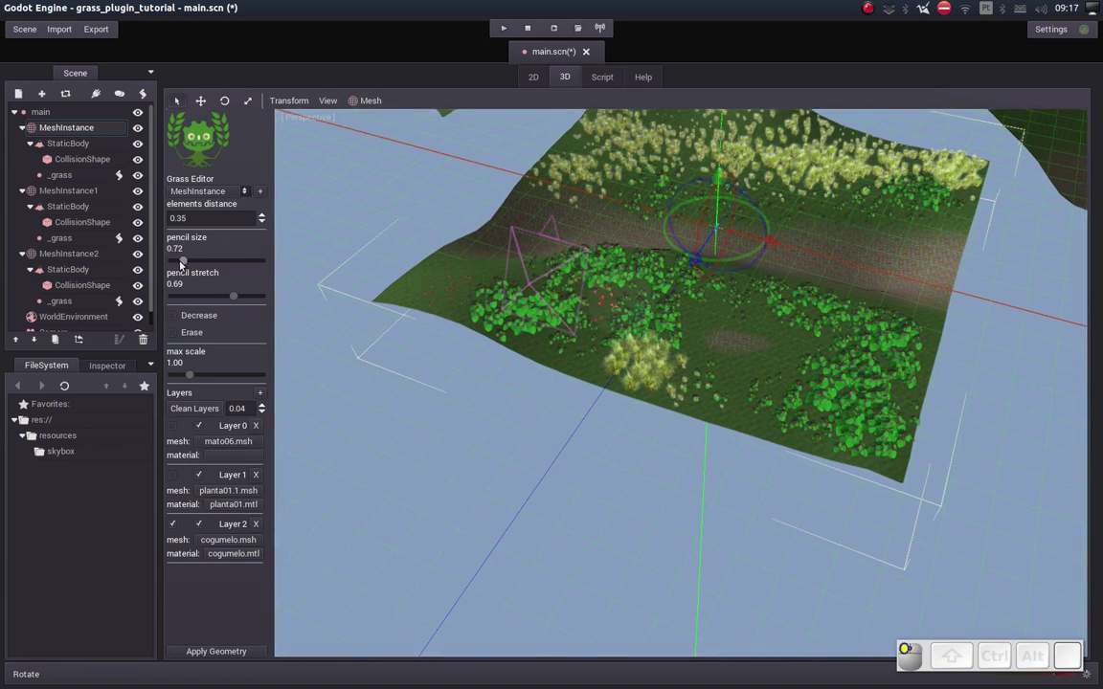
pyautogui.rightClick(767, 220)
pyautogui.rightClick(779, 352)
pyautogui.rightClick(749, 324)
# Paint red mushrooms across the terrain.
pyautogui.moveTo(575, 202); pyautogui.dragTo(766, 267)
pyautogui.middleClick(744, 292)
pyautogui.middleClick(713, 363)
pyautogui.moveTo(807, 241); pyautogui.dragTo(381, 383)
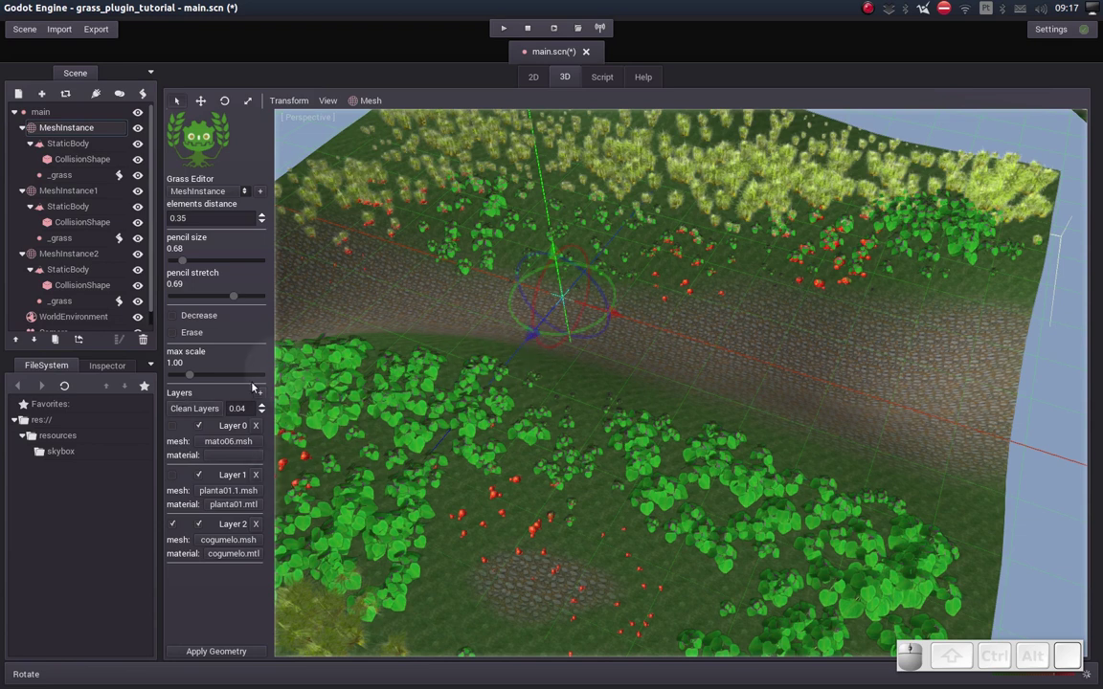
# Add a fourth layer with mato01.msh, activate it and shrink pencil size to 0.10.
pyautogui.click(261, 393)
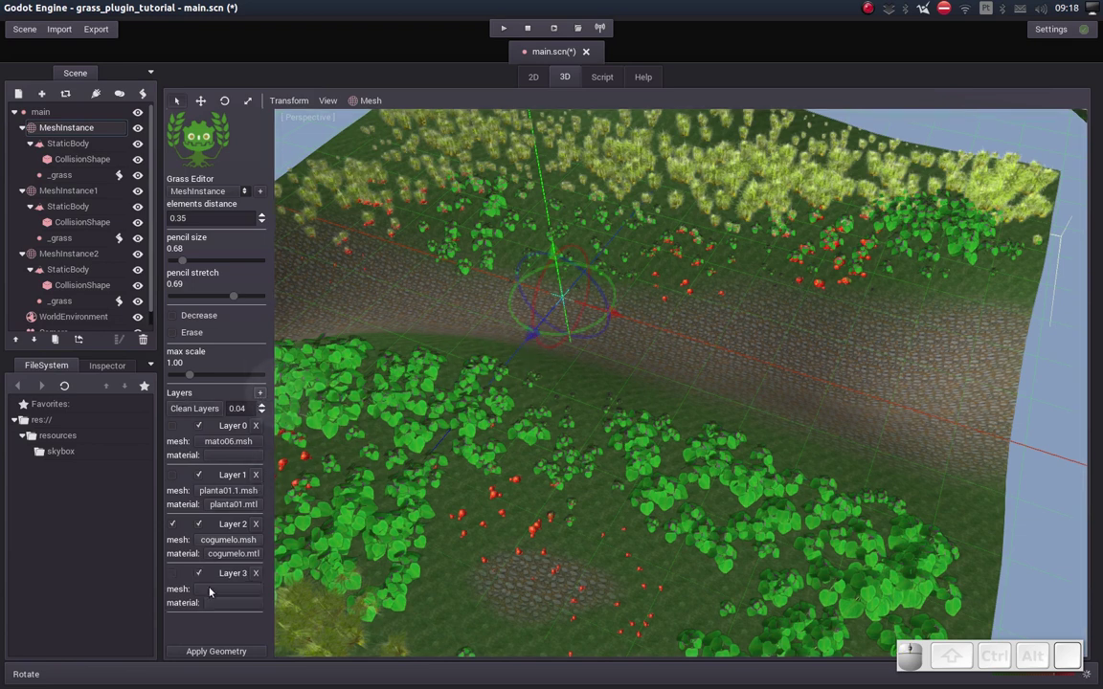
pyautogui.click(177, 575)
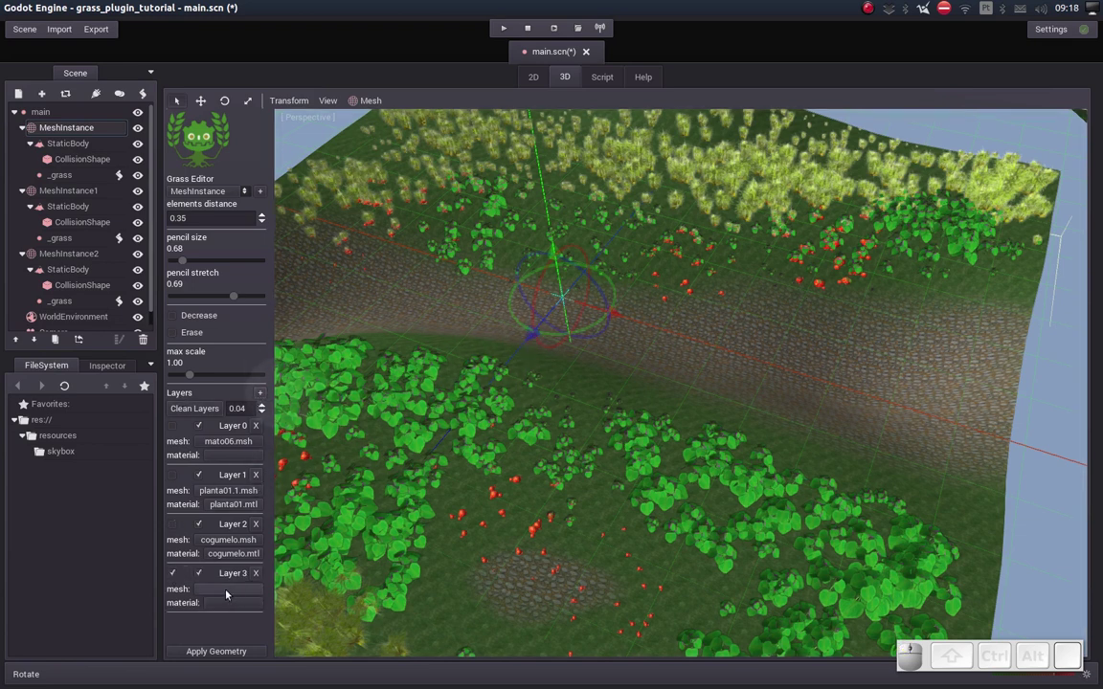
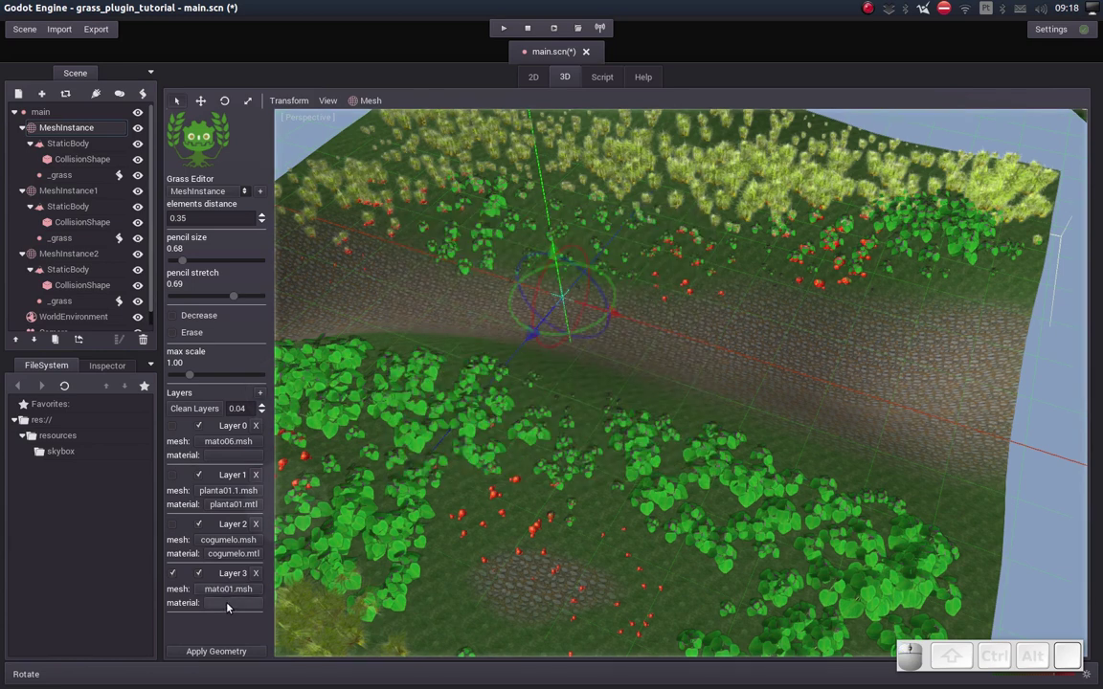
pyautogui.moveTo(187, 260); pyautogui.dragTo(464, 417)
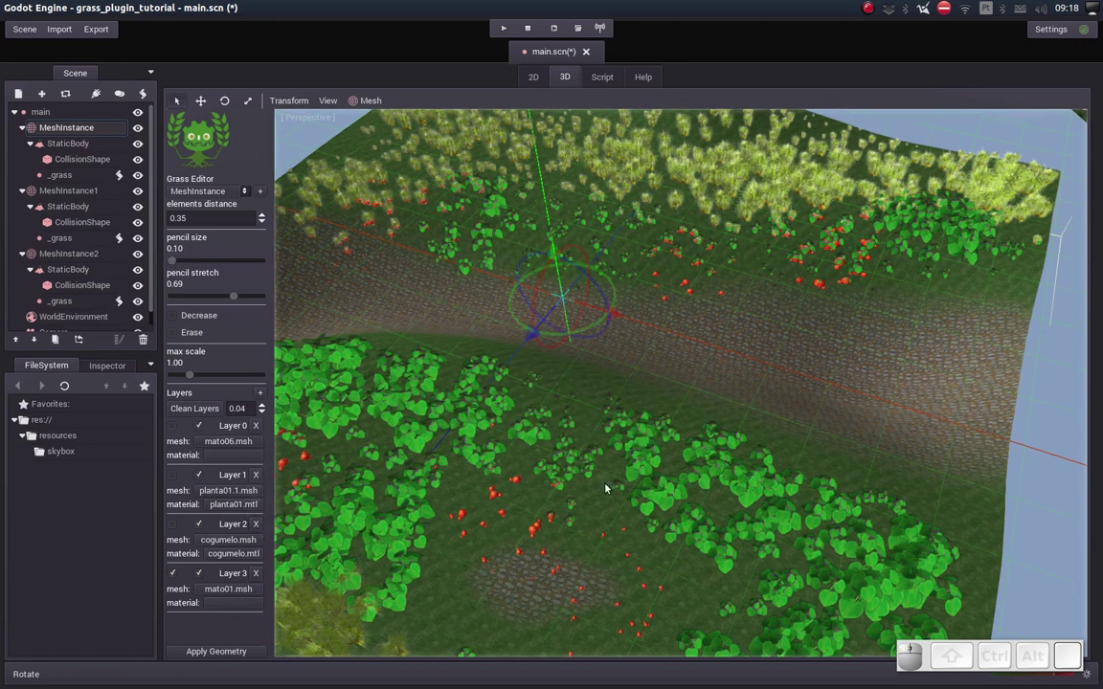
# Place five individual ferns at spots around the terrain.
pyautogui.rightClick(1018, 274)
pyautogui.rightClick(1019, 275)
pyautogui.rightClick(556, 192)
pyautogui.rightClick(753, 167)
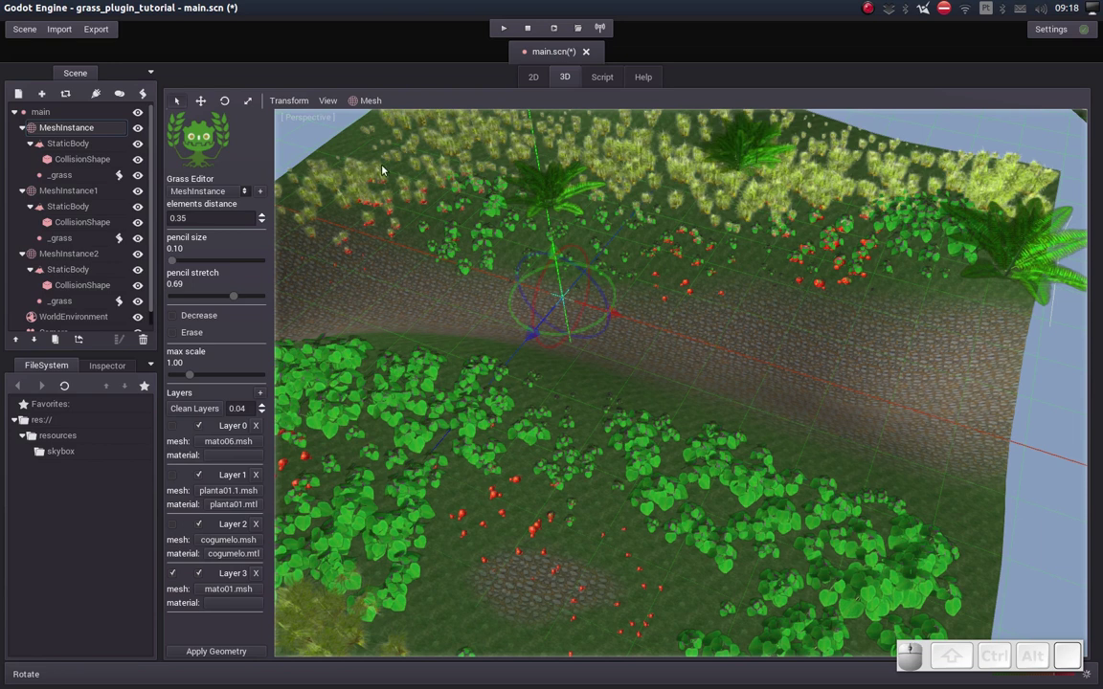
pyautogui.rightClick(386, 166)
# Place more single ferns across the lower and right parts of the terrain.
pyautogui.moveTo(469, 493); pyautogui.dragTo(452, 491)
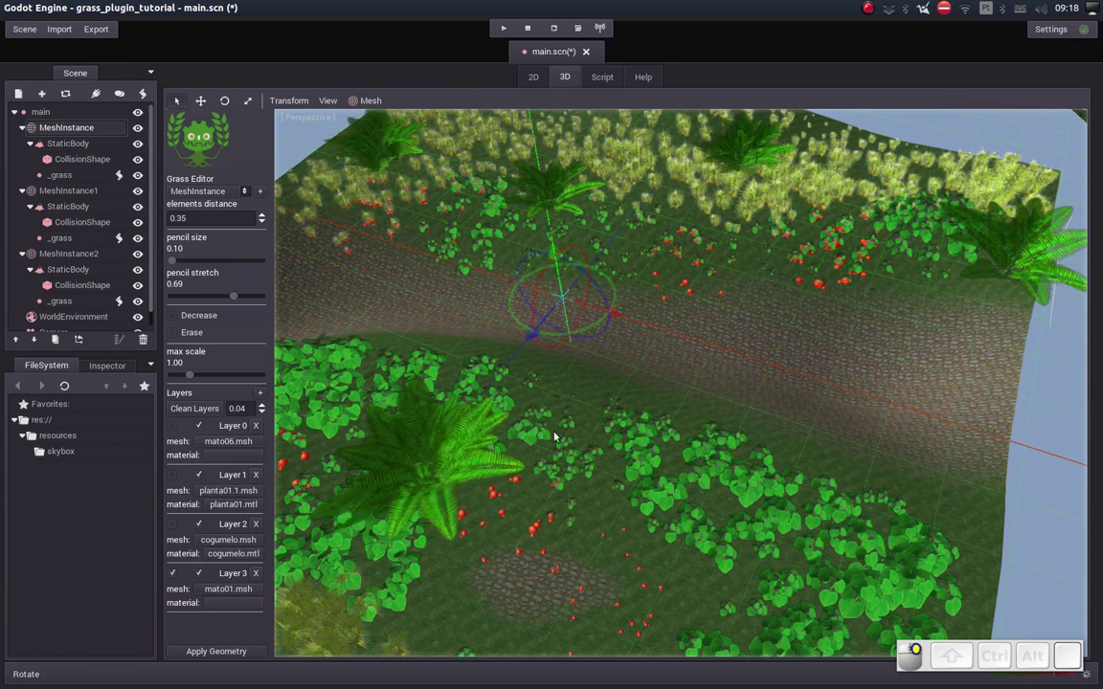
pyautogui.click(627, 413)
pyautogui.middleClick(655, 467)
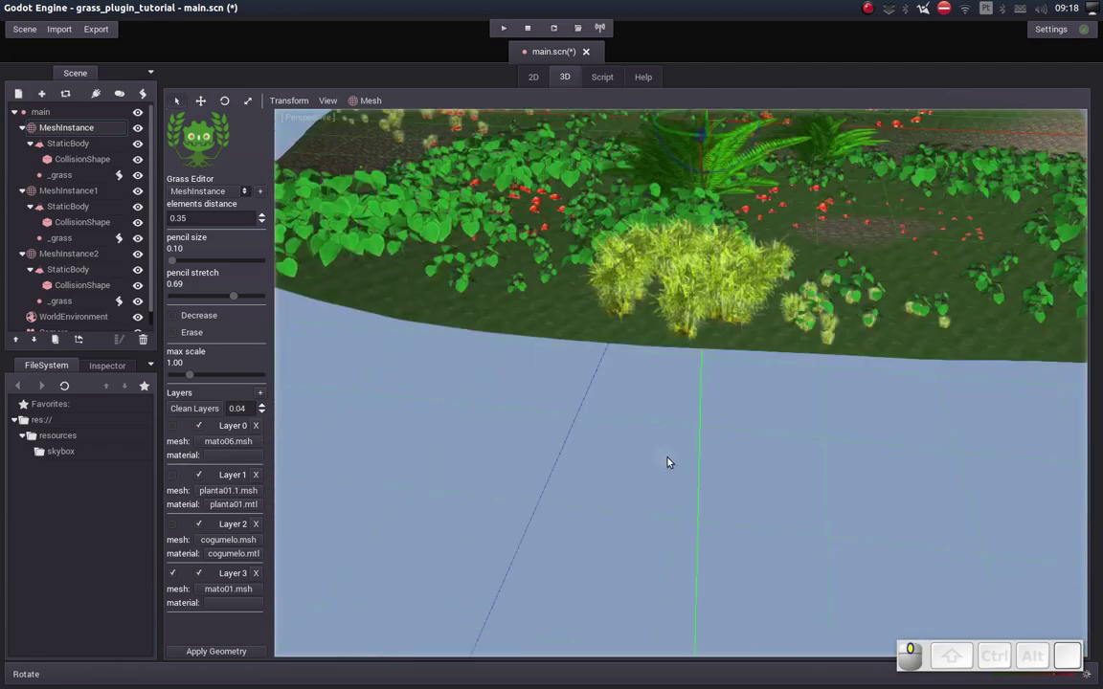
pyautogui.click(682, 463)
pyautogui.rightClick(508, 477)
pyautogui.click(412, 528)
pyautogui.moveTo(553, 568); pyautogui.dragTo(669, 528)
pyautogui.click(762, 382)
pyautogui.middleClick(748, 382)
pyautogui.click(761, 296)
pyautogui.middleClick(759, 304)
pyautogui.click(795, 306)
pyautogui.middleClick(791, 306)
pyautogui.rightClick(628, 417)
pyautogui.rightClick(760, 415)
pyautogui.click(685, 378)
pyautogui.middleClick(691, 367)
pyautogui.click(693, 365)
pyautogui.middleClick(692, 367)
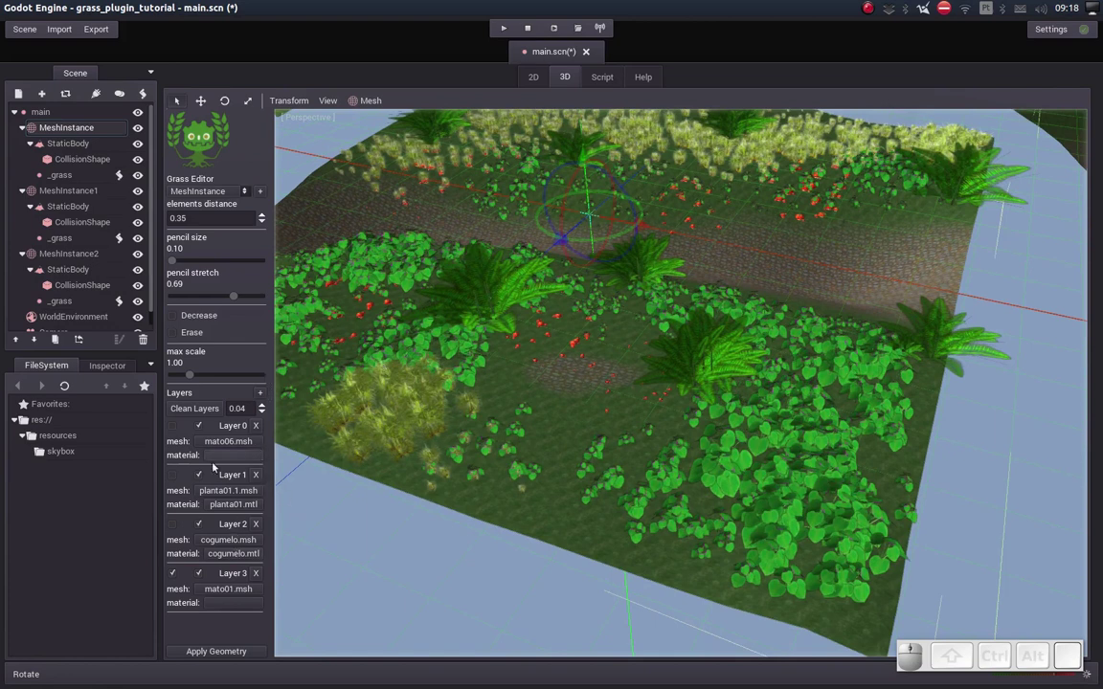
# Toggle the layers' visibility and leave the ferns layer hidden.
pyautogui.click(201, 474)
pyautogui.click(201, 474)
pyautogui.click(204, 526)
pyautogui.click(204, 526)
pyautogui.click(206, 577)
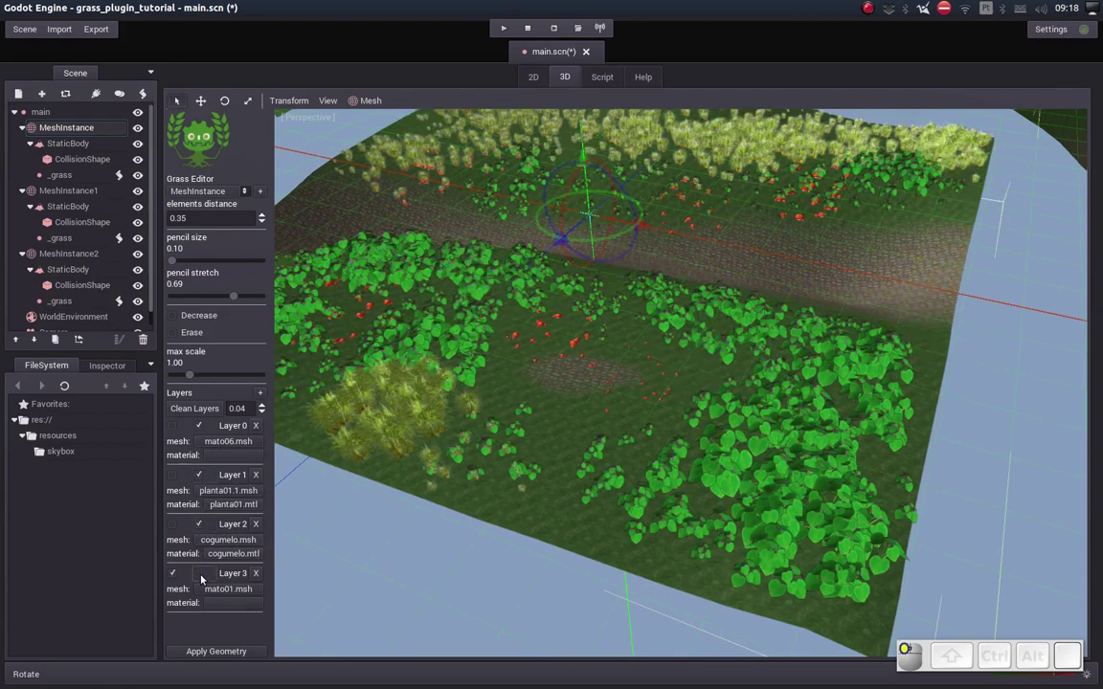
pyautogui.click(204, 423)
pyautogui.click(205, 424)
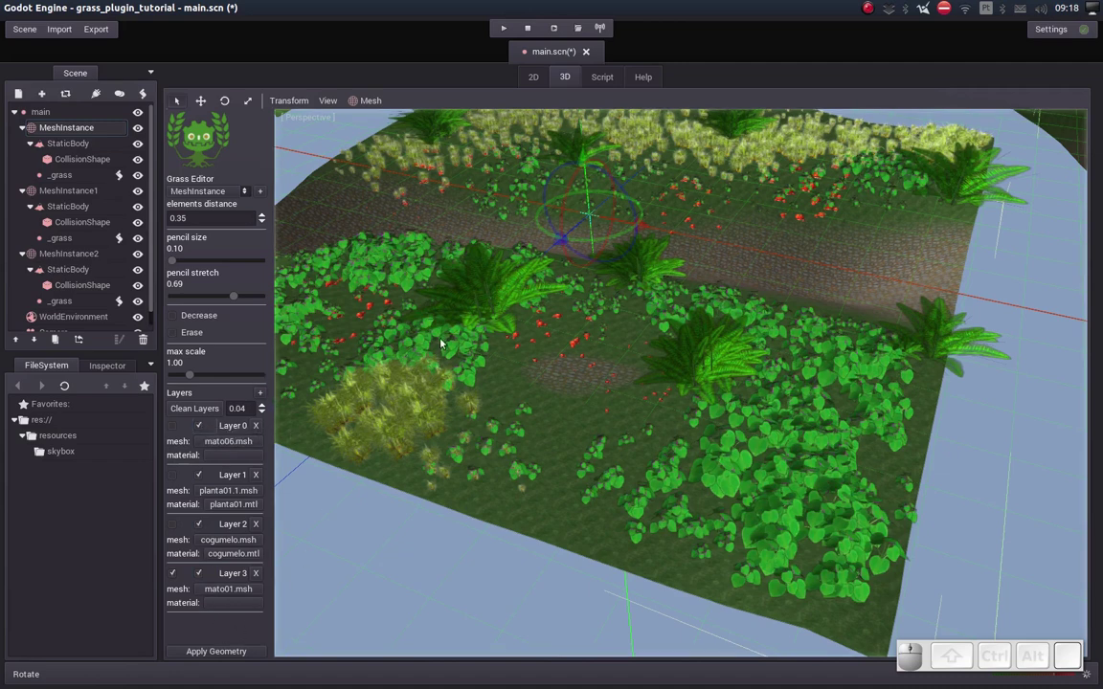
pyautogui.moveTo(553, 320); pyautogui.dragTo(547, 336)
pyautogui.moveTo(547, 336); pyautogui.dragTo(554, 331)
pyautogui.moveTo(765, 318); pyautogui.dragTo(765, 333)
pyautogui.moveTo(762, 334); pyautogui.dragTo(649, 320)
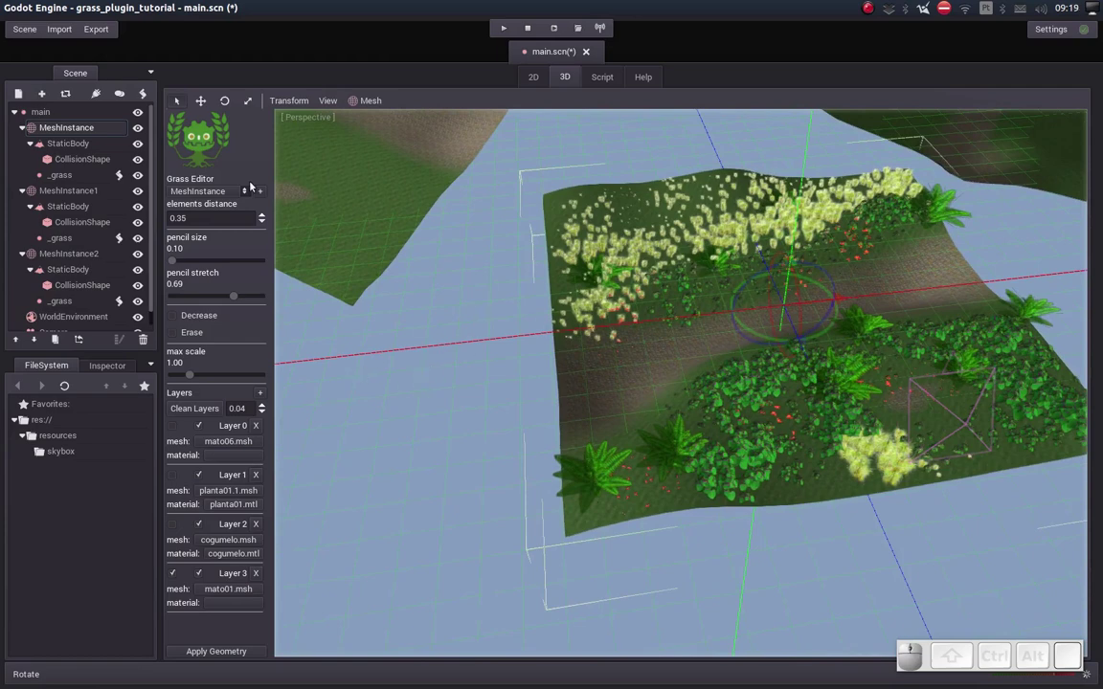
# Target MeshInstance1 in the Grass Editor and add a layer using mato06.msh.
pyautogui.click(572, 242)
pyautogui.moveTo(660, 201); pyautogui.dragTo(293, 171)
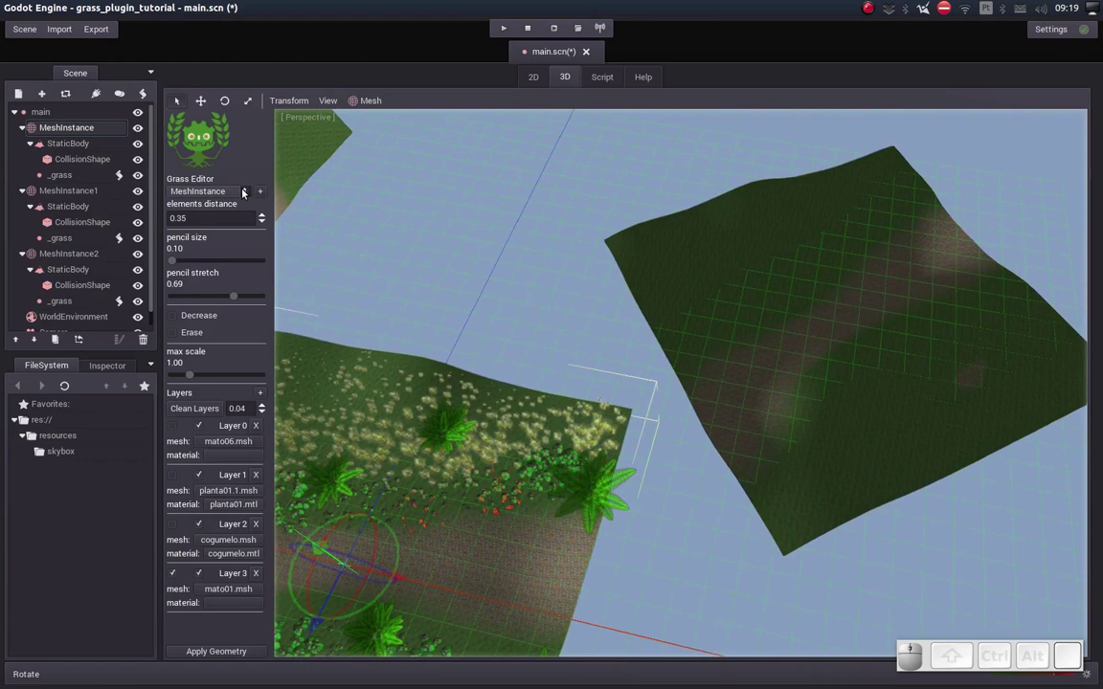
pyautogui.click(245, 188)
pyautogui.moveTo(710, 336); pyautogui.dragTo(465, 394)
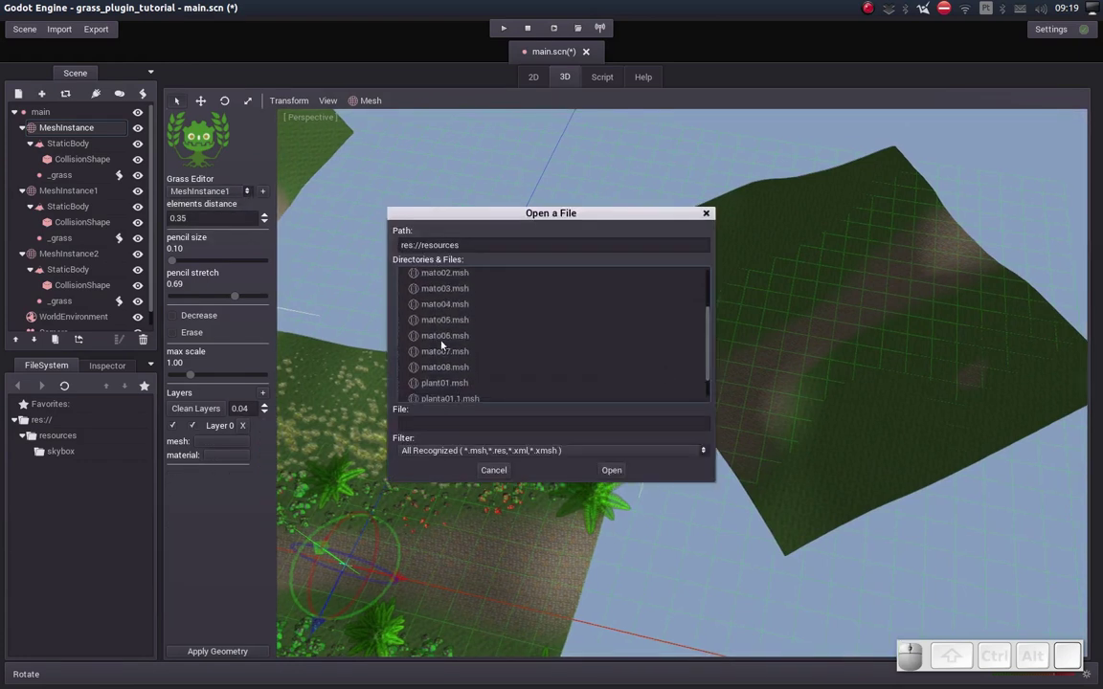
pyautogui.click(440, 336)
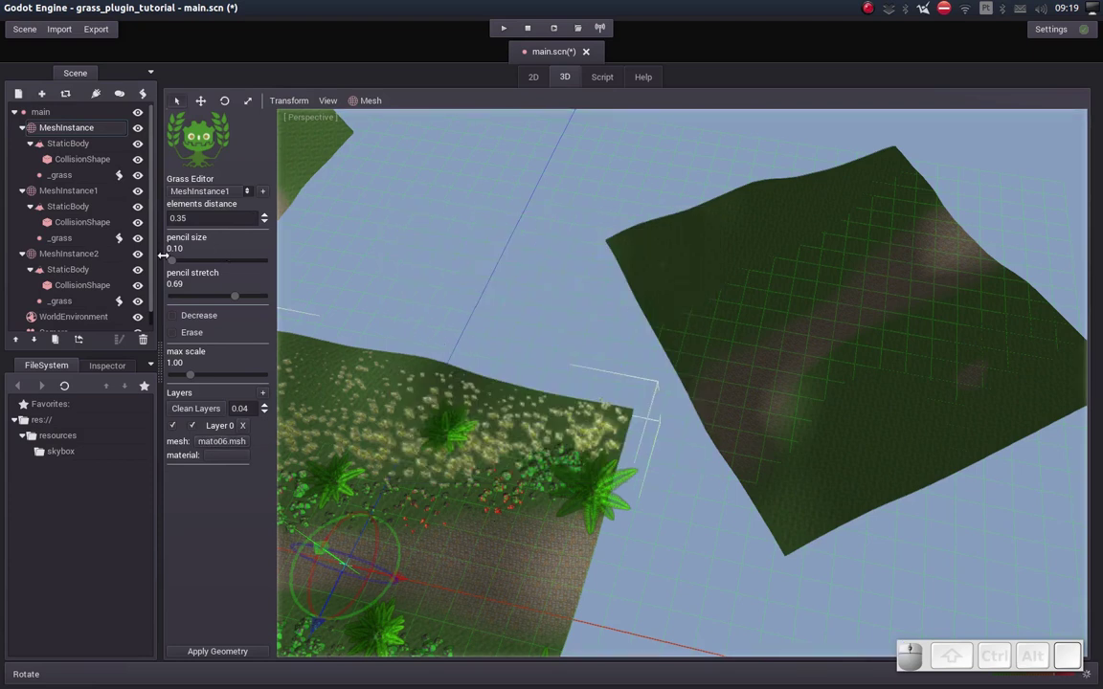
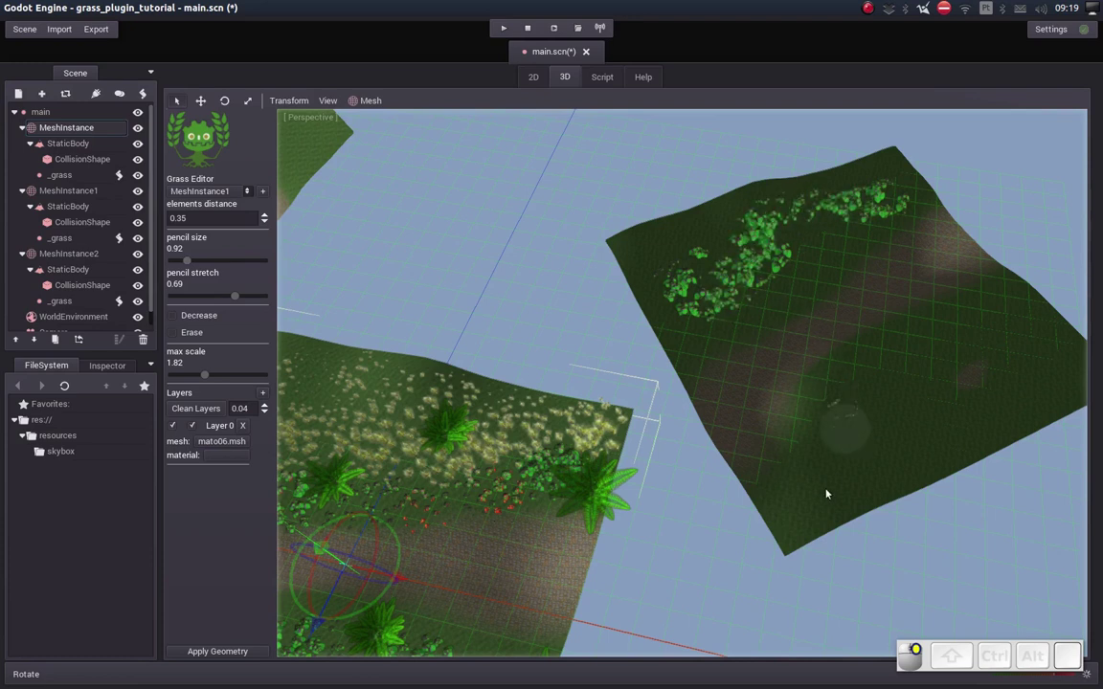
# Paint a band of leafy plants along the second terrain with brush size 0.92.
pyautogui.moveTo(789, 543); pyautogui.dragTo(538, 270)
pyautogui.middleClick(545, 270)
pyautogui.click(557, 269)
pyautogui.middleClick(581, 266)
pyautogui.moveTo(519, 300); pyautogui.dragTo(690, 285)
pyautogui.middleClick(694, 277)
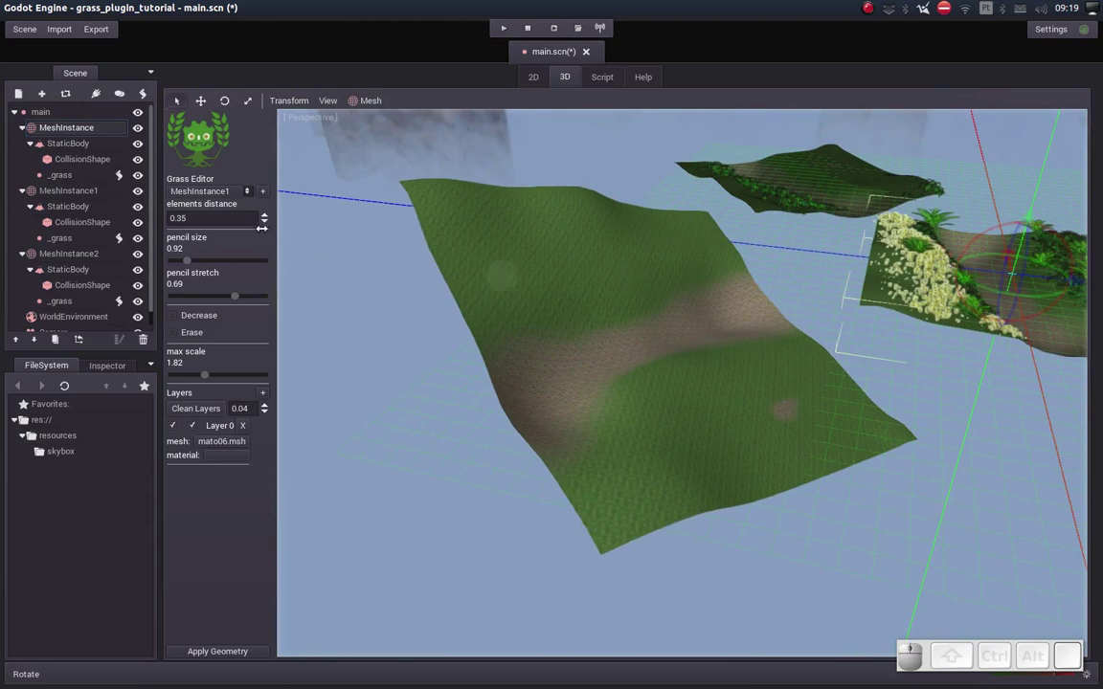
# Target MeshInstance2 and set its Layer 0 mesh to mato06.msh.
pyautogui.click(248, 189)
pyautogui.click(207, 233)
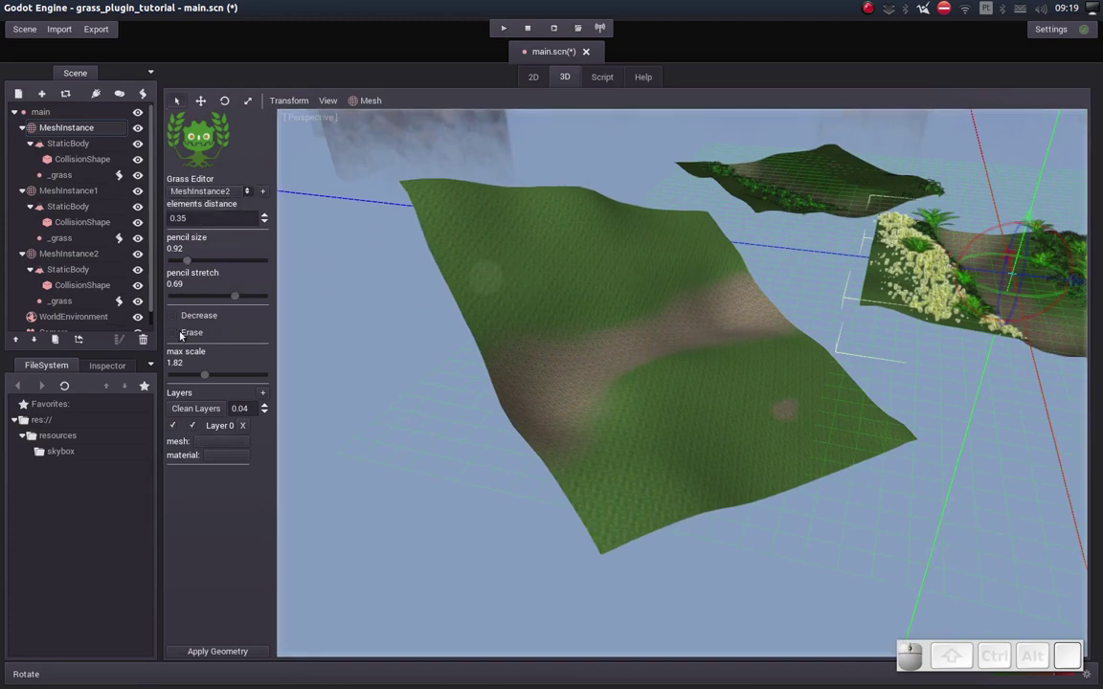
pyautogui.moveTo(493, 290); pyautogui.dragTo(496, 261)
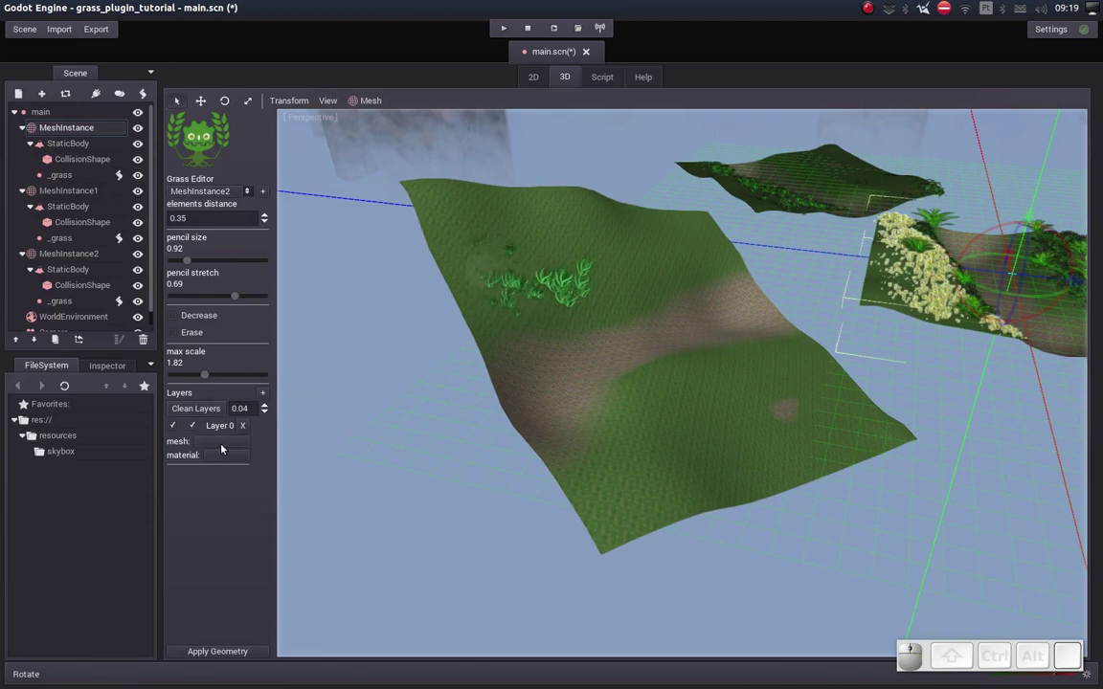
pyautogui.click(222, 447)
pyautogui.moveTo(440, 294); pyautogui.dragTo(460, 326)
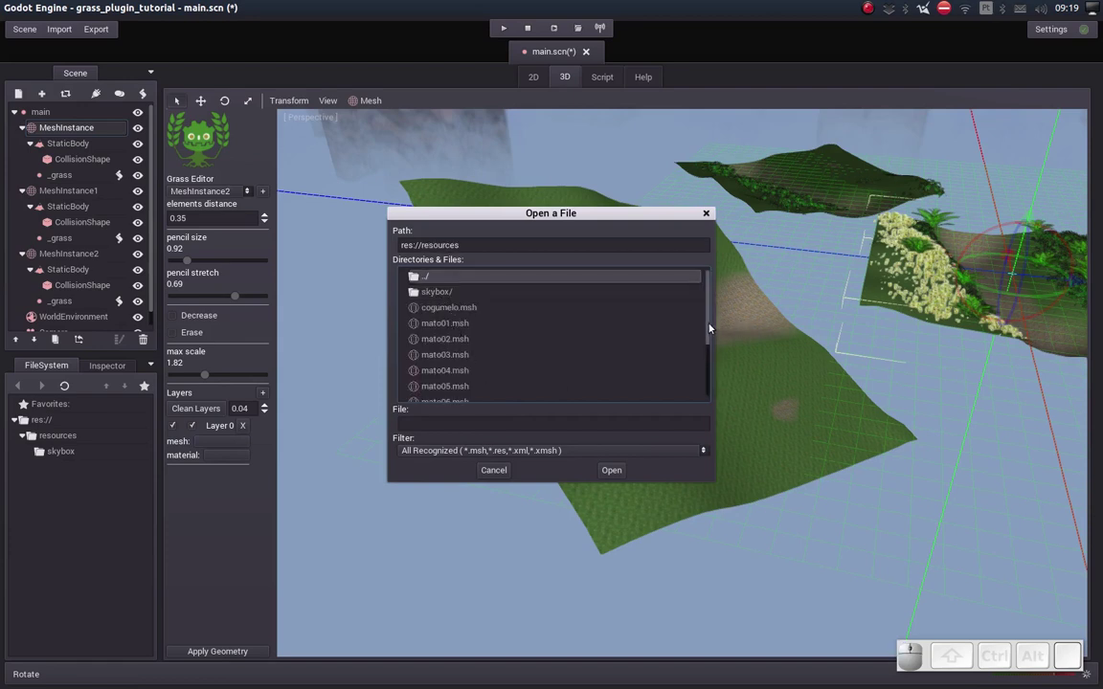
pyautogui.moveTo(711, 329); pyautogui.dragTo(446, 371)
pyautogui.click(446, 372)
# Paint leafy plants across the third terrain and along its slope.
pyautogui.moveTo(620, 274); pyautogui.dragTo(501, 232)
pyautogui.moveTo(477, 217); pyautogui.dragTo(501, 206)
pyautogui.middleClick(506, 207)
pyautogui.middleClick(497, 255)
pyautogui.middleClick(554, 266)
pyautogui.moveTo(561, 265); pyautogui.dragTo(607, 189)
pyautogui.moveTo(610, 171); pyautogui.dragTo(876, 377)
pyautogui.moveTo(877, 377); pyautogui.dragTo(723, 305)
# Fill in more plants along the slope and orbit back to view all three terrains.
pyautogui.rightClick(717, 309)
pyautogui.moveTo(696, 239); pyautogui.dragTo(754, 229)
pyautogui.middleClick(737, 248)
pyautogui.moveTo(713, 266); pyautogui.dragTo(566, 199)
pyautogui.moveTo(822, 360); pyautogui.dragTo(804, 384)
pyautogui.middleClick(746, 339)
pyautogui.click(767, 339)
pyautogui.moveTo(728, 359); pyautogui.dragTo(730, 356)
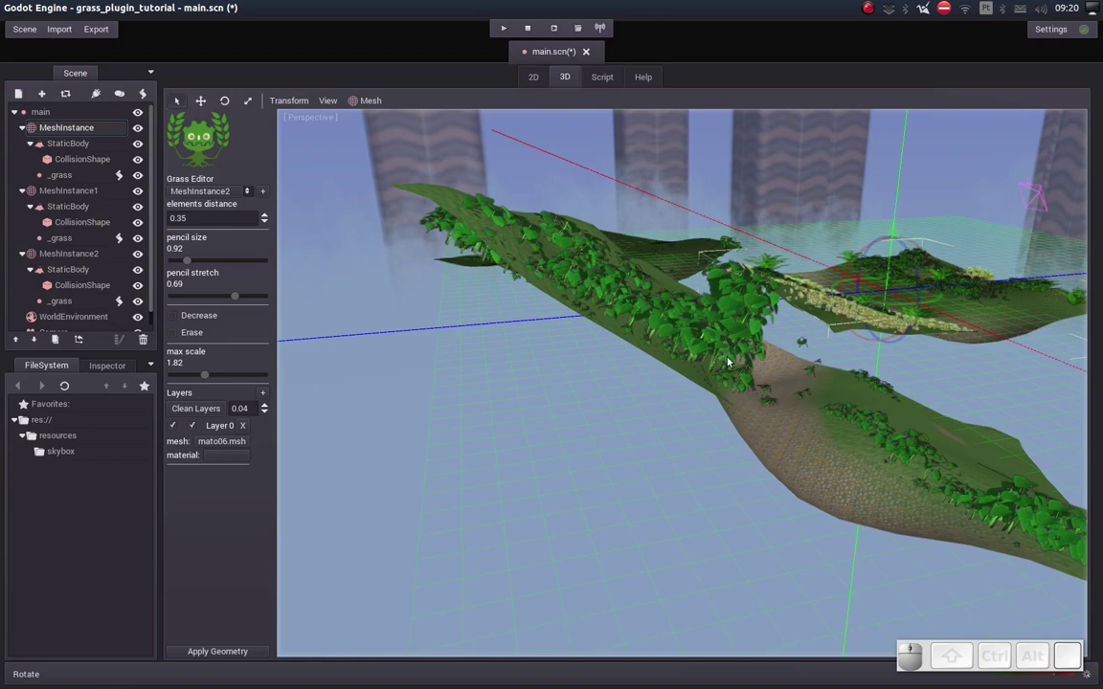
pyautogui.click(713, 342)
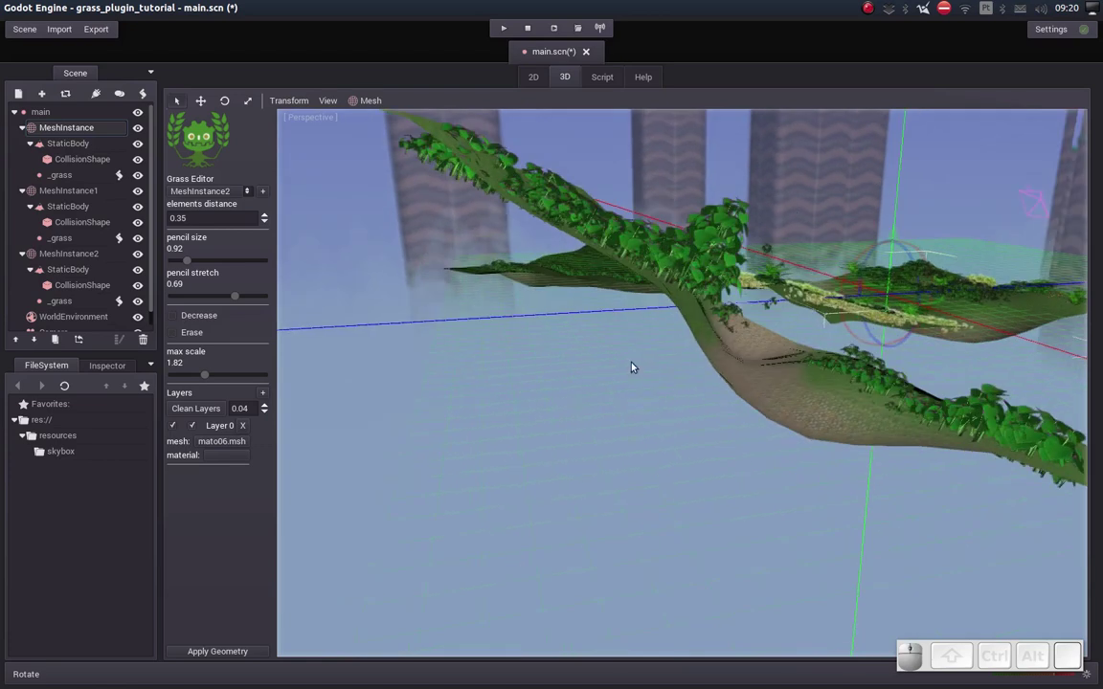
pyautogui.moveTo(917, 325); pyautogui.dragTo(796, 261)
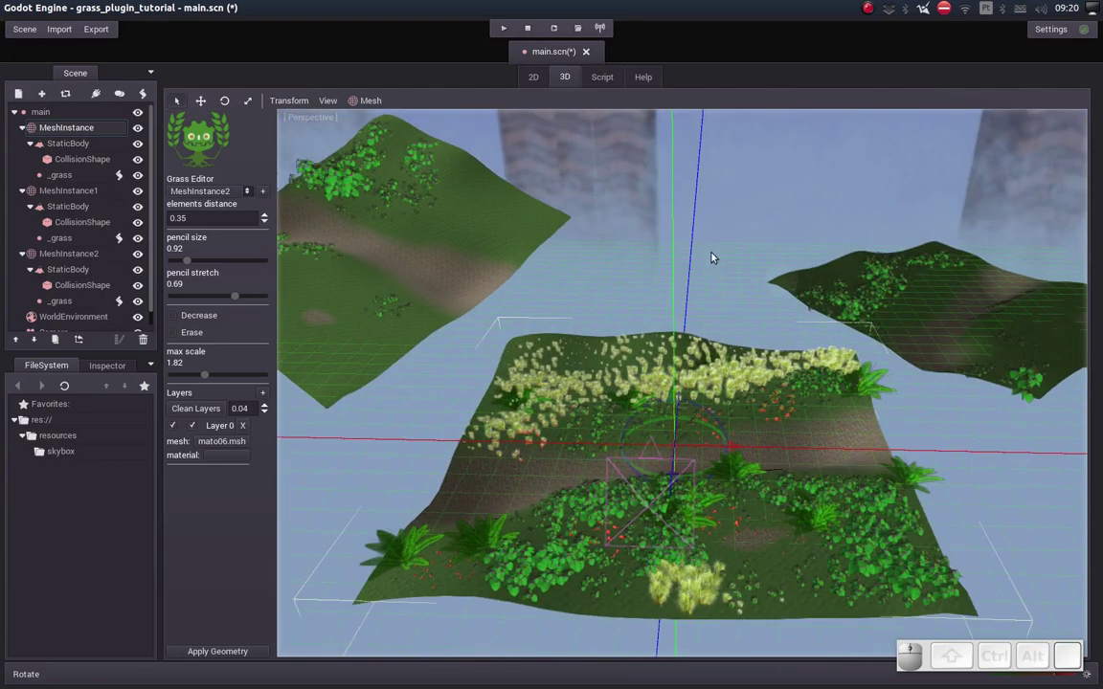
# Bake the painted foliage into scene geometry with Apply Geometry, unloading the Grass Editor.
pyautogui.click(720, 255)
pyautogui.click(715, 284)
pyautogui.click(702, 307)
pyautogui.click(699, 372)
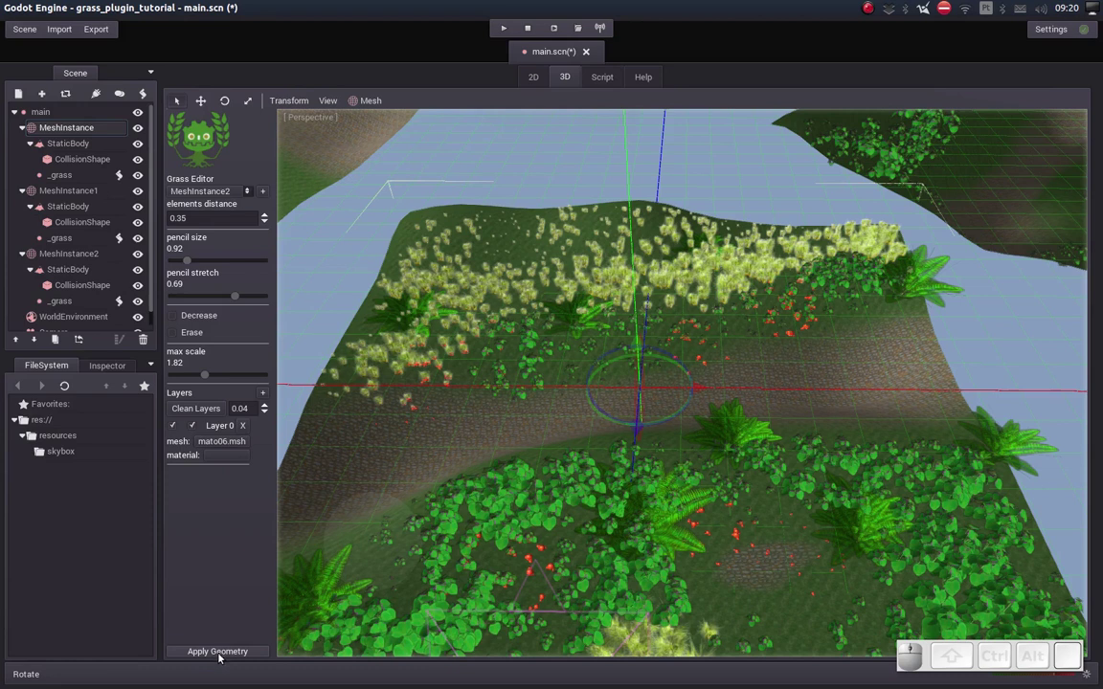
pyautogui.click(222, 655)
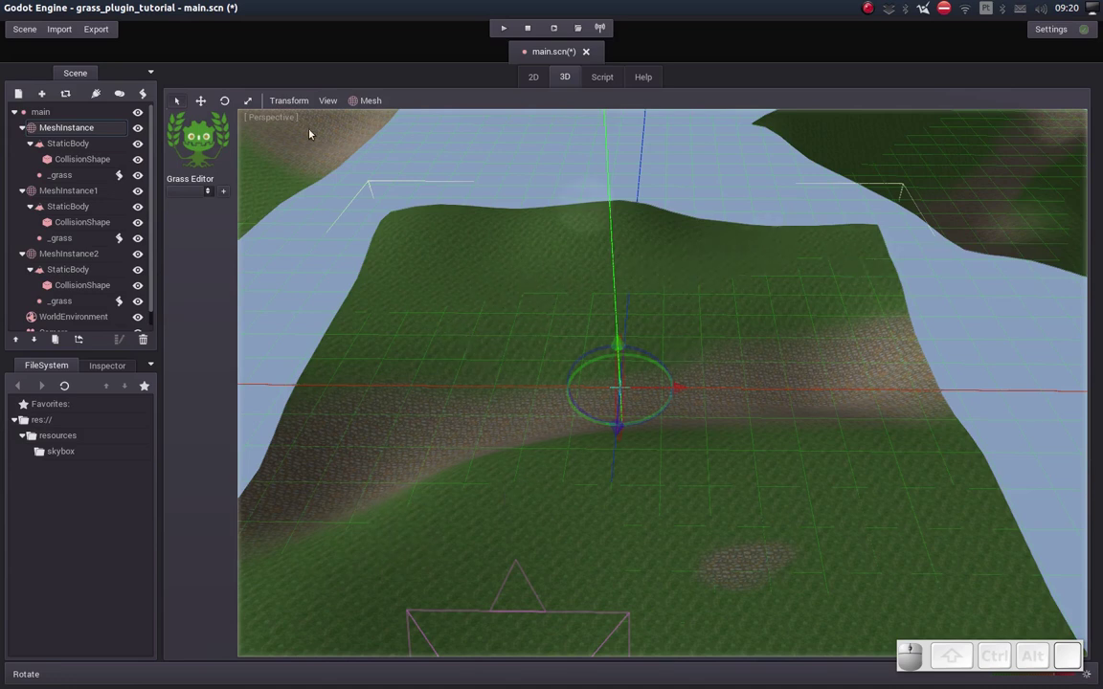
# Close the main scene from the Scene menu, saving it when prompted.
pyautogui.click(31, 30)
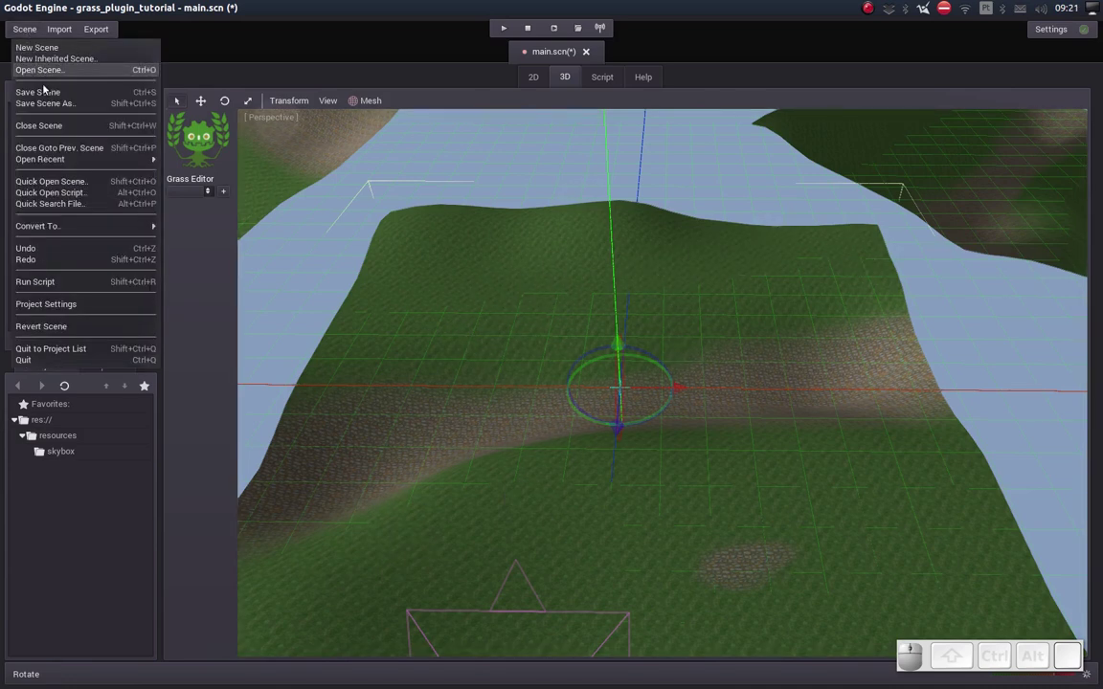
pyautogui.click(46, 89)
pyautogui.moveTo(46, 89); pyautogui.dragTo(32, 27)
pyautogui.click(31, 27)
pyautogui.click(54, 123)
pyautogui.click(585, 359)
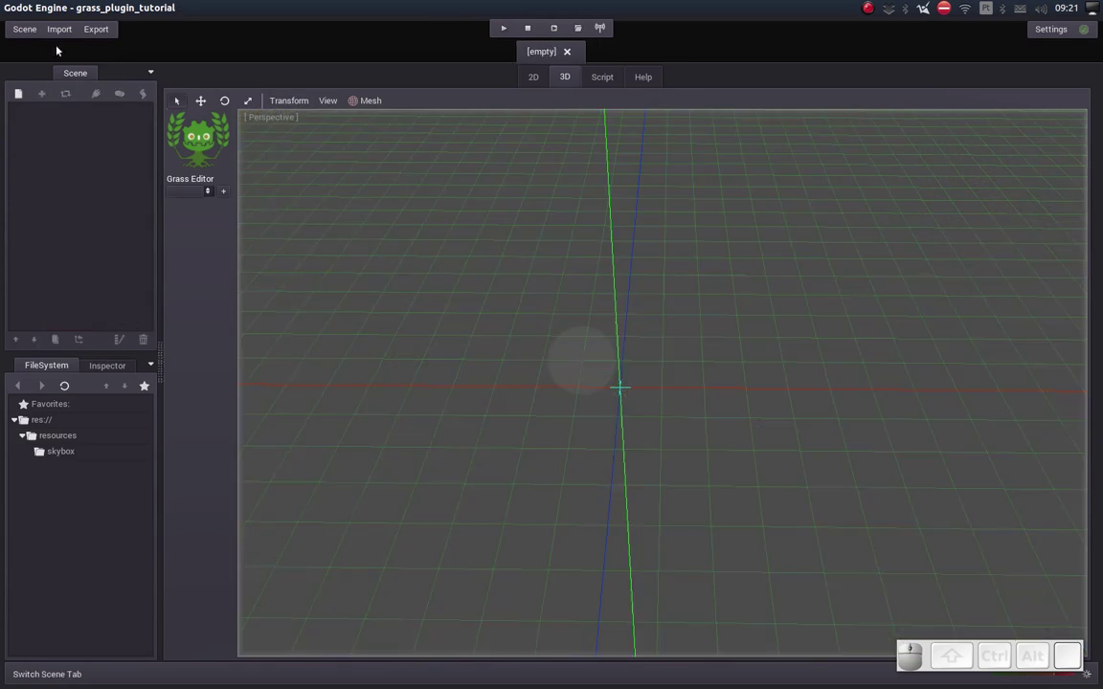
# Reopen main.scn so the baked foliage shows on the terrains.
pyautogui.click(27, 32)
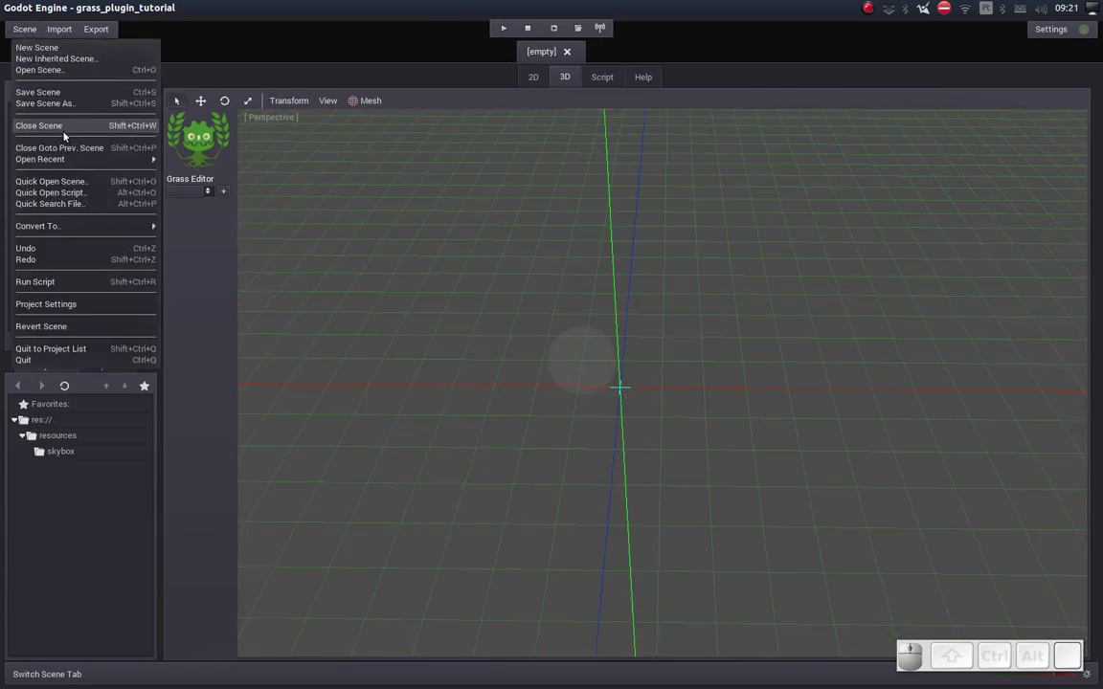
pyautogui.click(196, 157)
pyautogui.moveTo(623, 320); pyautogui.dragTo(623, 309)
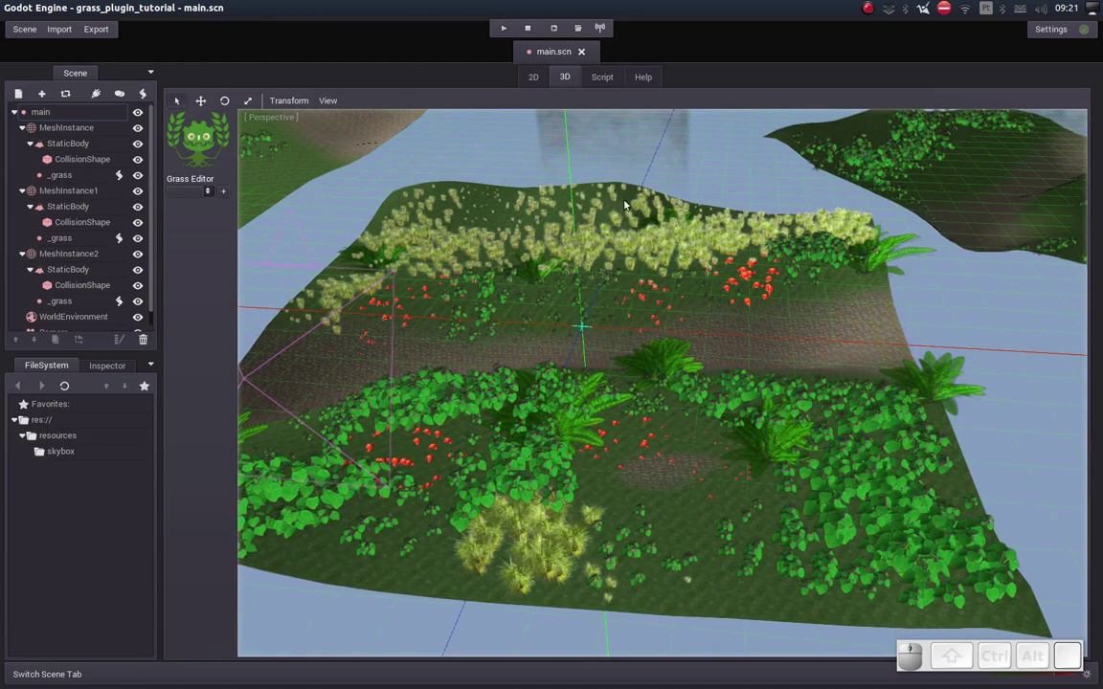
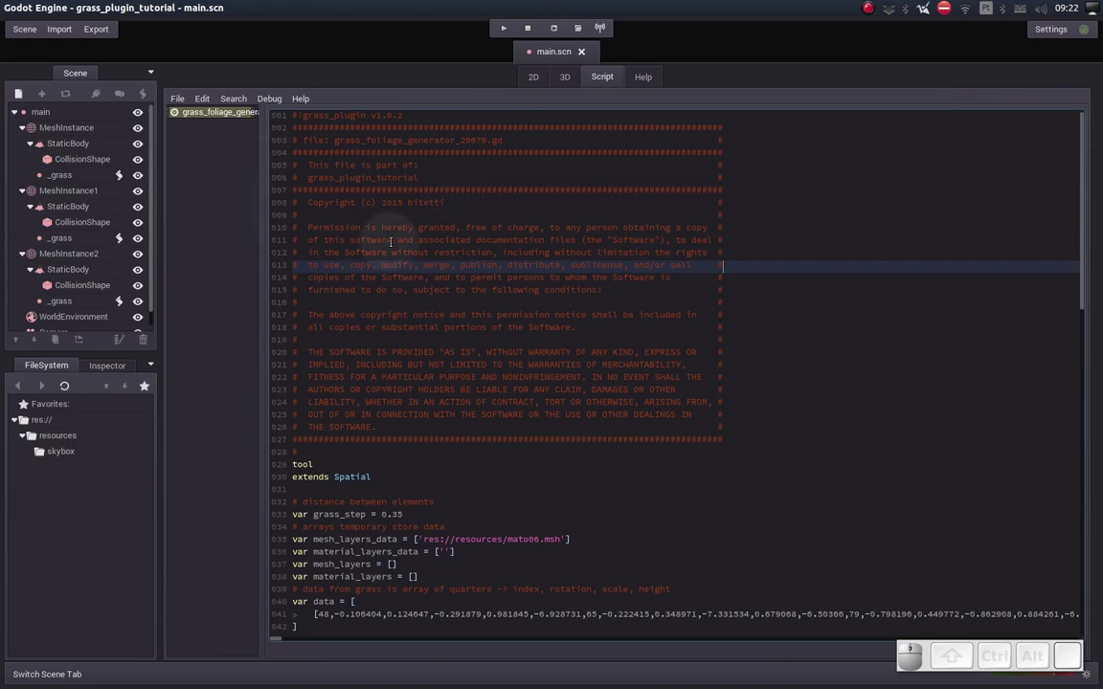
# Close the generated grass script and return to the 3D editor over the baked terrain.
pyautogui.press('ctrl+w')
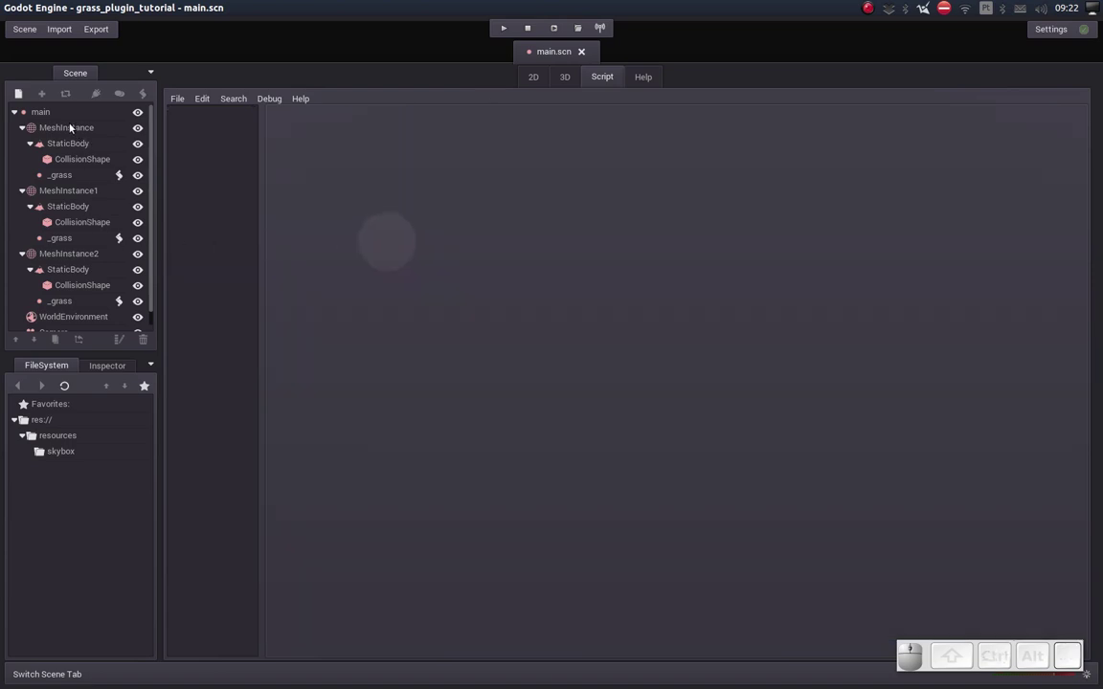
pyautogui.click(568, 78)
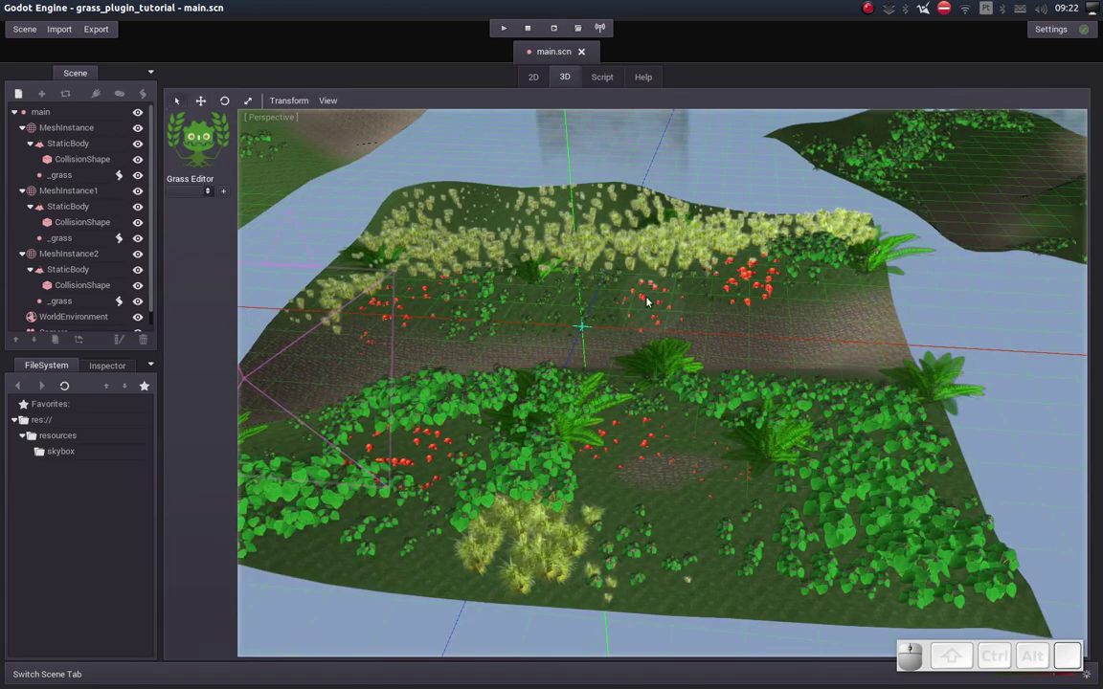
pyautogui.click(647, 300)
pyautogui.middleClick(648, 307)
pyautogui.click(649, 302)
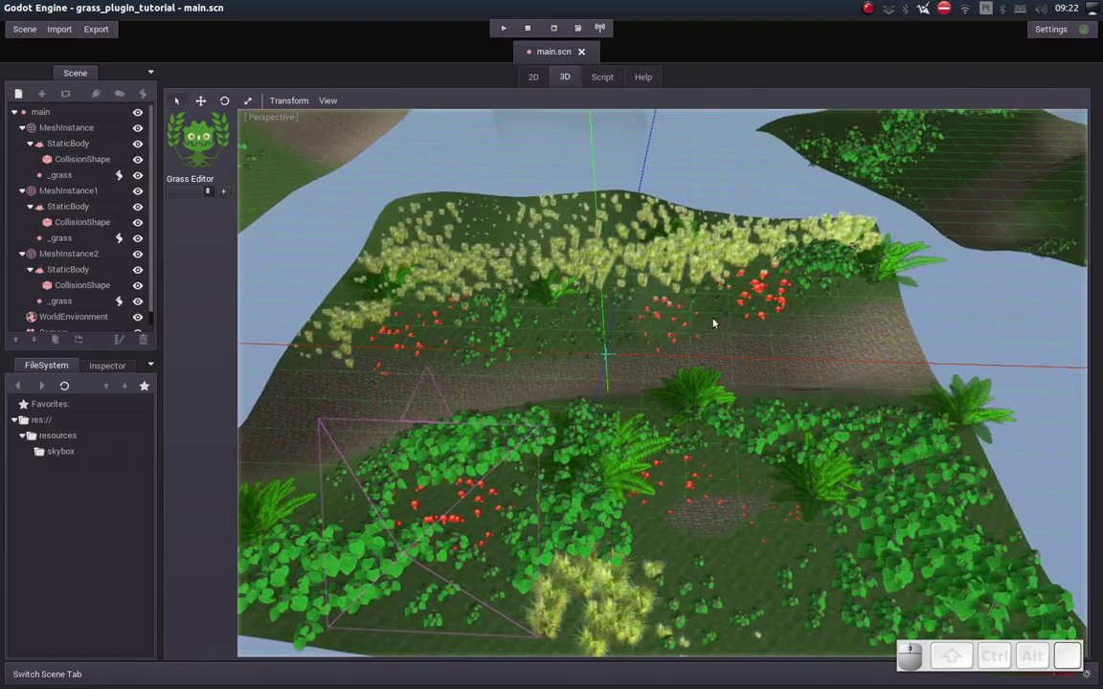
pyautogui.middleClick(823, 290)
pyautogui.moveTo(791, 291); pyautogui.dragTo(831, 290)
pyautogui.click(831, 292)
# Orbit and pan the view to bring the second terrain into view.
pyautogui.middleClick(793, 315)
pyautogui.middleClick(815, 320)
pyautogui.click(680, 312)
pyautogui.middleClick(666, 310)
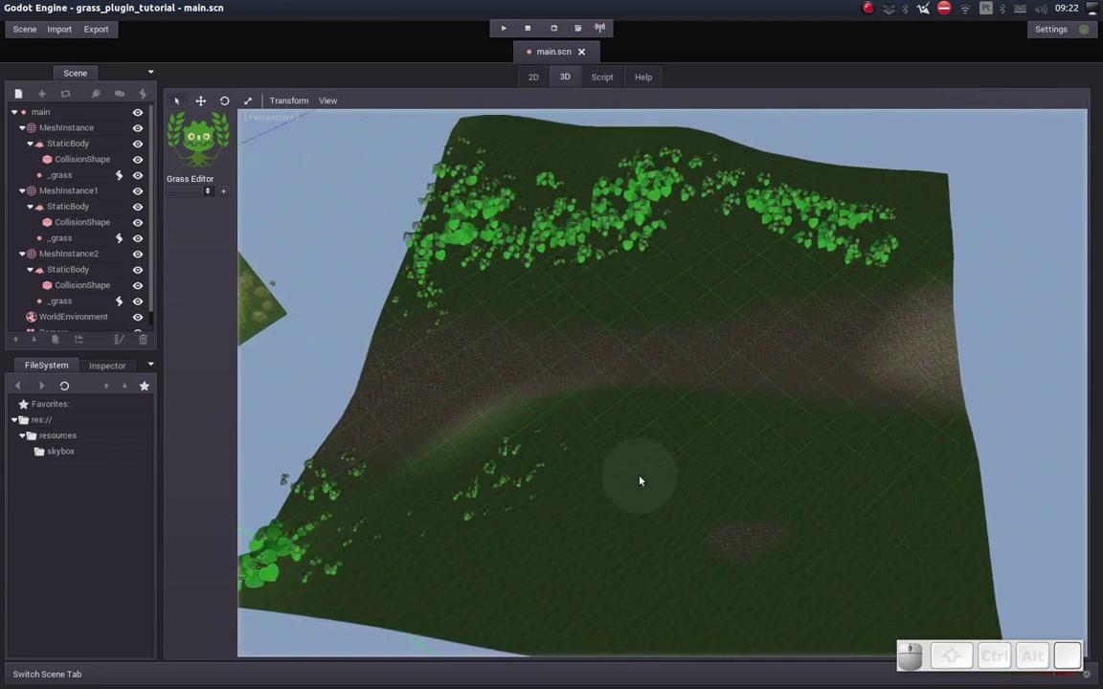
pyautogui.moveTo(606, 479); pyautogui.dragTo(595, 261)
pyautogui.moveTo(606, 259); pyautogui.dragTo(267, 224)
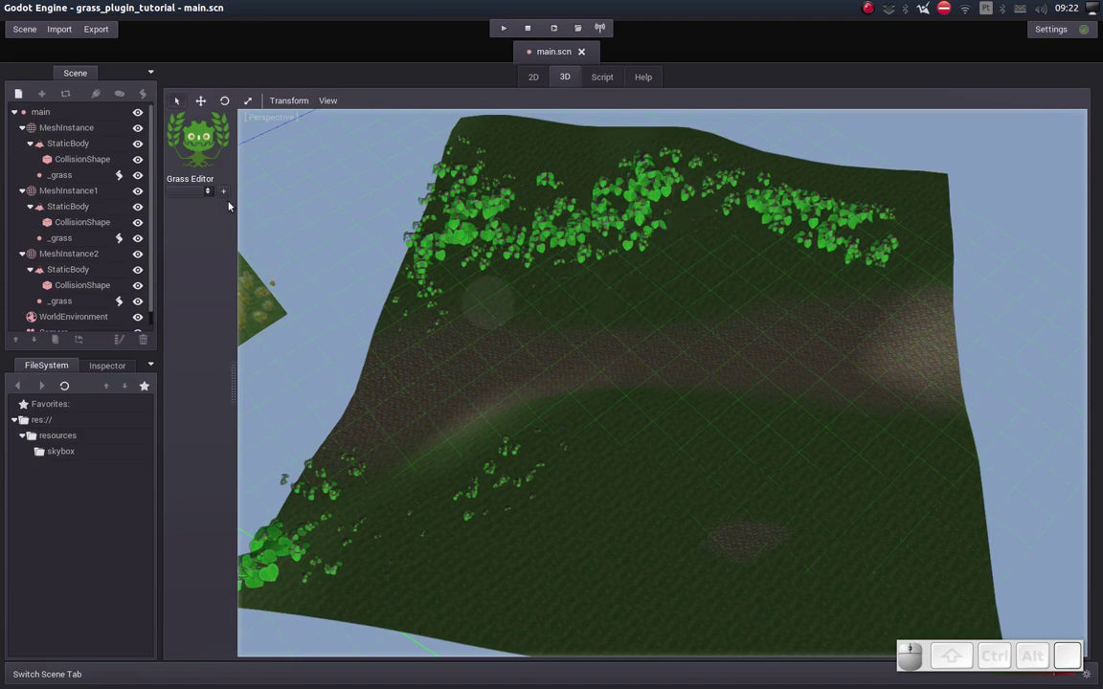
# Select MeshInstance1 and bring up the convert-to-editable terrain list via Add foliage.
pyautogui.click(453, 363)
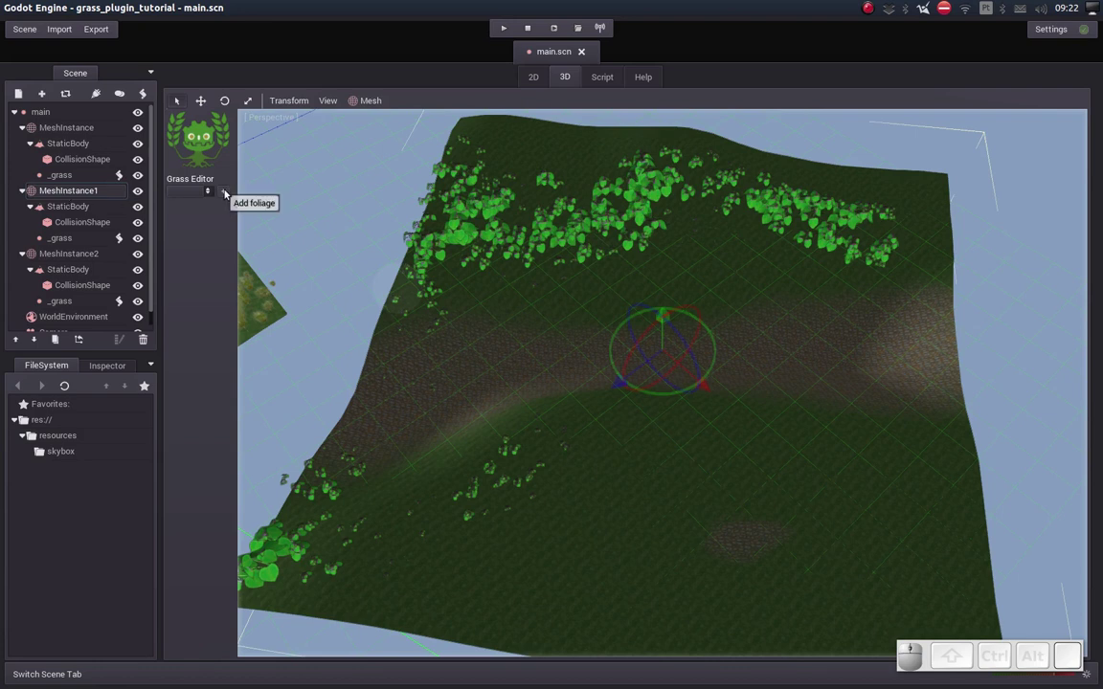
pyautogui.click(228, 189)
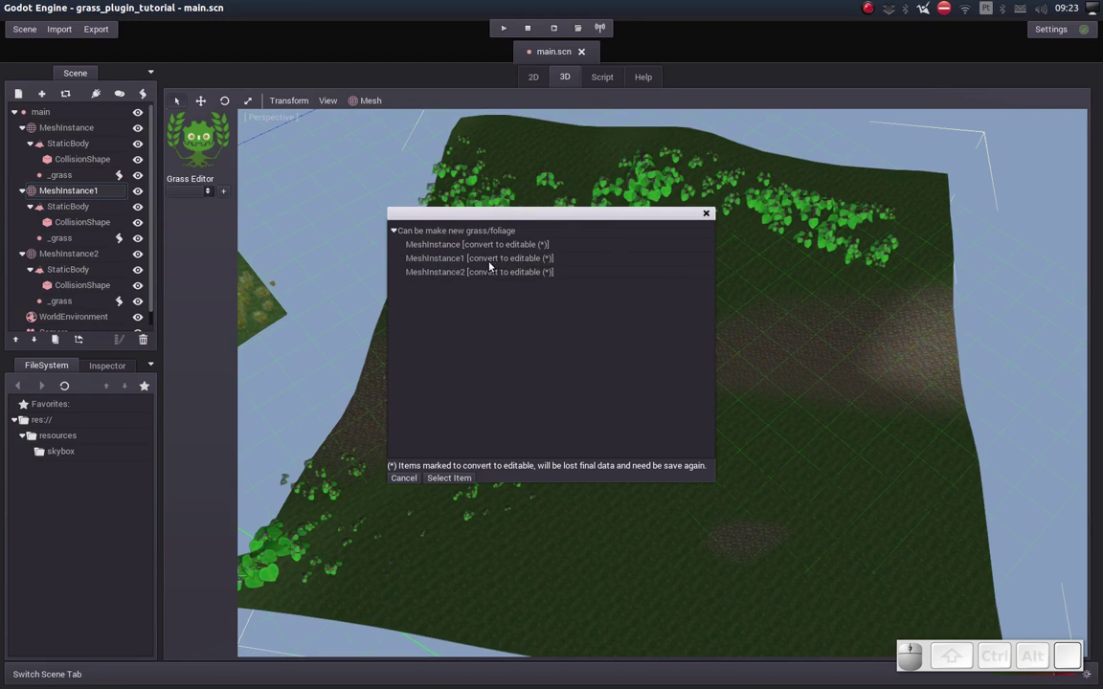
pyautogui.moveTo(488, 261); pyautogui.dragTo(553, 270)
pyautogui.moveTo(685, 445); pyautogui.dragTo(494, 565)
pyautogui.moveTo(637, 374); pyautogui.dragTo(659, 387)
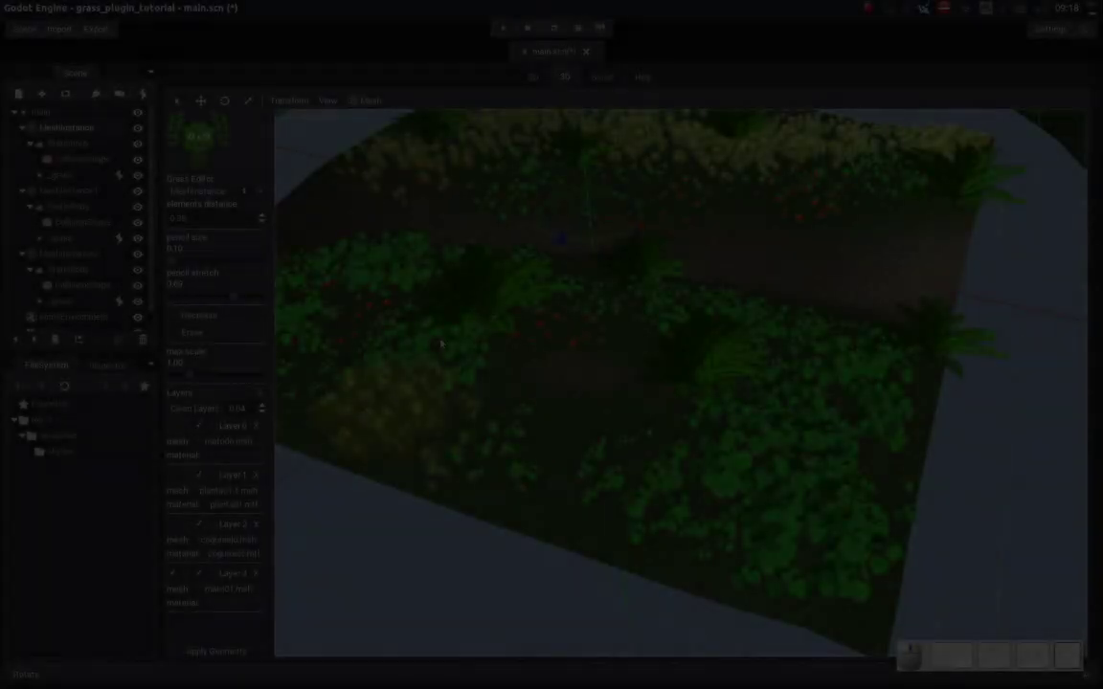